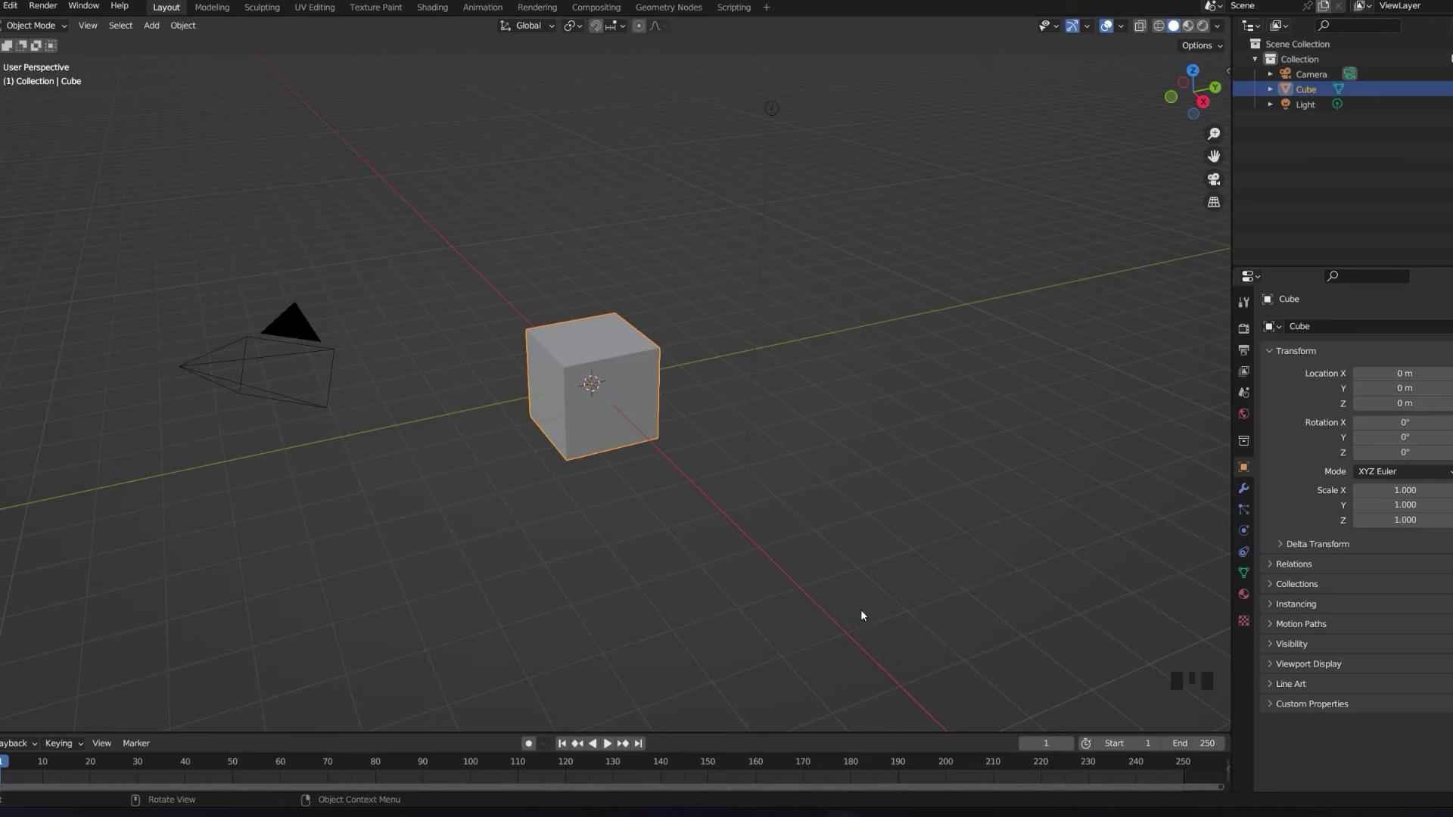
Delete the default cube, camera and light to empty the scene.
left_click(942, 656)
key("Delete")
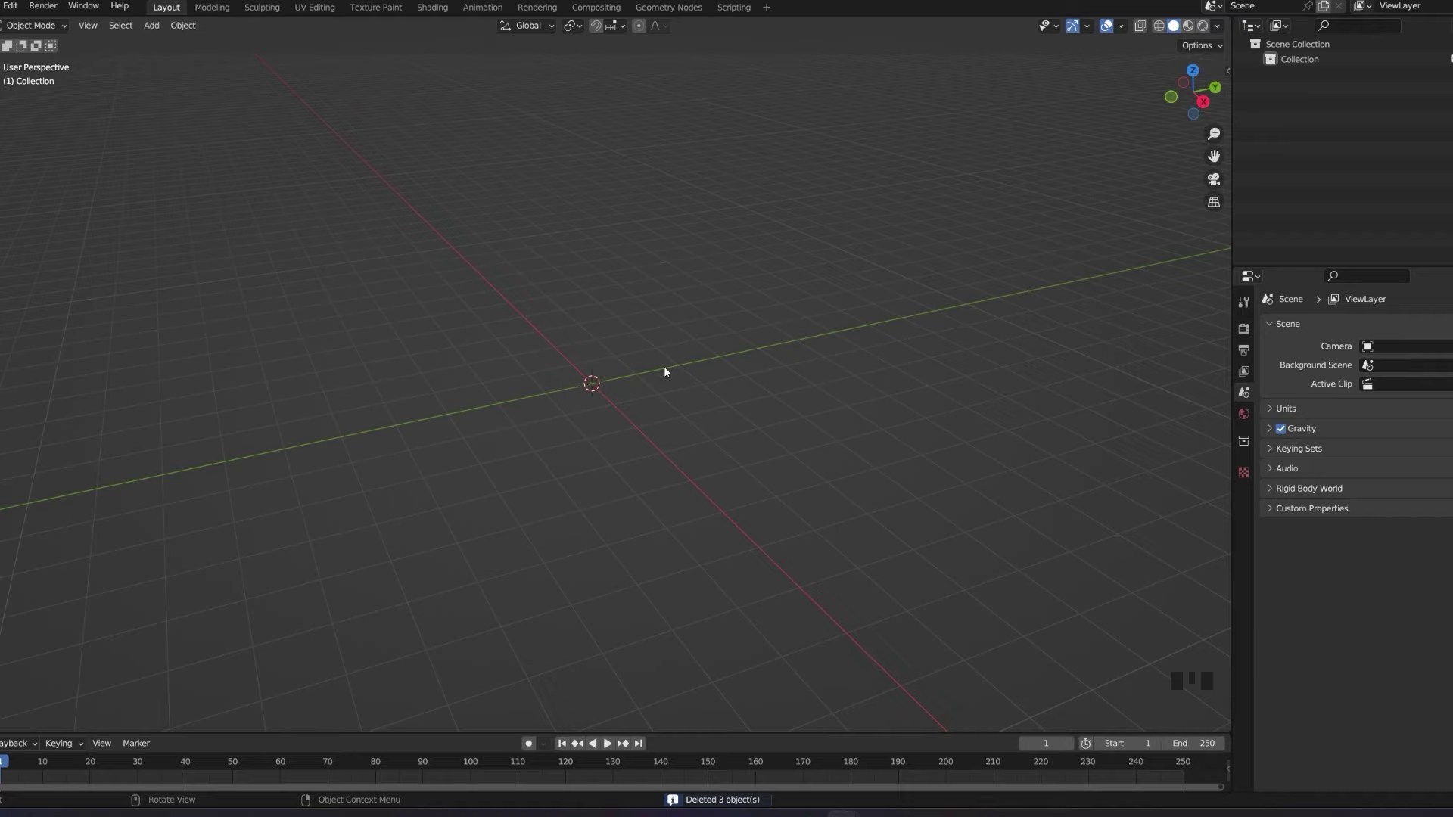
Orbit and pan the viewport around the empty scene.
left_click_drag(664, 373, 594, 365)
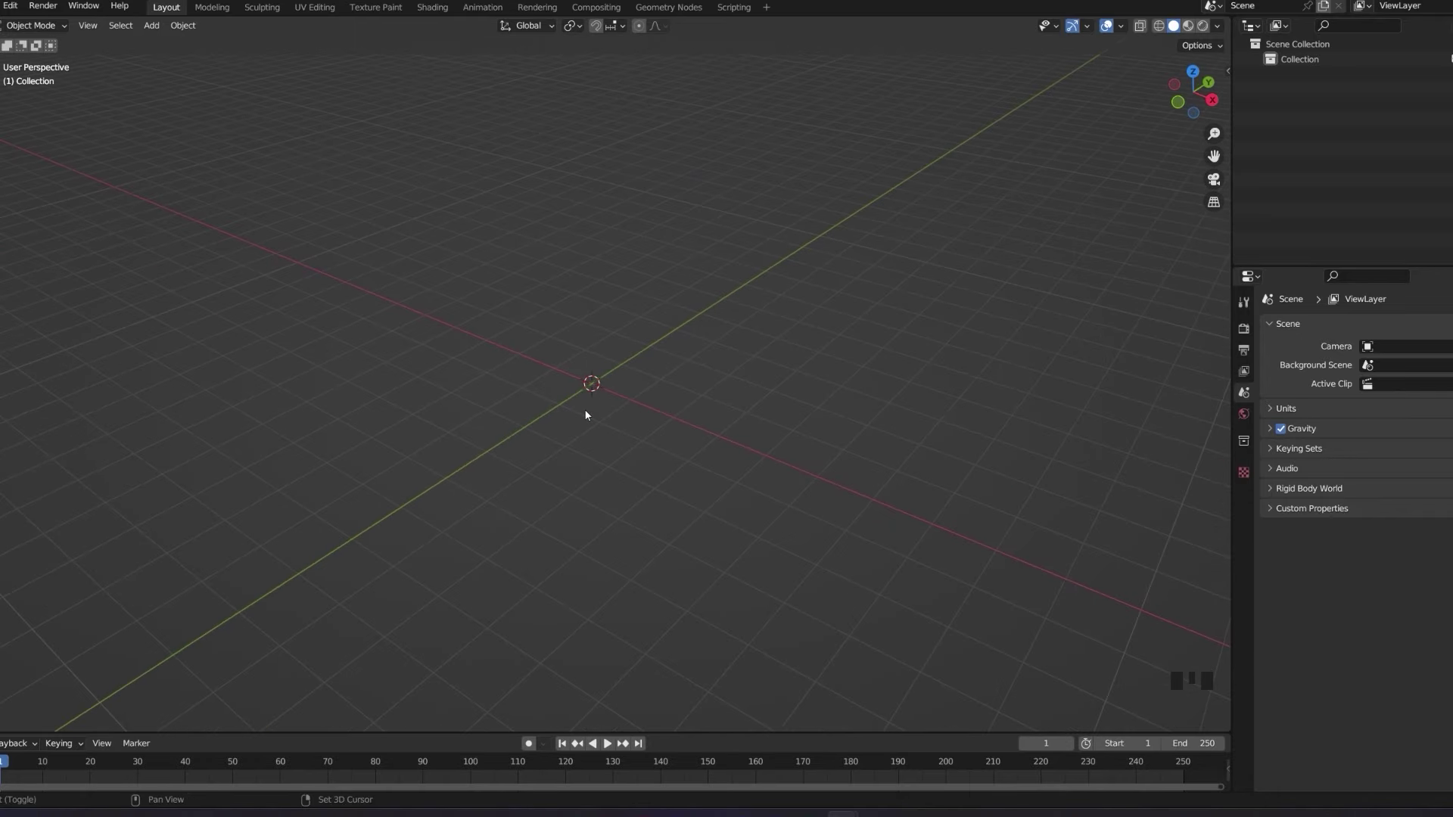
left_click_drag(608, 416, 666, 408)
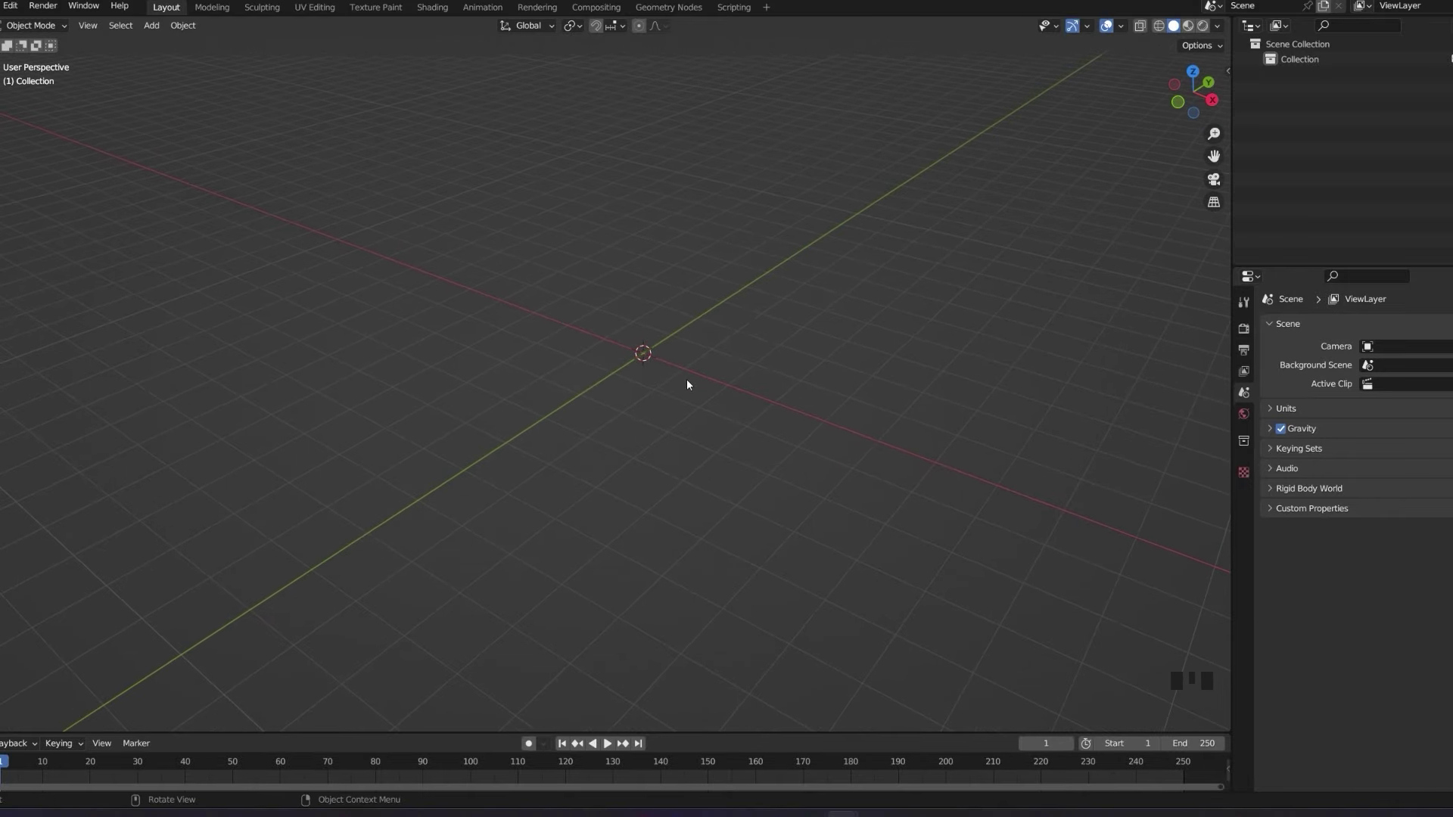
left_click_drag(688, 374, 1231, 658)
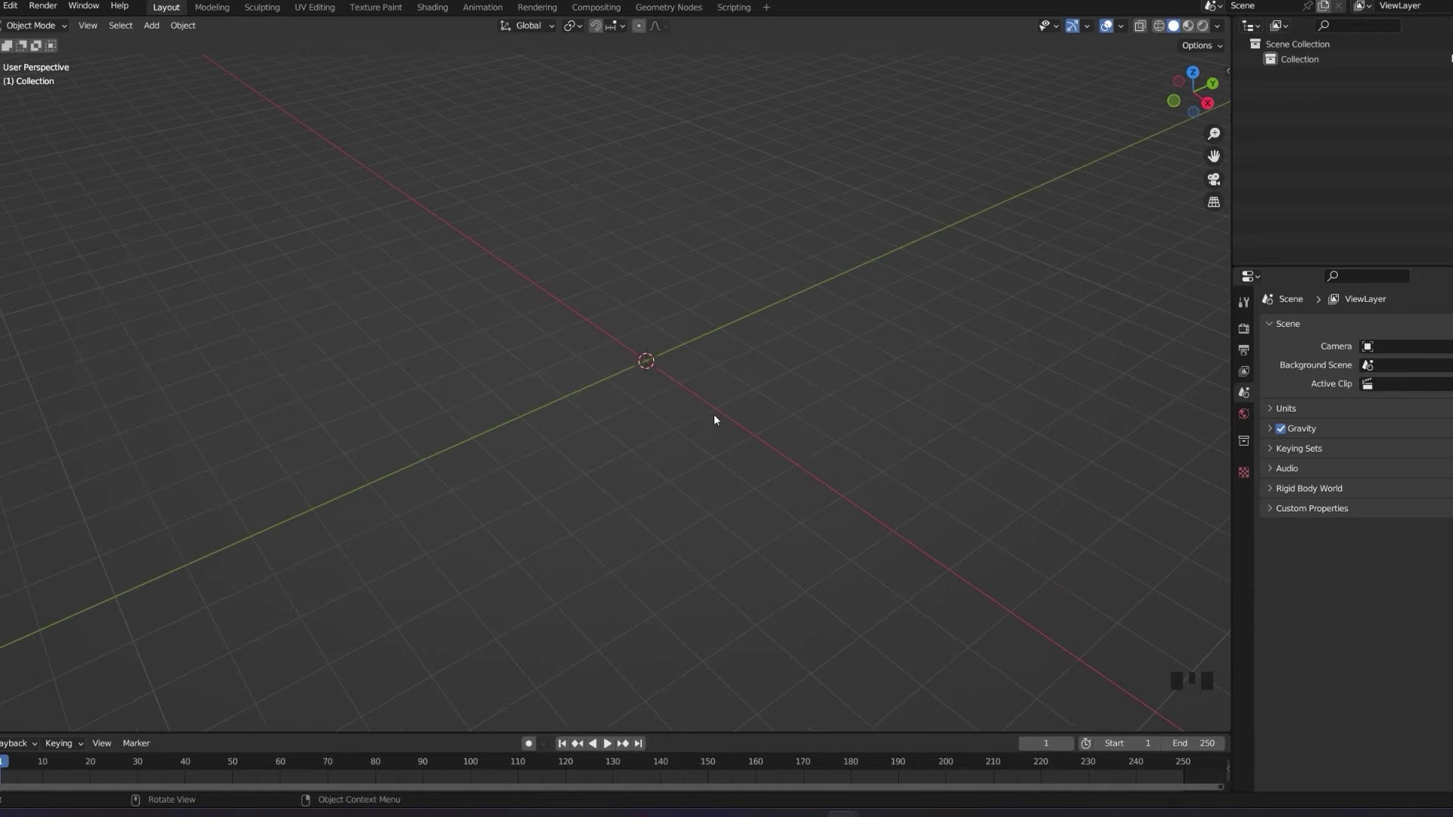
middle_click(1198, 683)
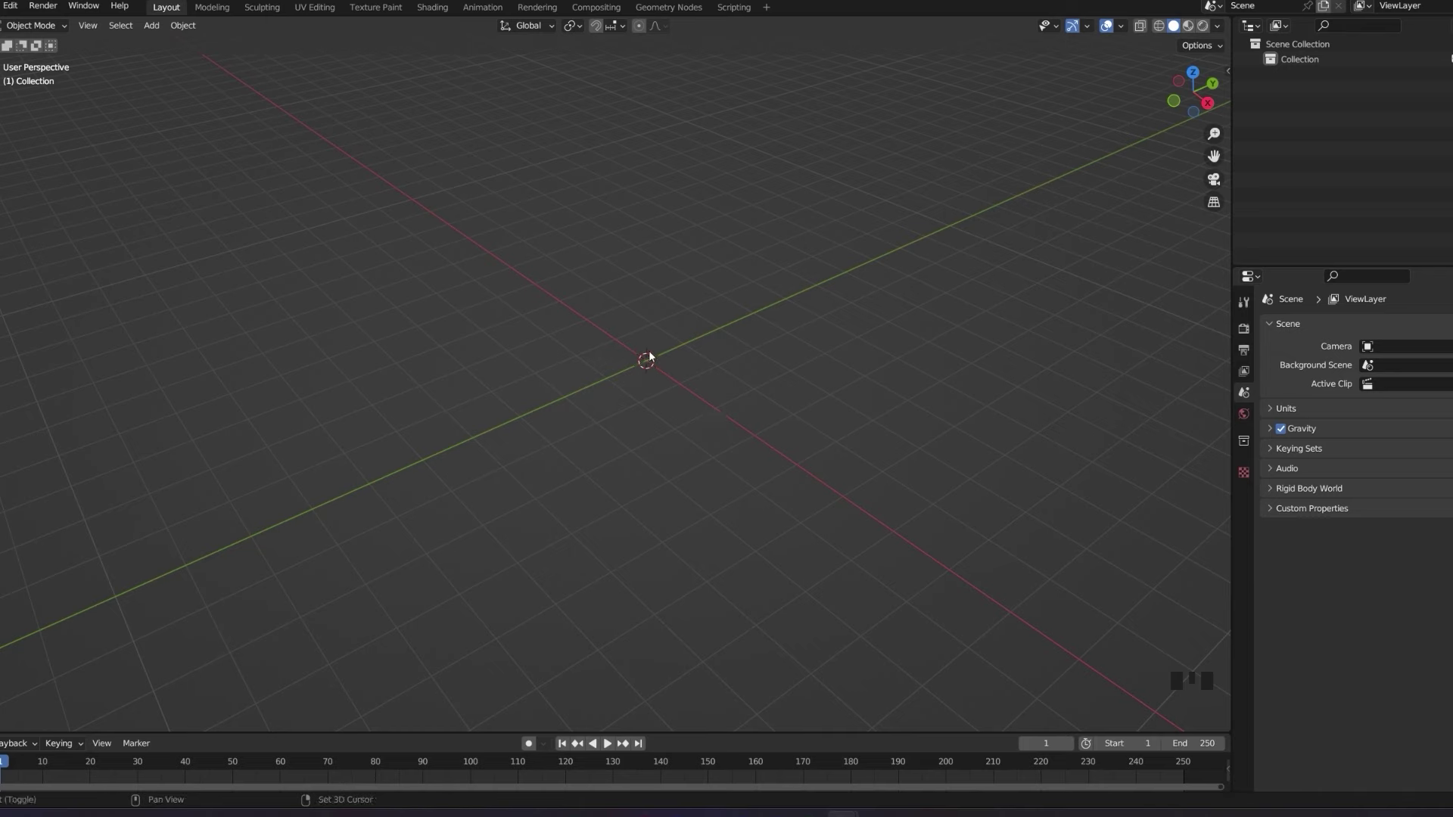
Add a cube at the world origin and enter Edit Mode on its mesh.
key("shift+a")
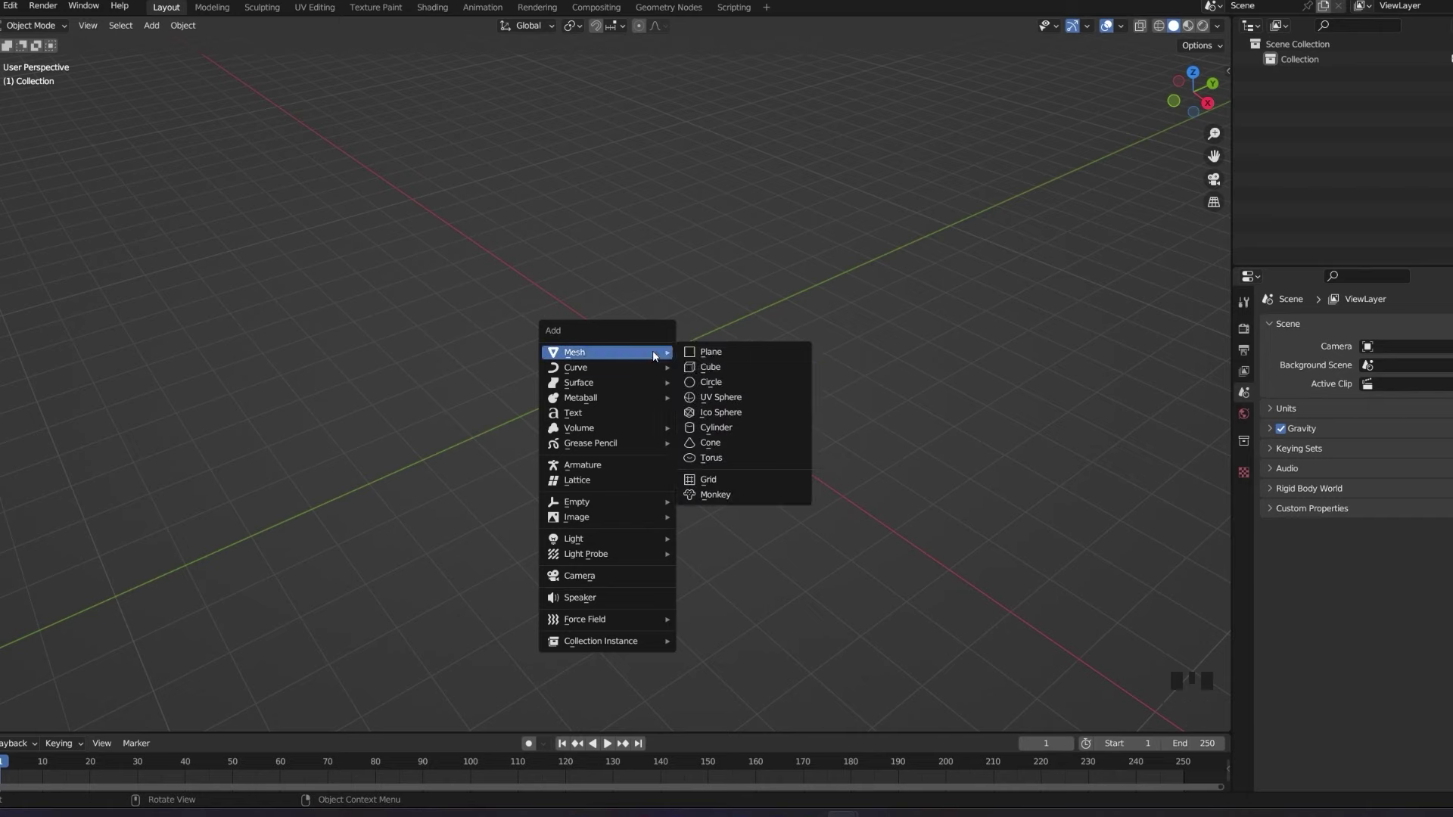
left_click_drag(787, 392, 824, 355)
scroll("up", 3)
left_click_drag(829, 332, 808, 403)
middle_click(745, 370)
key("Tab")
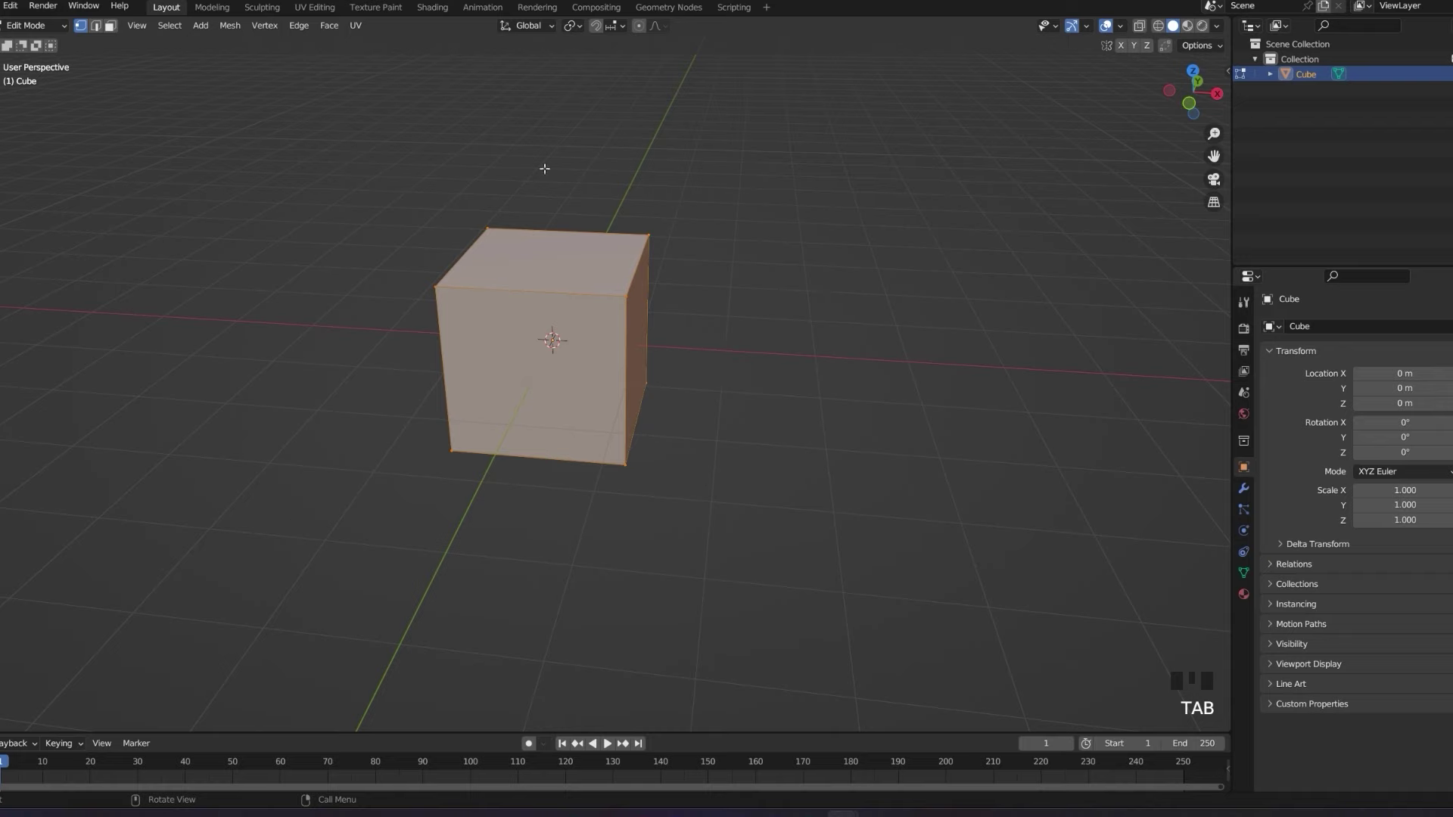
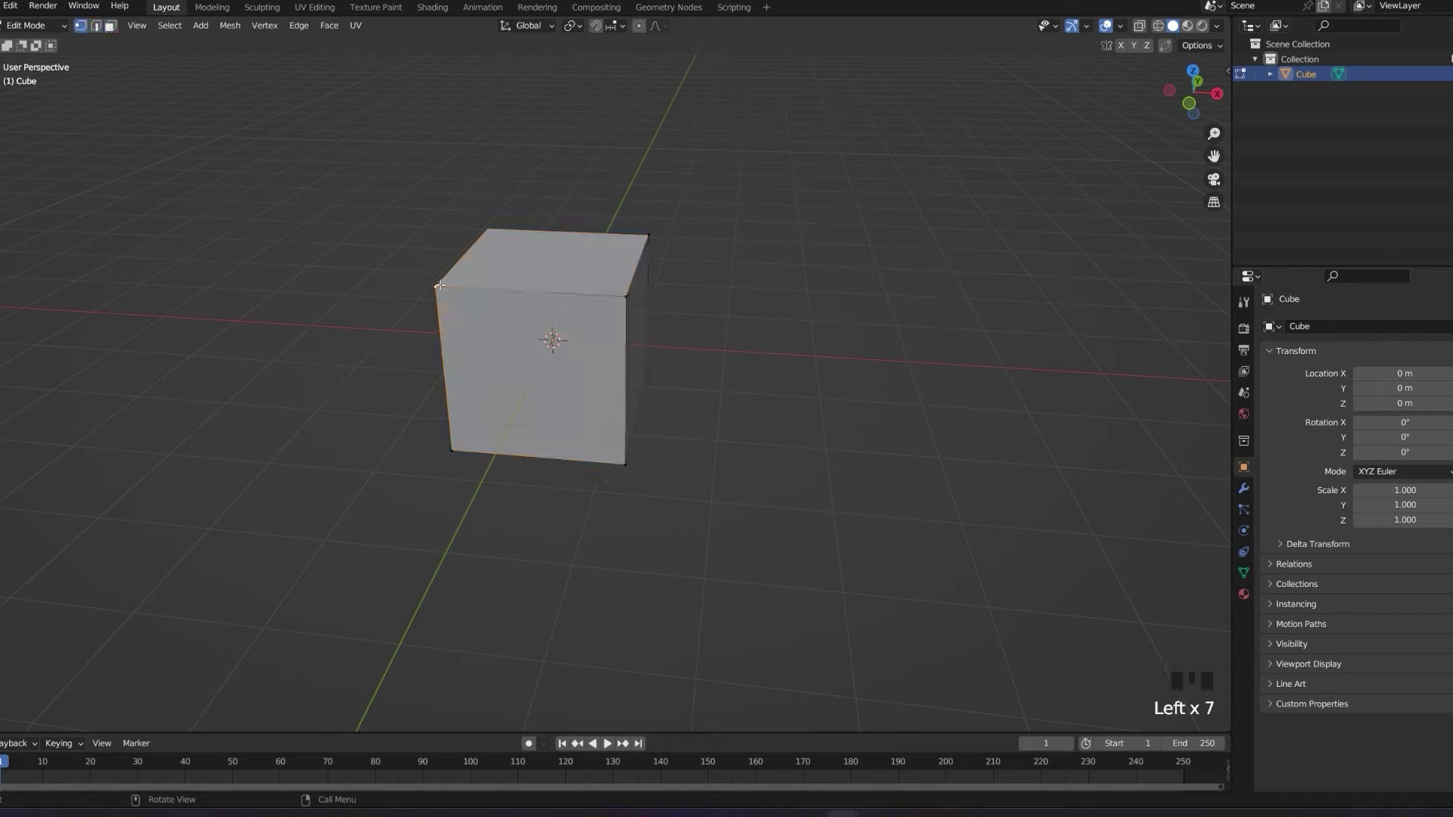
Switch to face selection and pick the cube's top face for moving.
key("g")
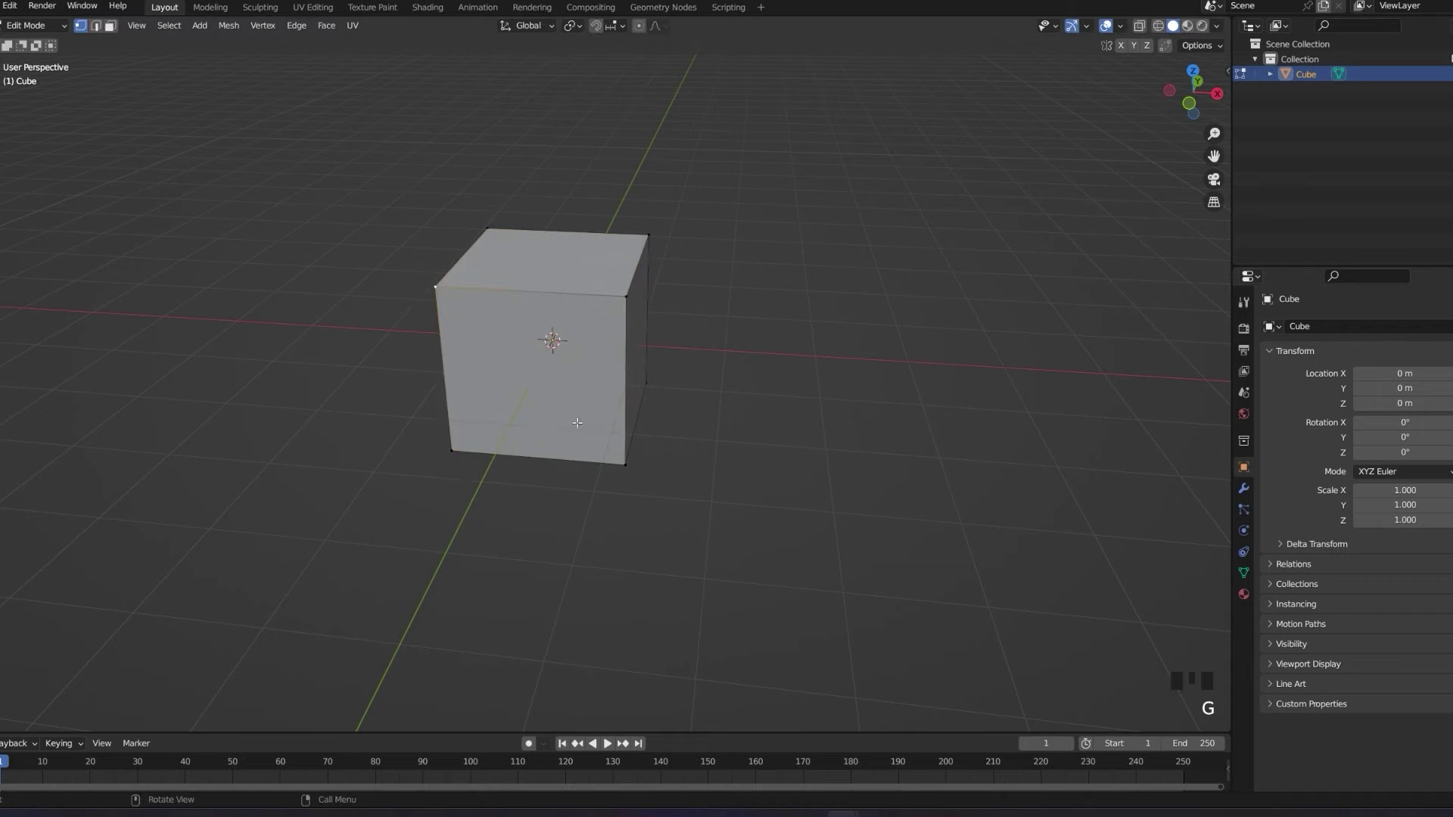
key("g")
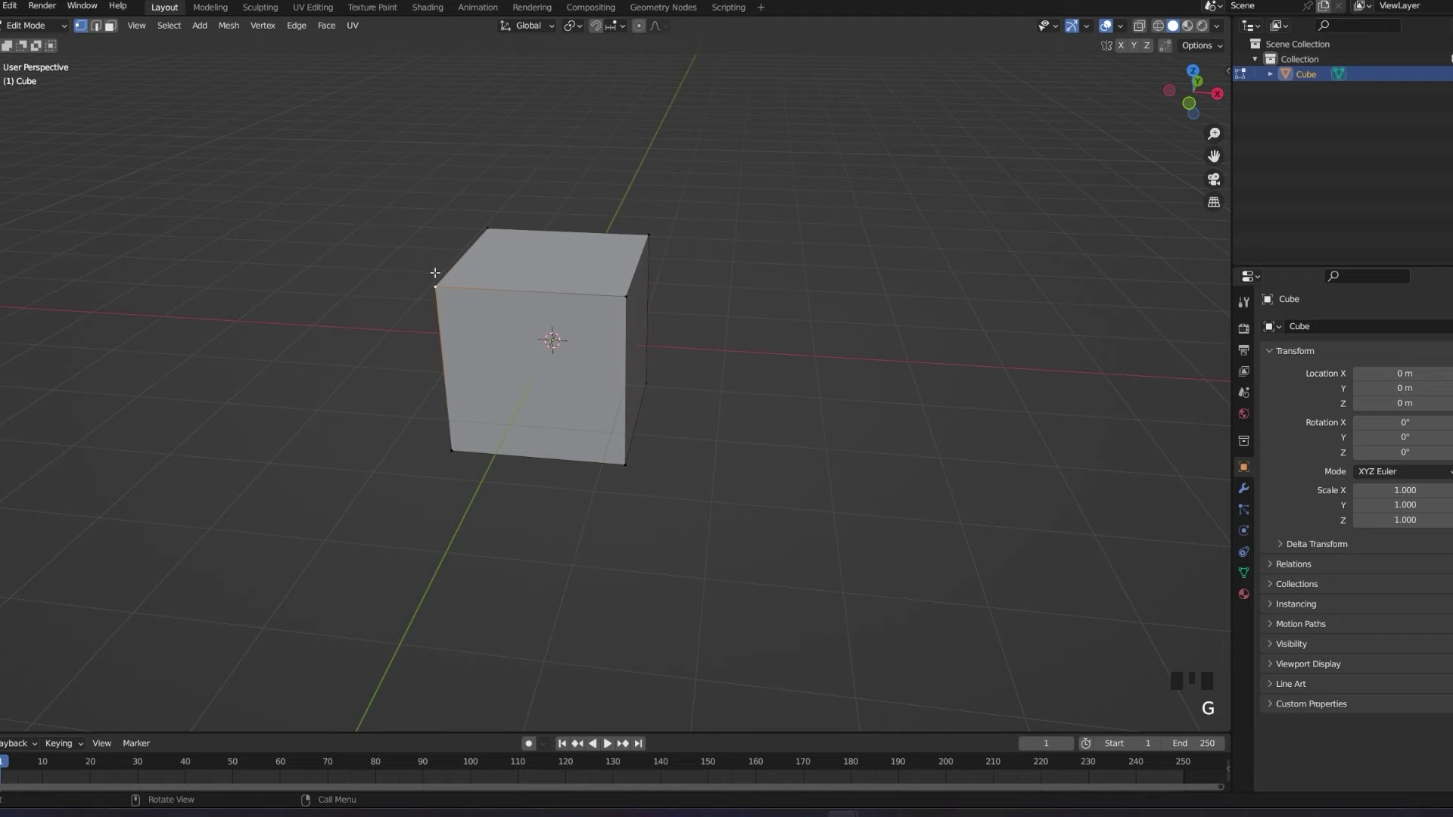
left_click(98, 28)
key("g")
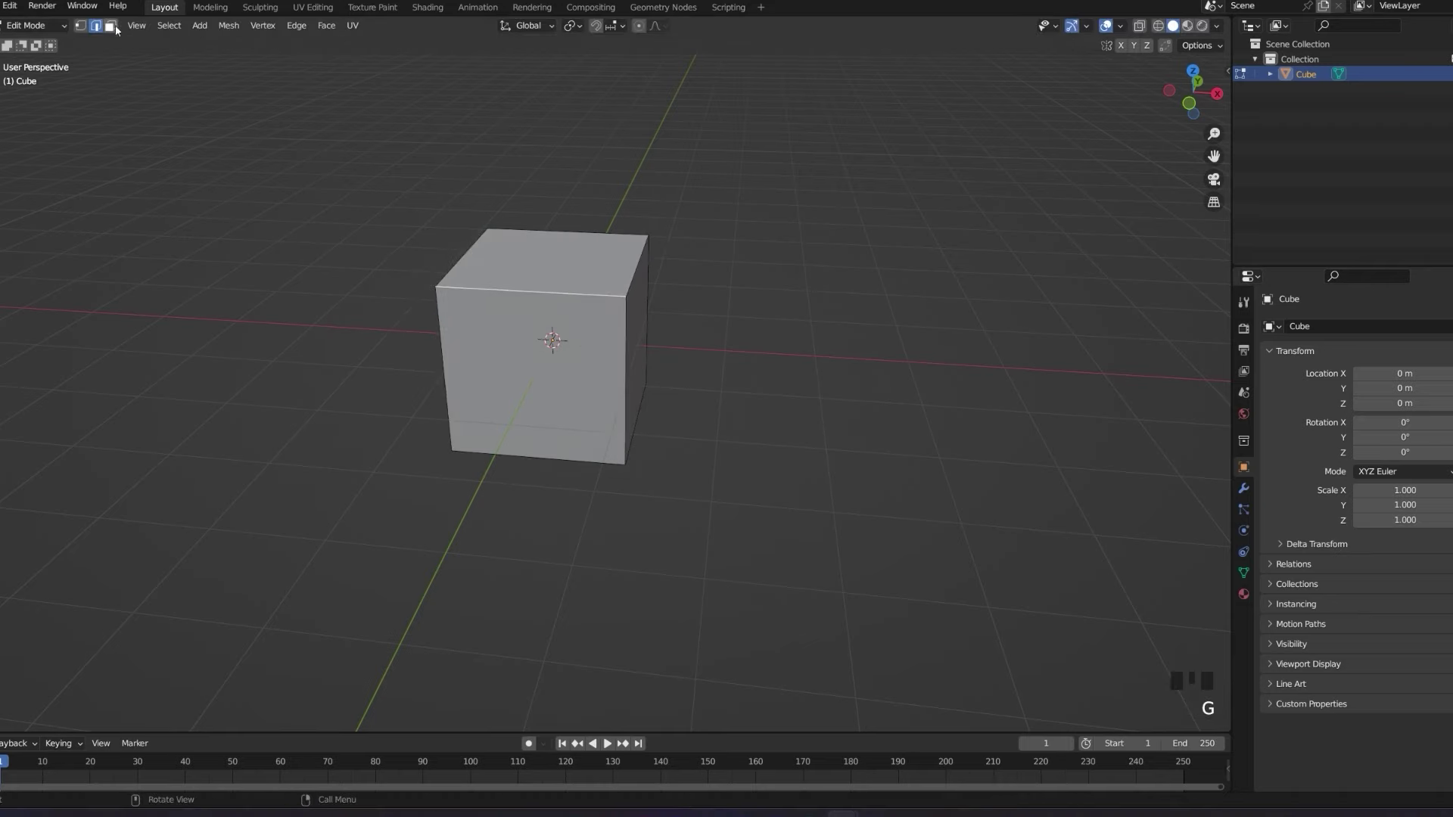
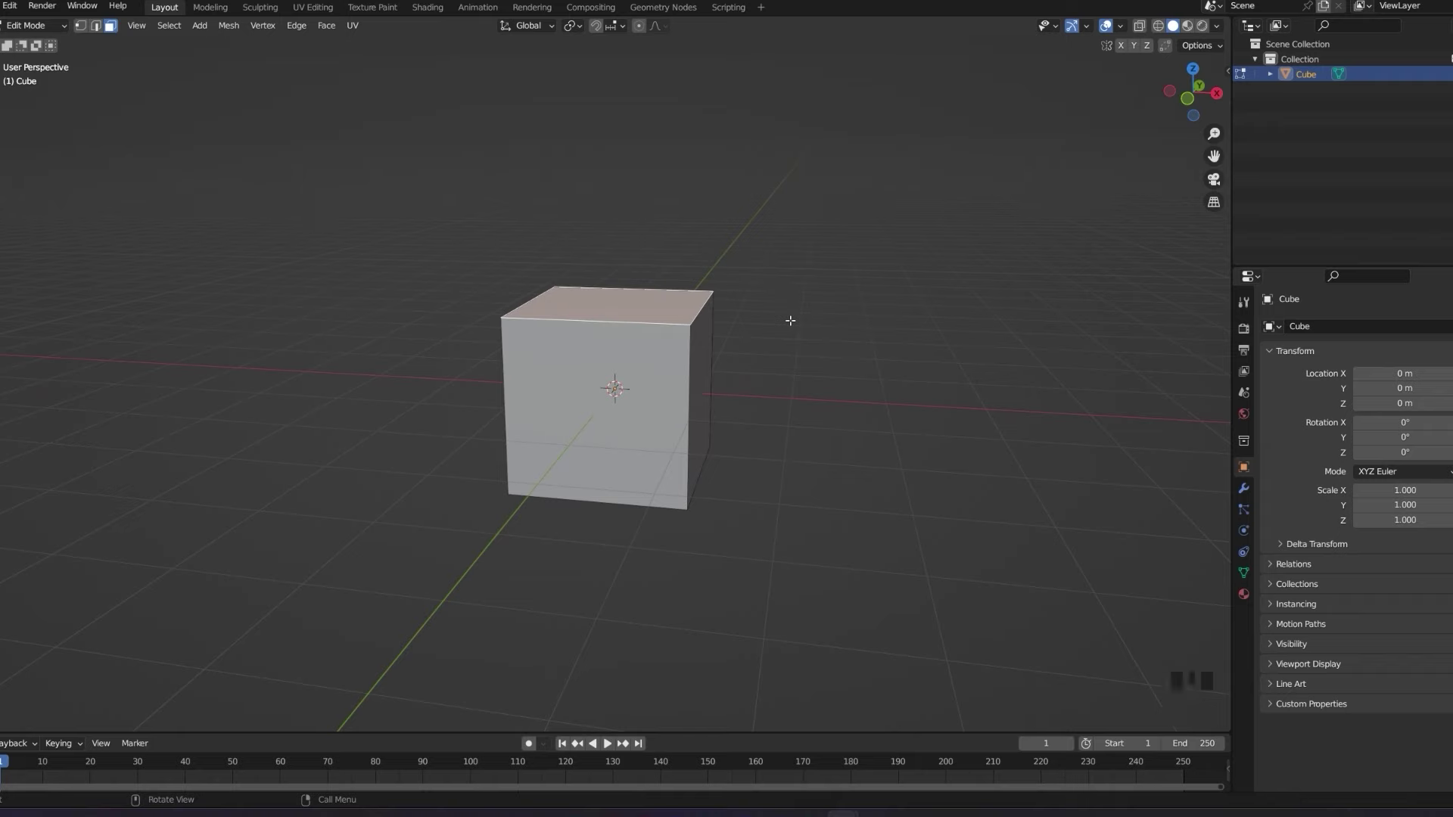
Raise the top face along Z to stretch the cube into a tall block.
key("g")
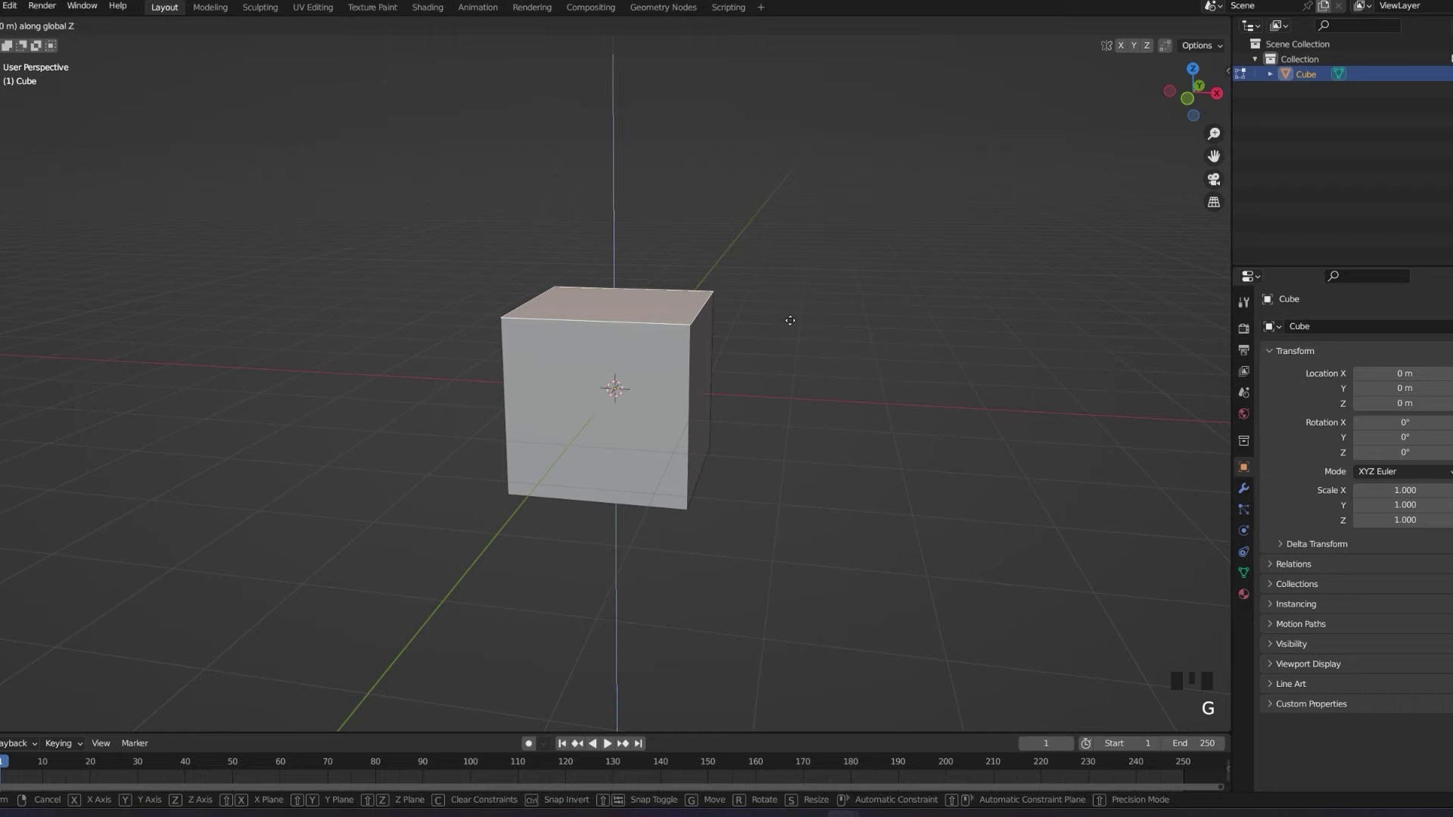
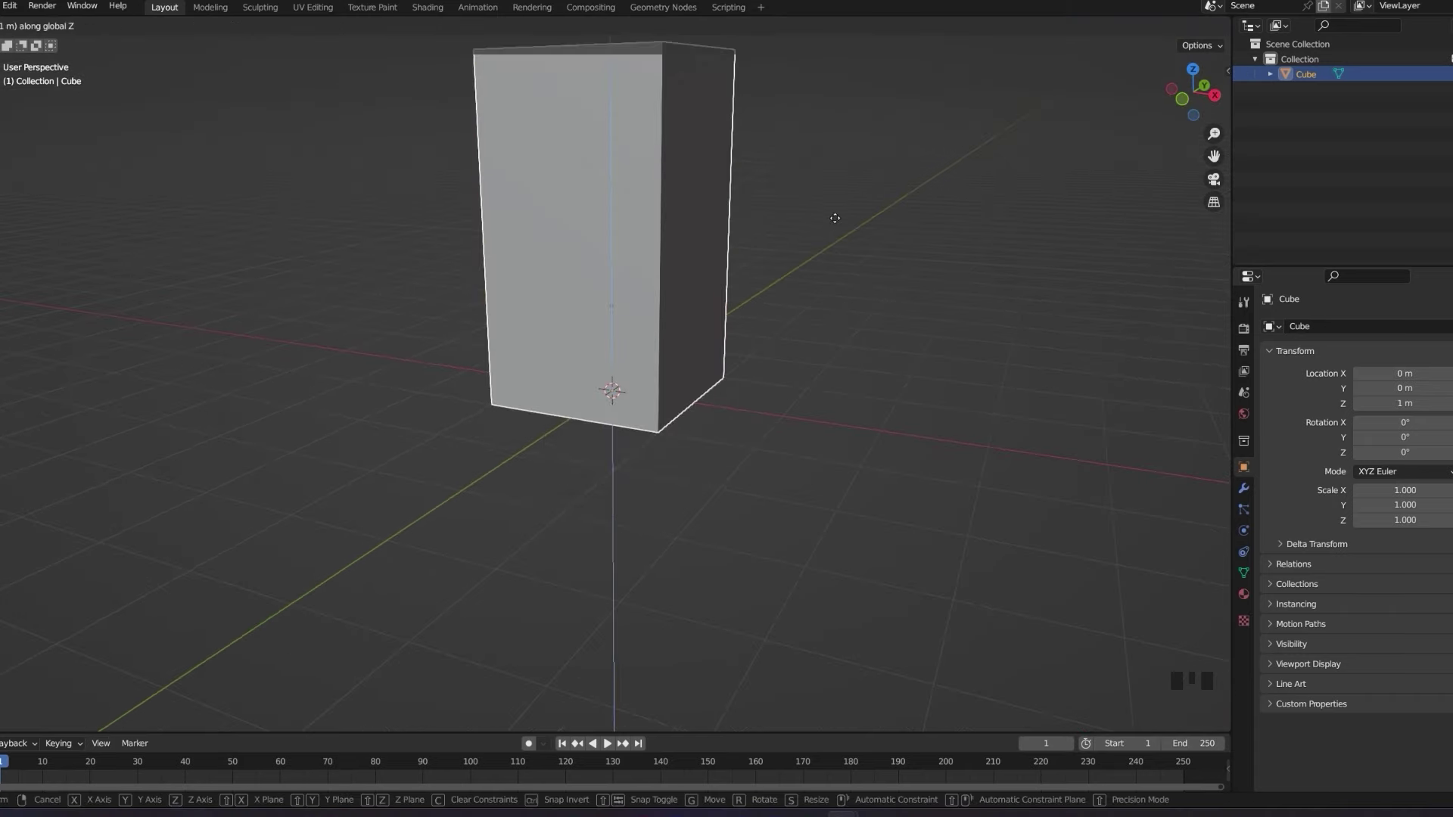
scroll("down", 3)
left_click_drag(876, 243, 841, 257)
key("g")
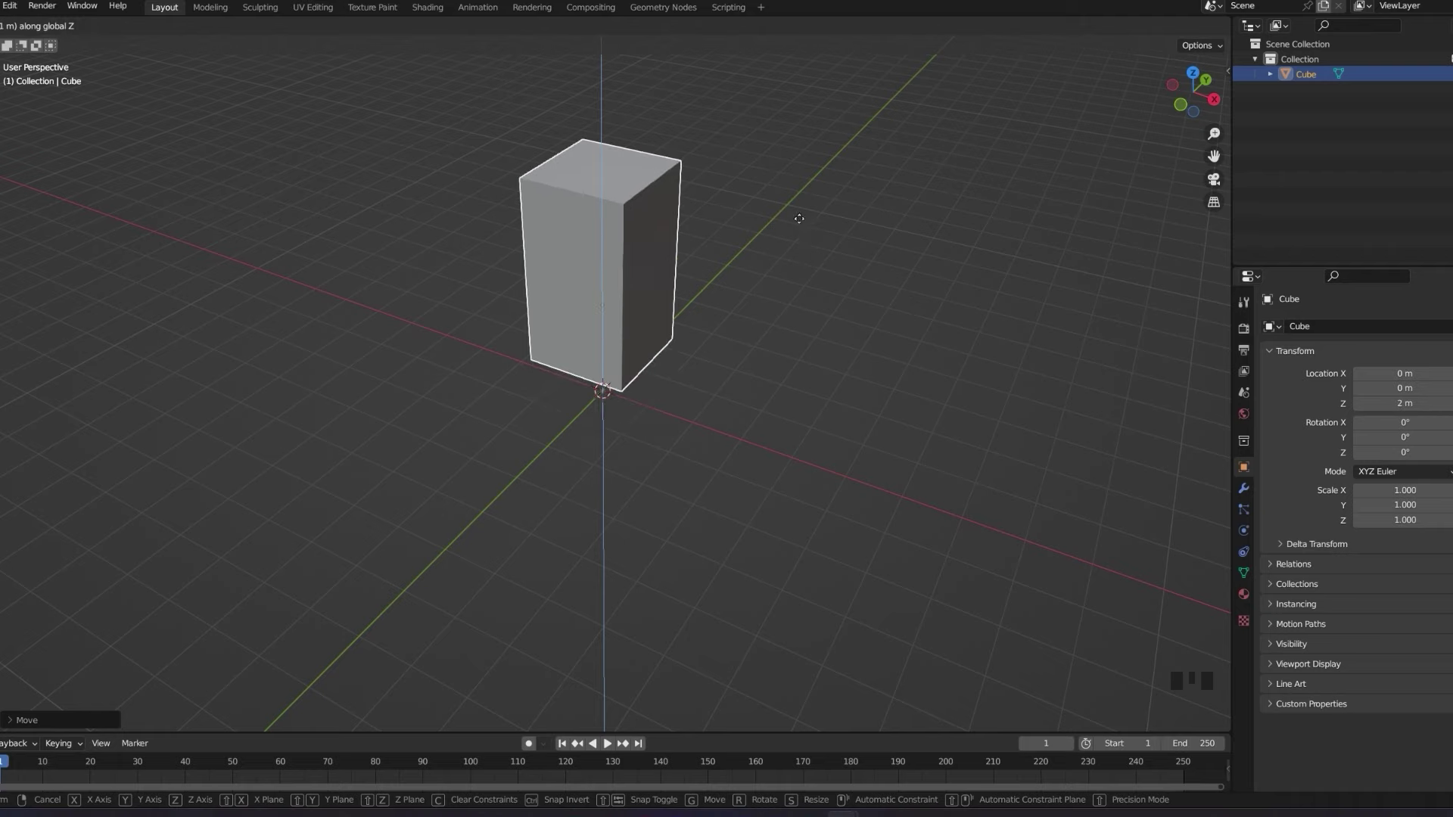
Orbit and zoom around the tall block to check its shape.
left_click_drag(803, 277, 769, 342)
scroll("up", 3)
left_click_drag(739, 406, 839, 322)
scroll("down", 3)
left_click_drag(822, 341, 781, 405)
scroll("down", 3)
left_click_drag(800, 381, 800, 377)
scroll("up", 3)
left_click_drag(818, 331, 793, 407)
left_click_drag(794, 361, 781, 382)
scroll("up", 3)
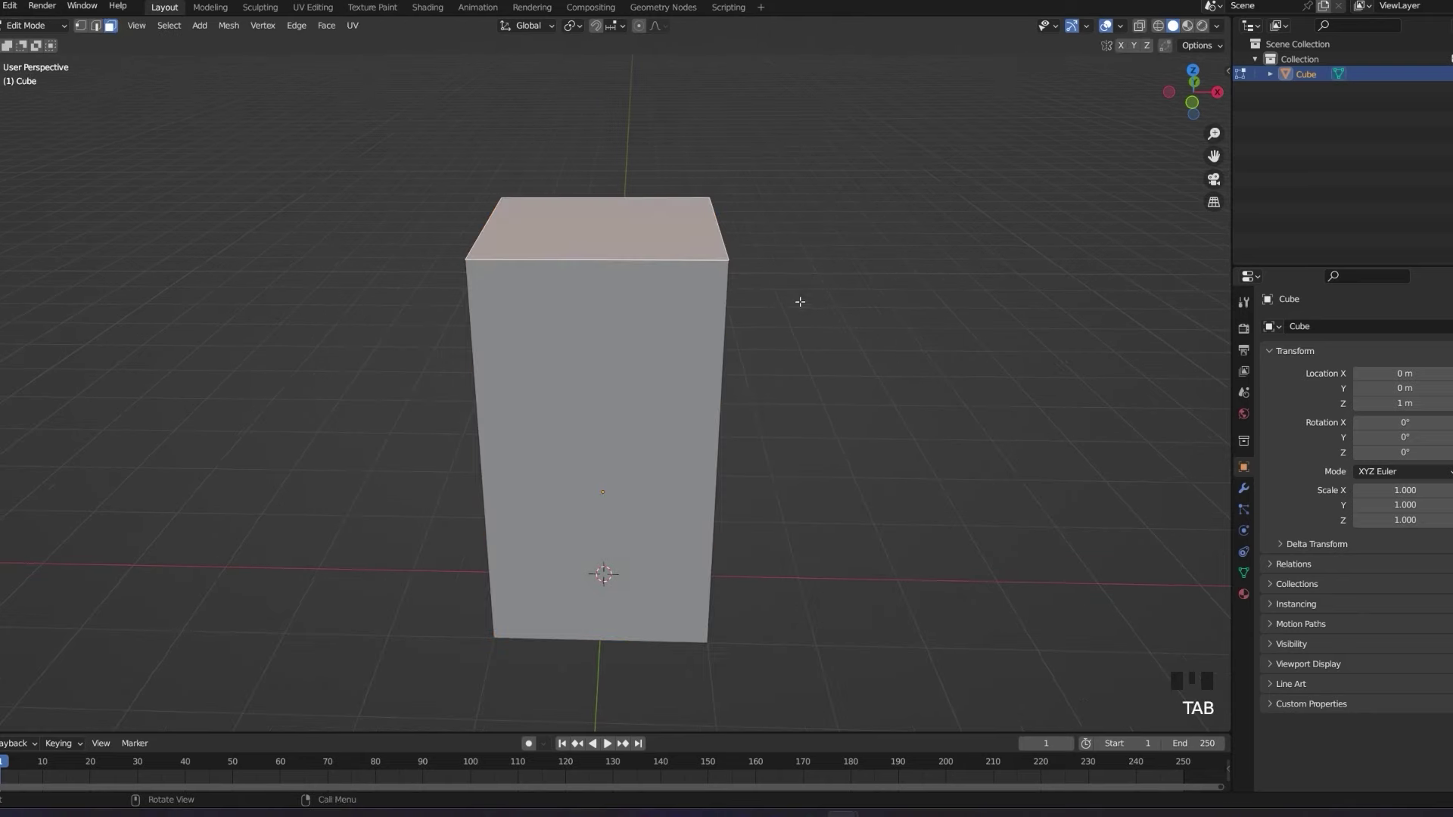
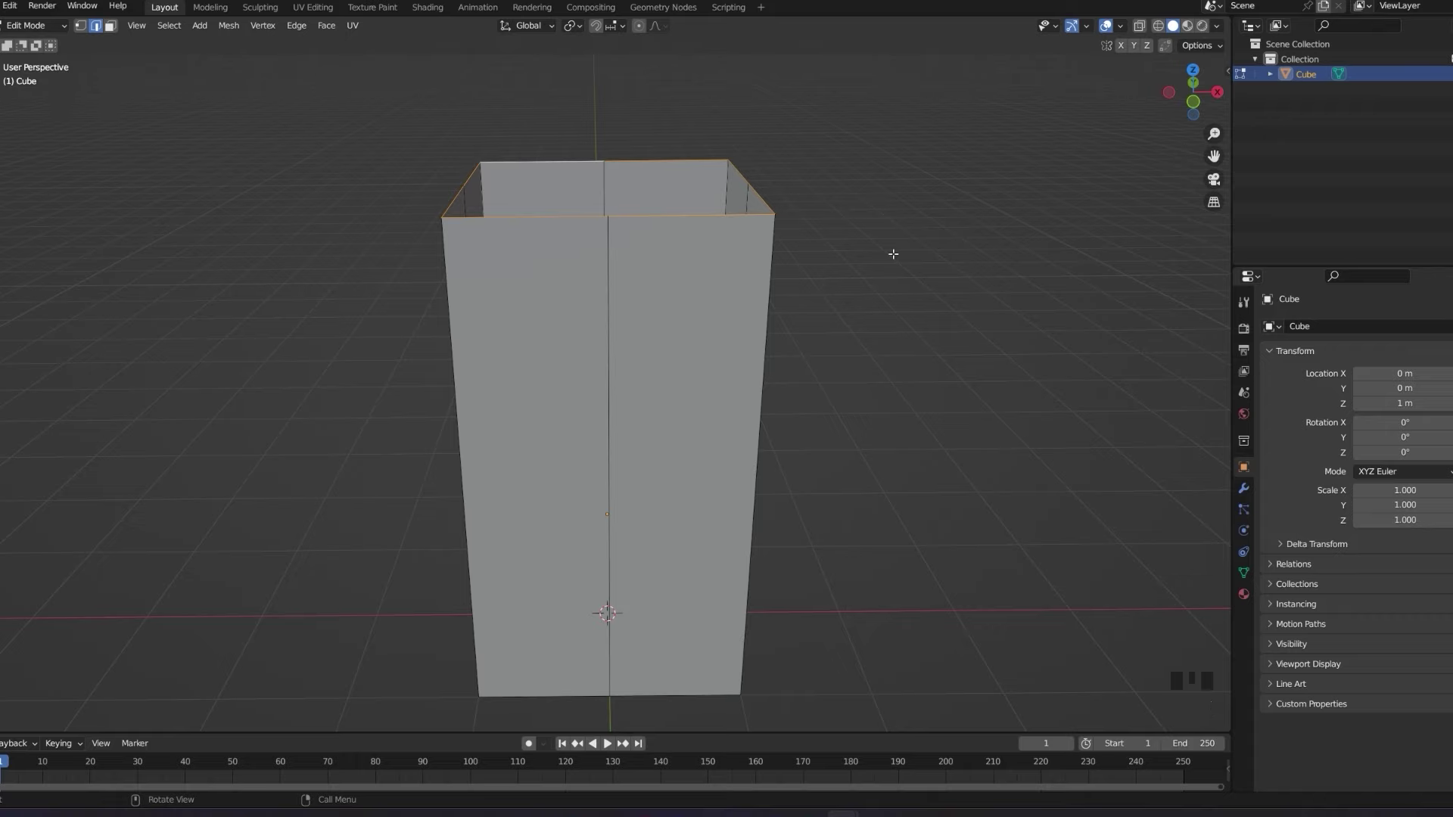
Extrude the top rim edge loop to start the inward rim.
key("e")
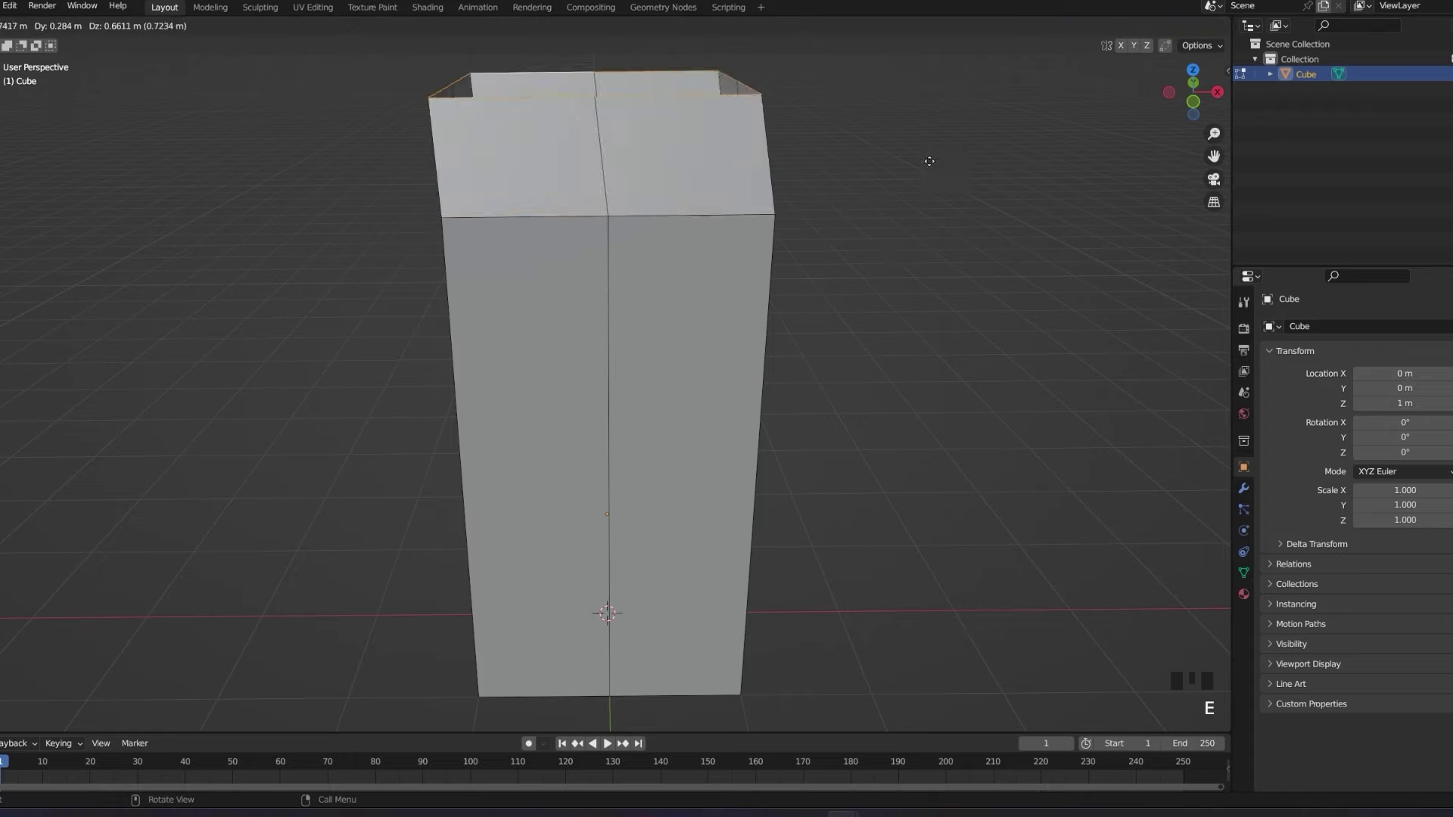
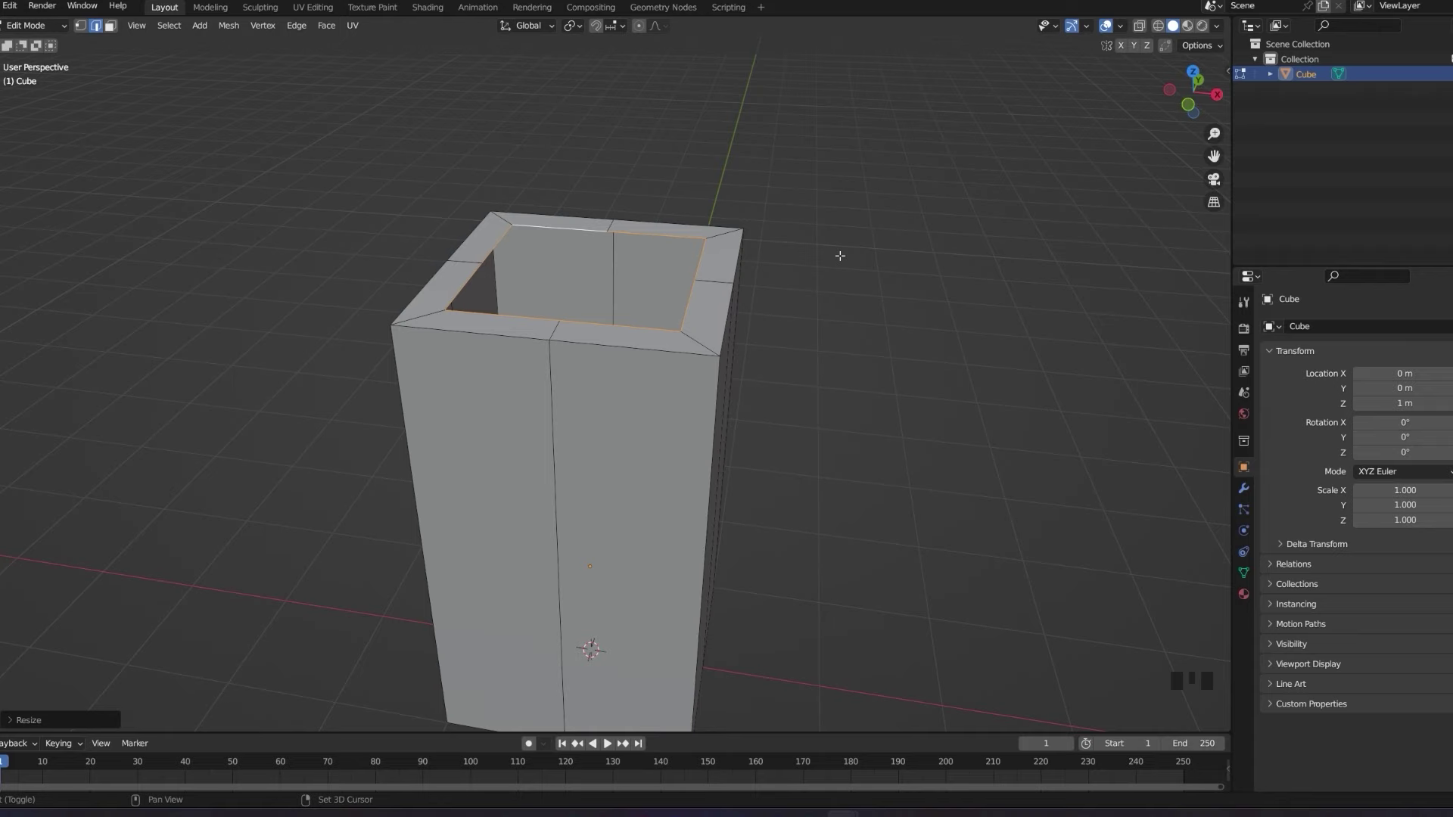
Extrude the inner rim down into an inner wall and reach the Add Modifier list.
key("shift+alt+s")
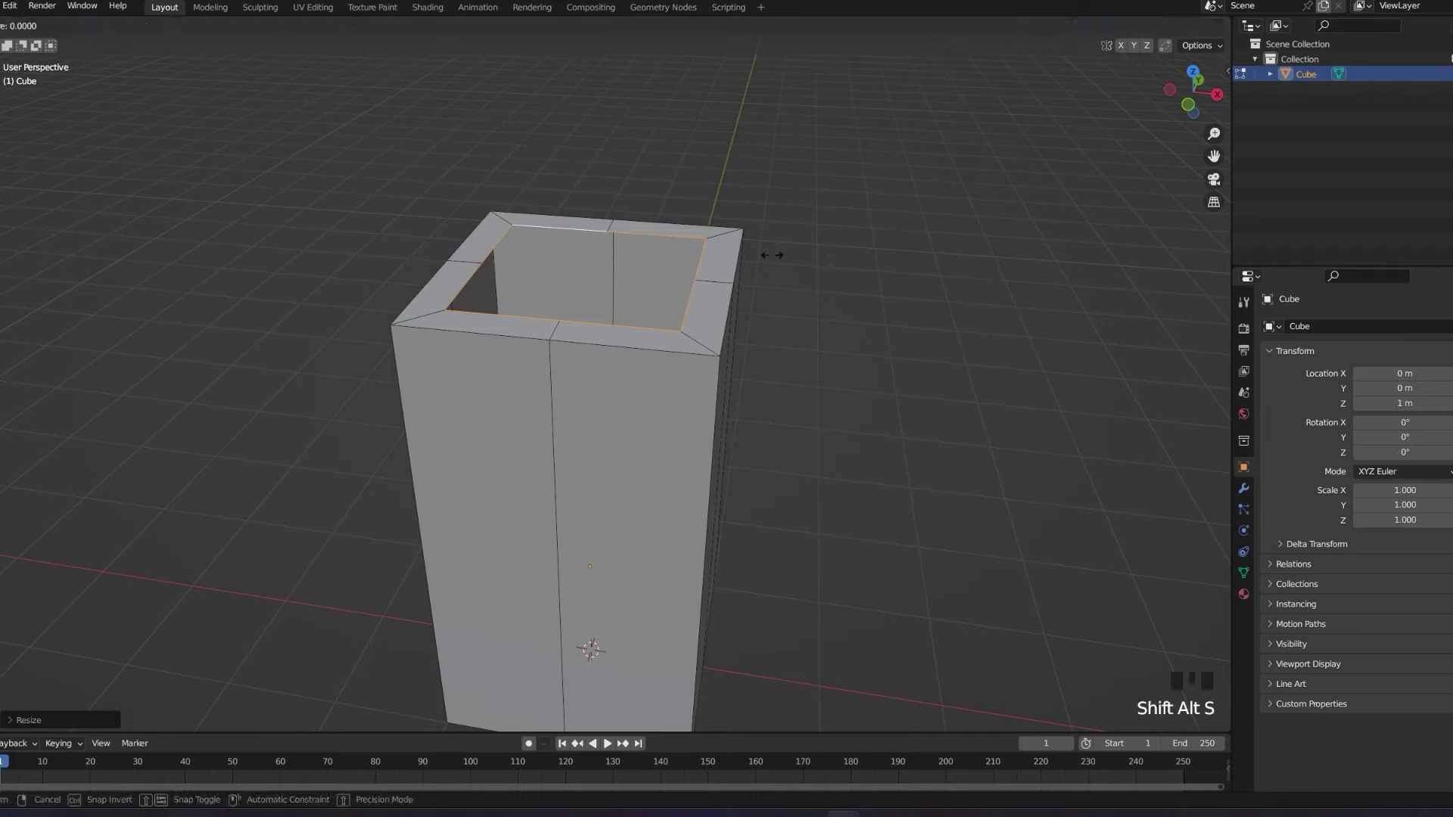
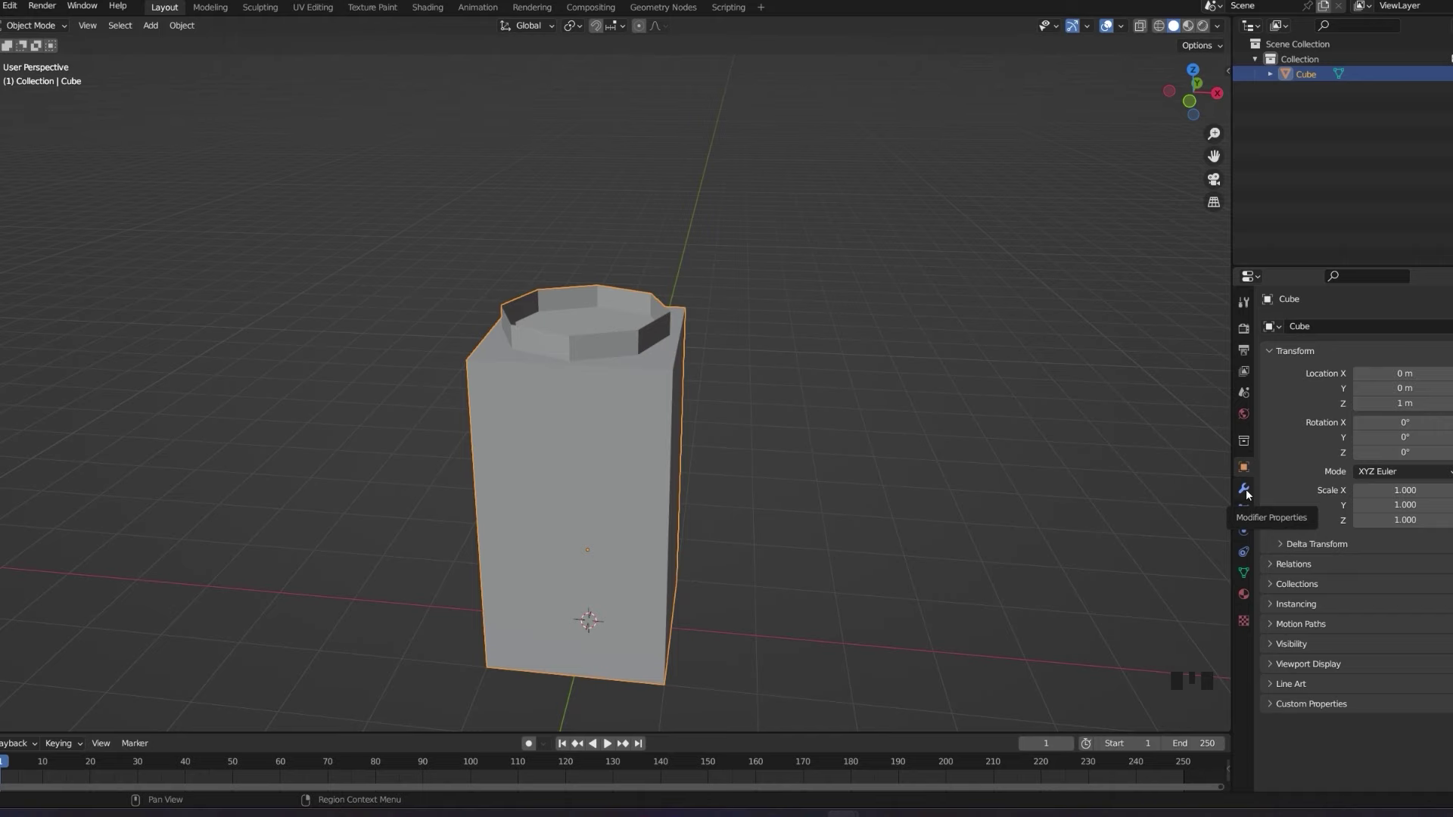
left_click(1251, 495)
Add a Subdivision Surface modifier to round the bottle body.
left_click_drag(1328, 328, 815, 459)
left_click_drag(801, 408, 766, 627)
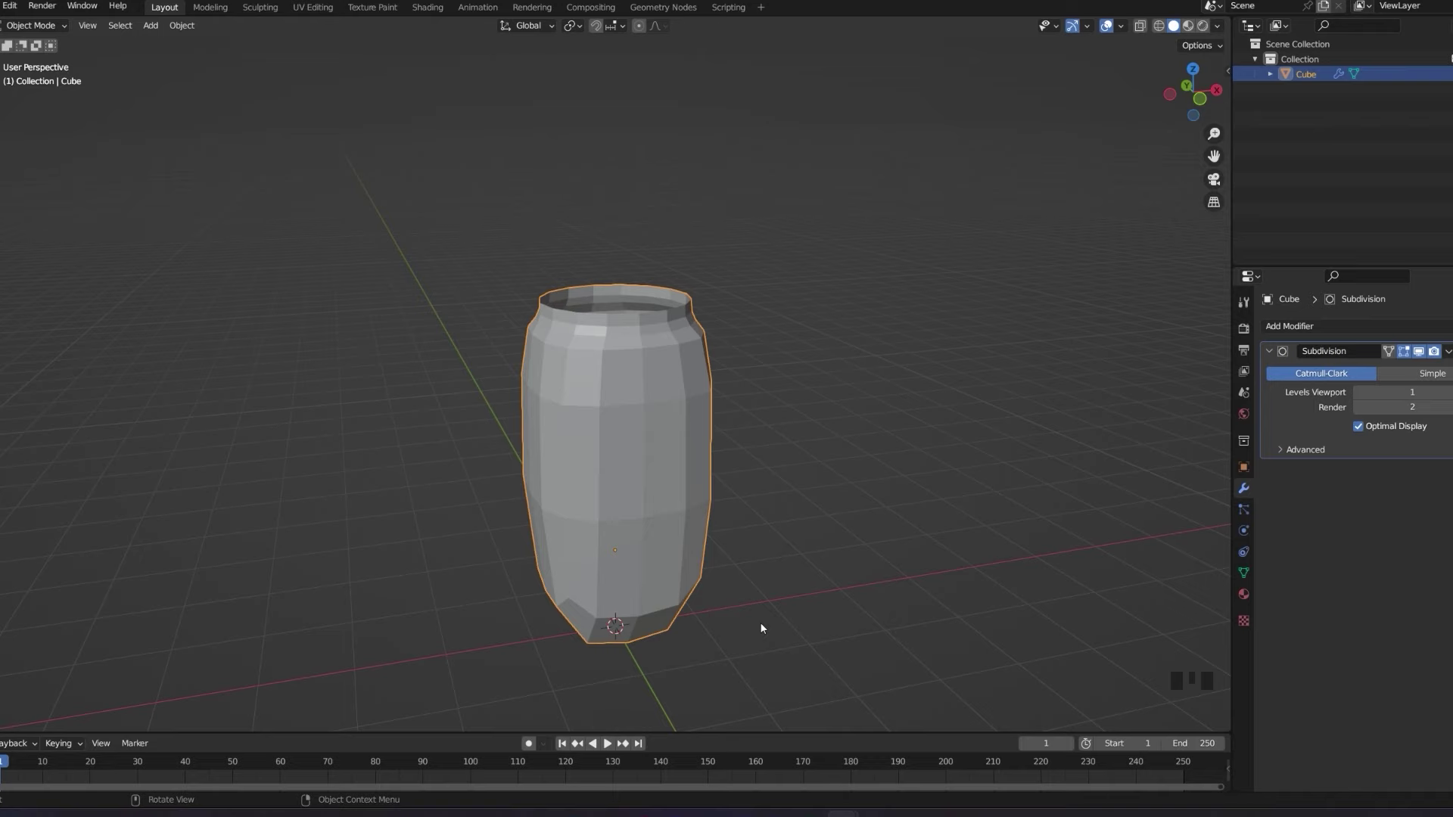
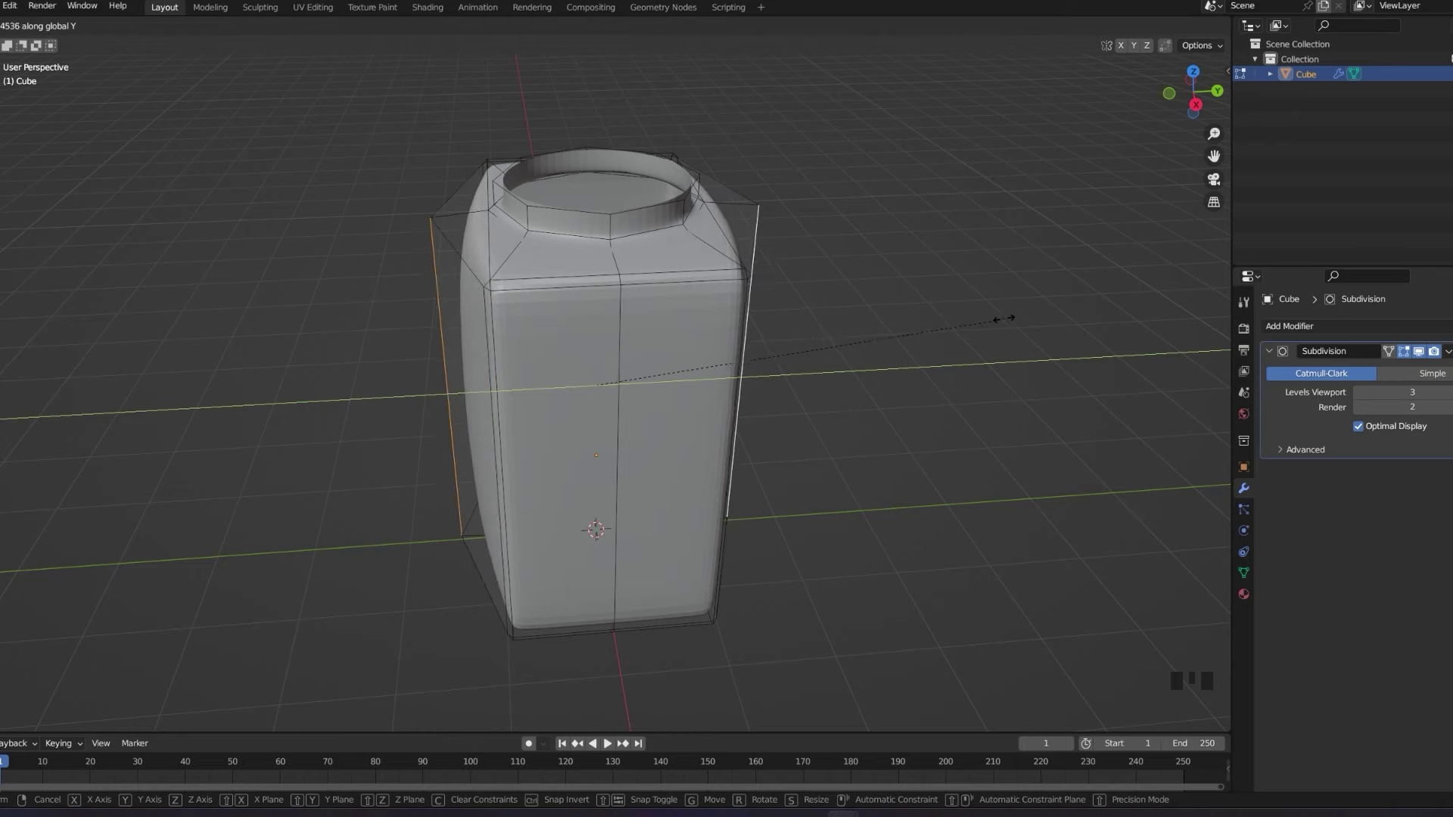
Enter Edit Mode and select the rim edge loop of the neck opening.
key("Tab")
left_click_drag(875, 348, 1002, 277)
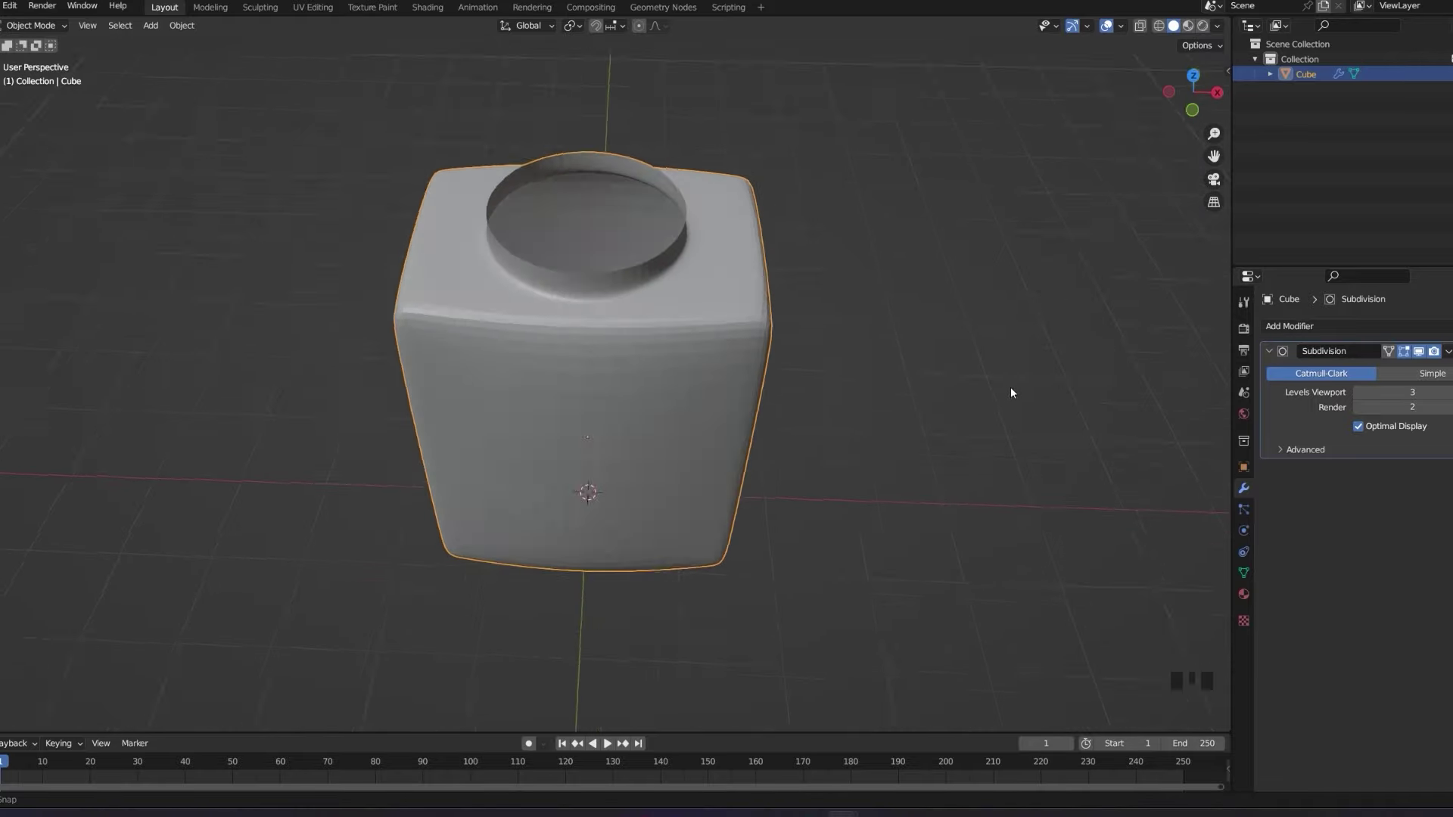
key("Tab")
middle_click(689, 254)
scroll("up", 3)
left_click_drag(725, 277, 581, 180)
left_click(581, 180)
left_click_drag(630, 210, 734, 249)
key("g")
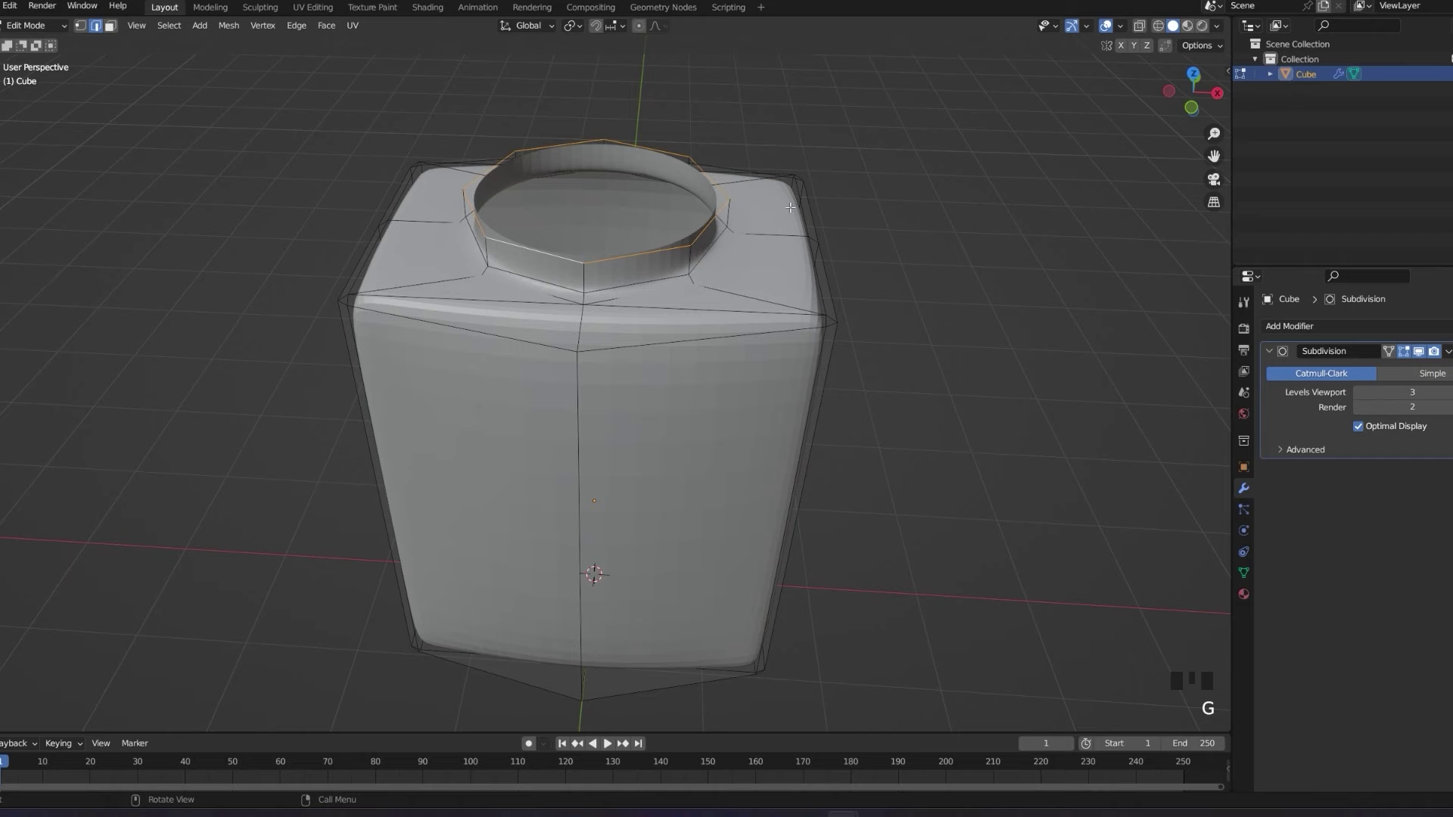
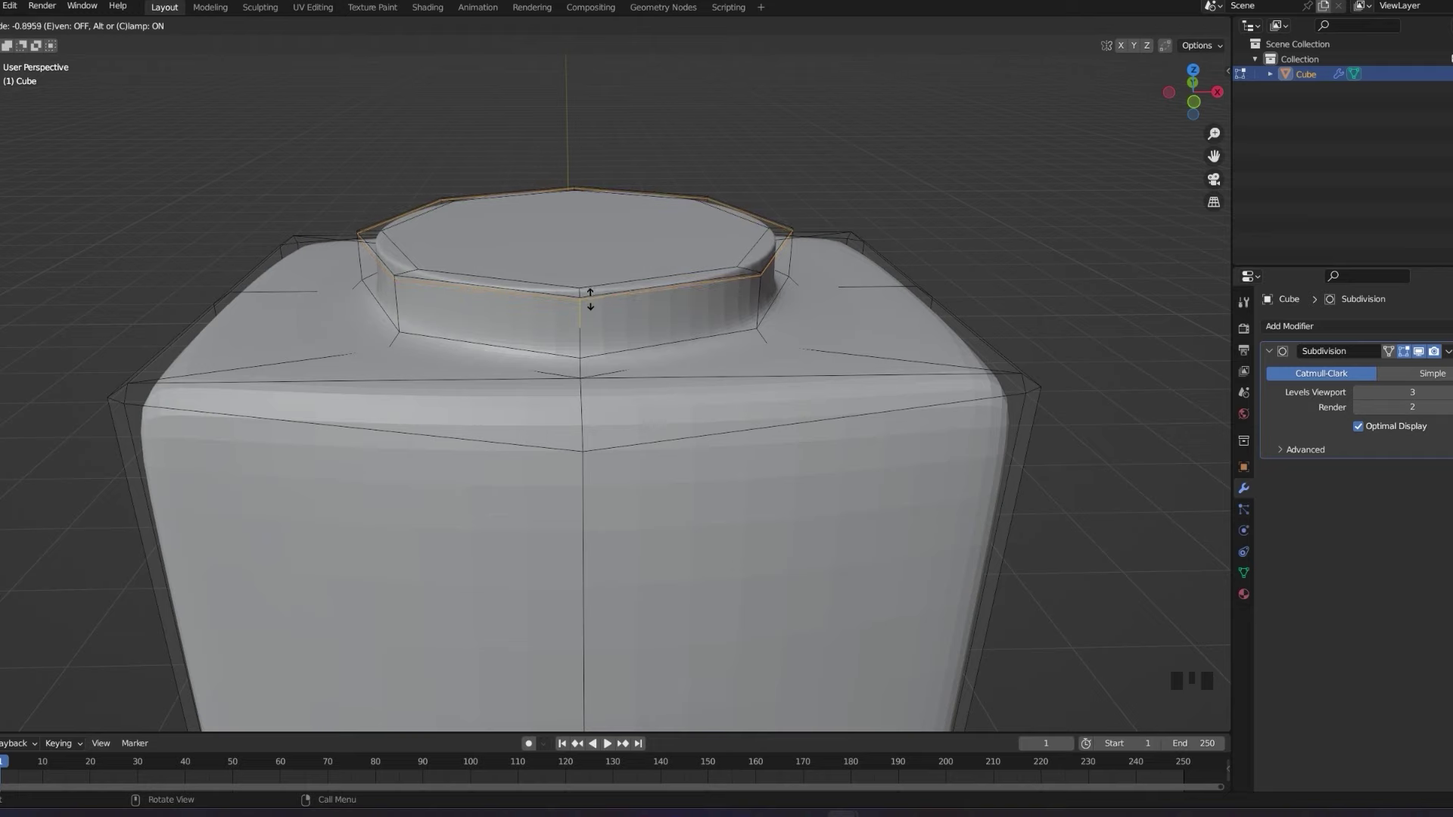
Slide the new edge loop up toward the neck top to sharpen its rim.
key("Tab")
left_click_drag(696, 345, 784, 264)
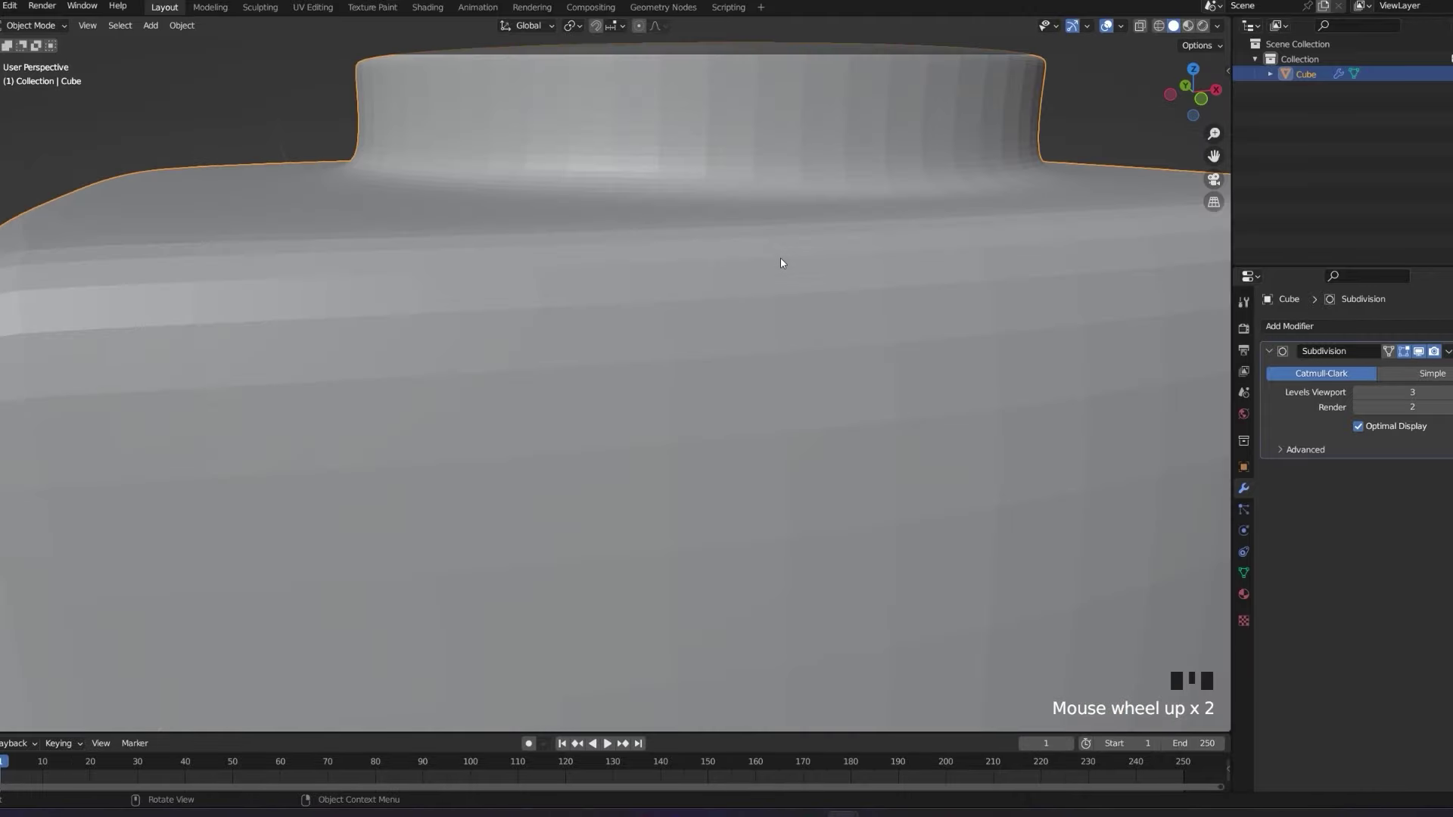
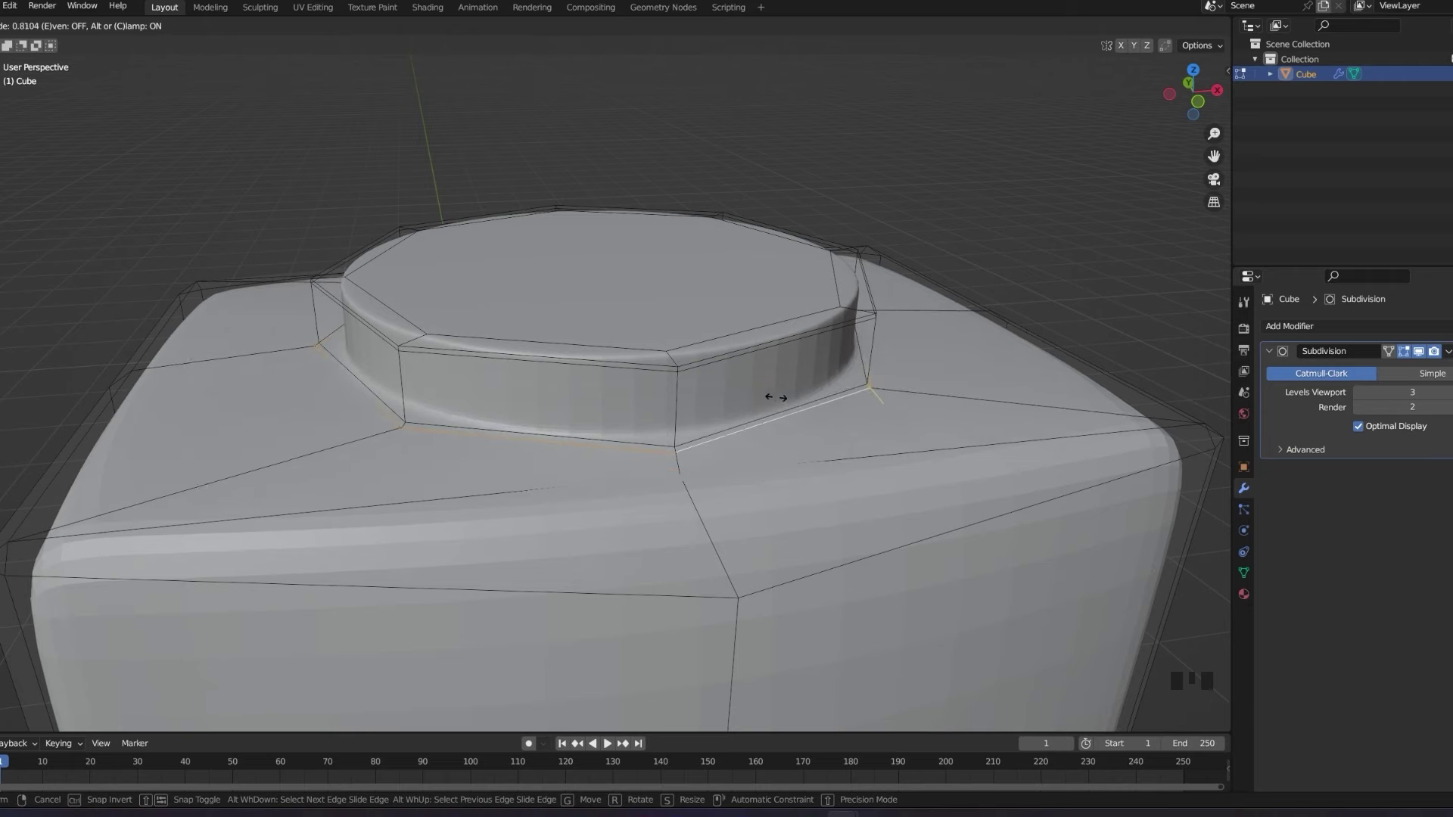
In front orthographic X-ray view, select the whole bottle mesh and shrink it slightly.
key("s")
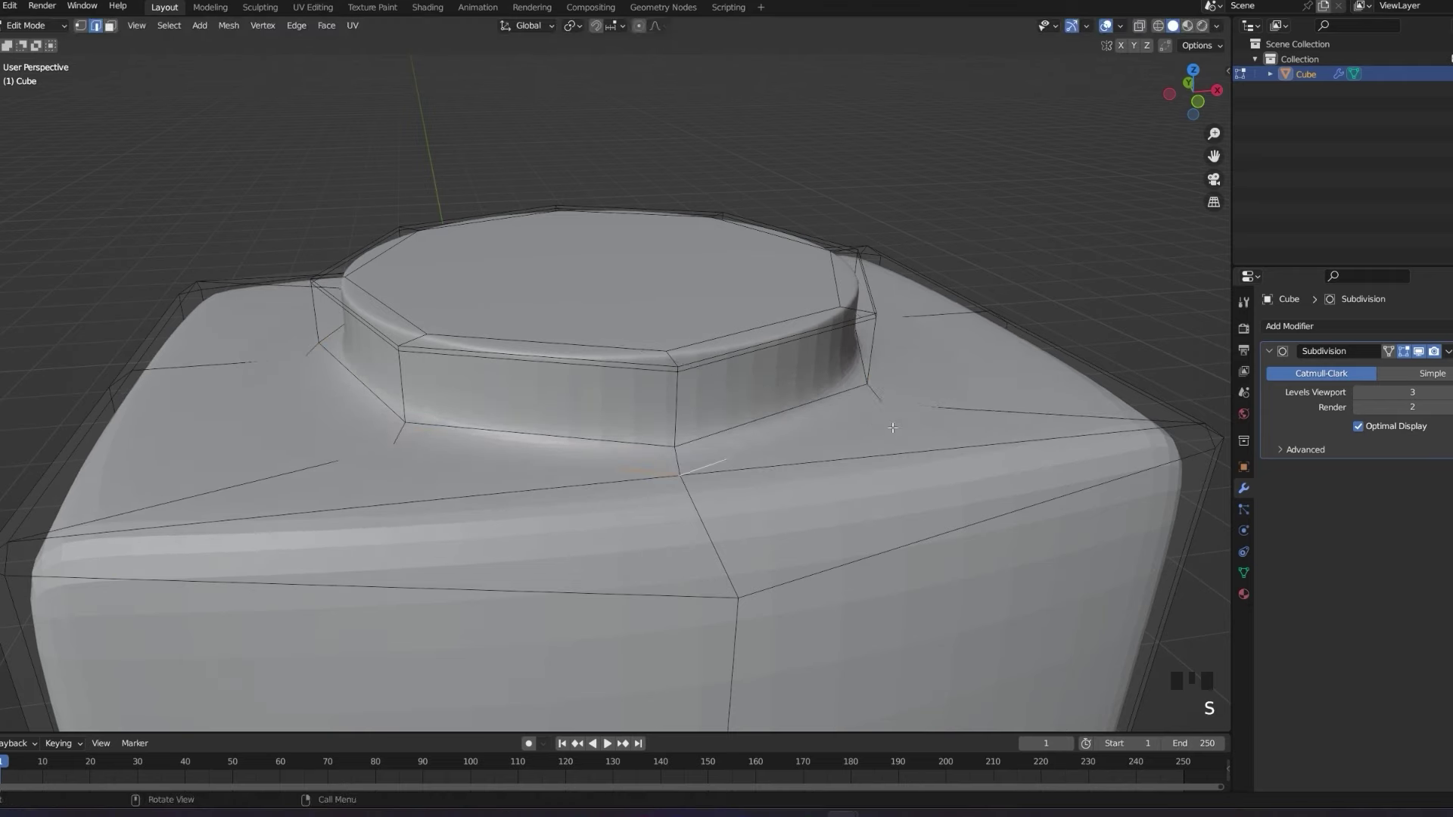
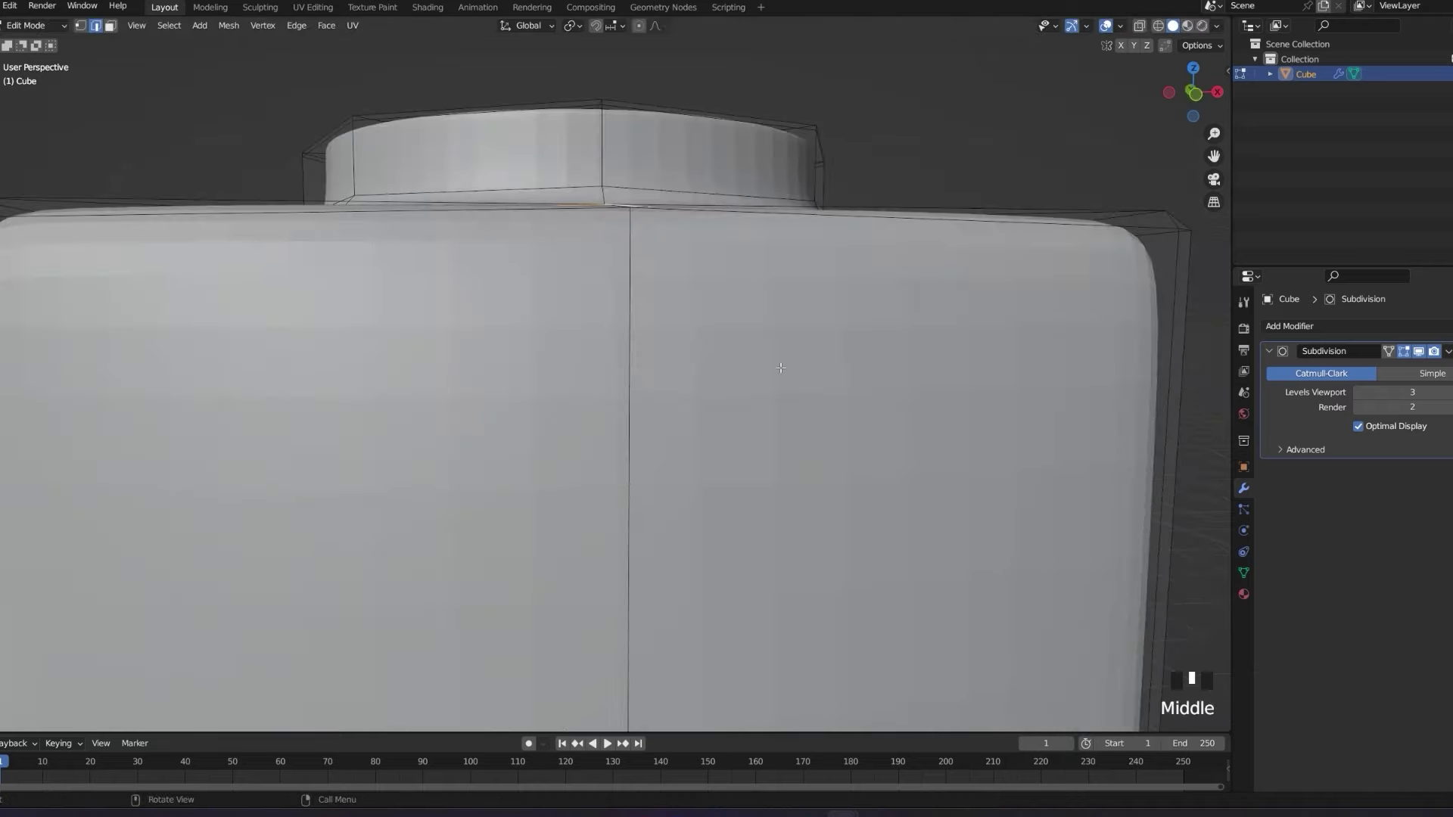
key("KP_1")
key("z")
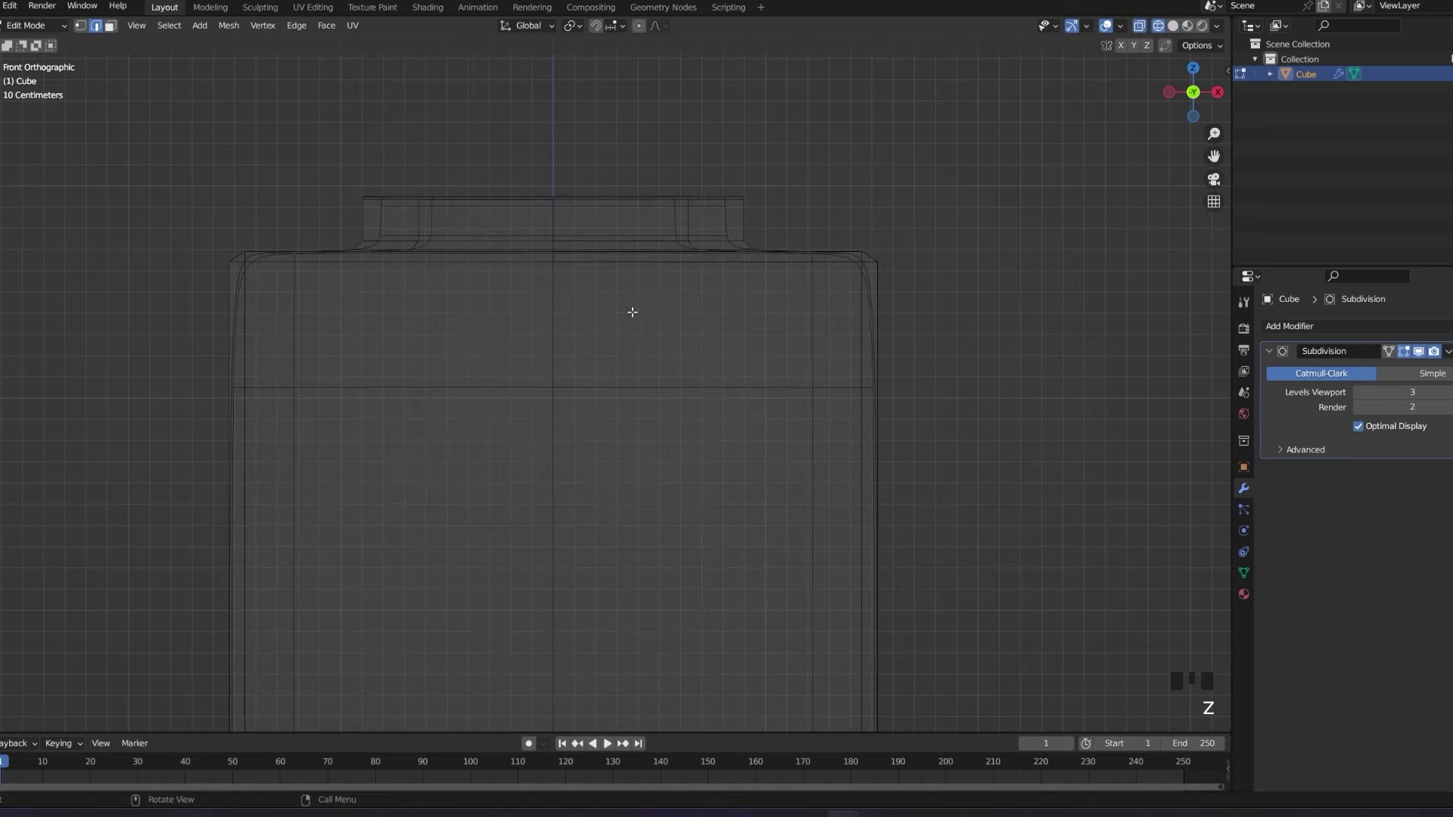
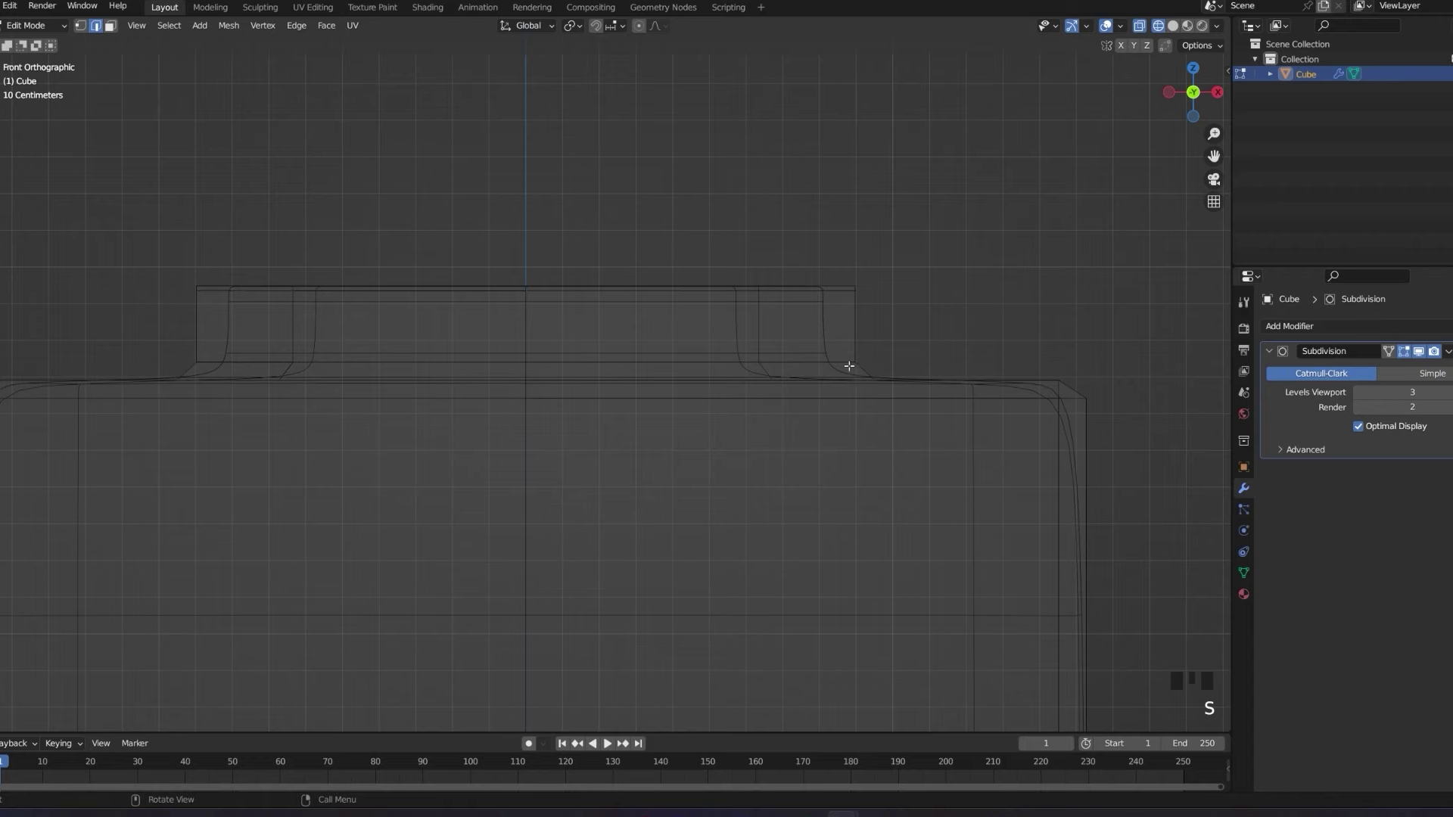
key("a")
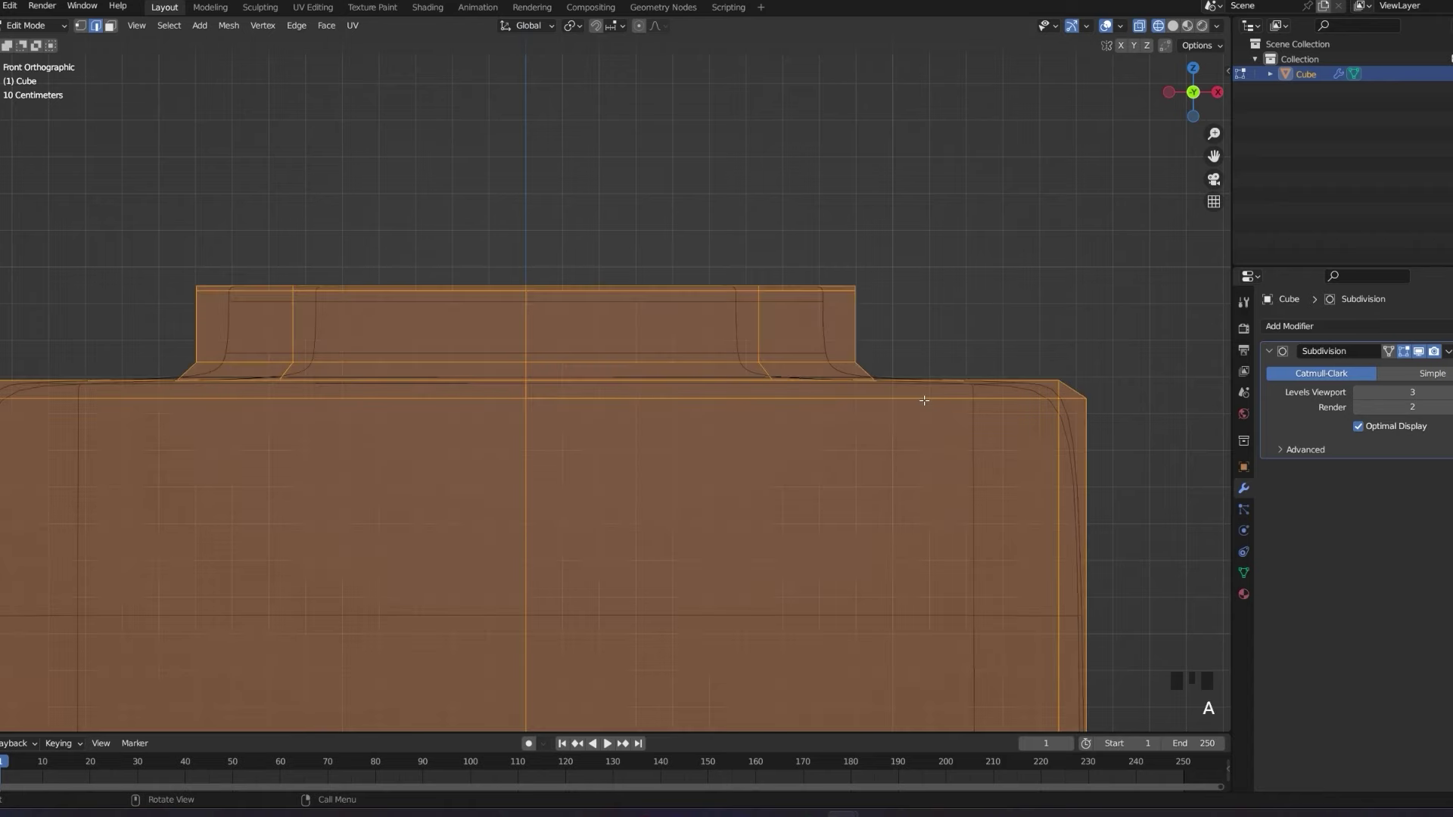
key("ctrl+z")
key("s")
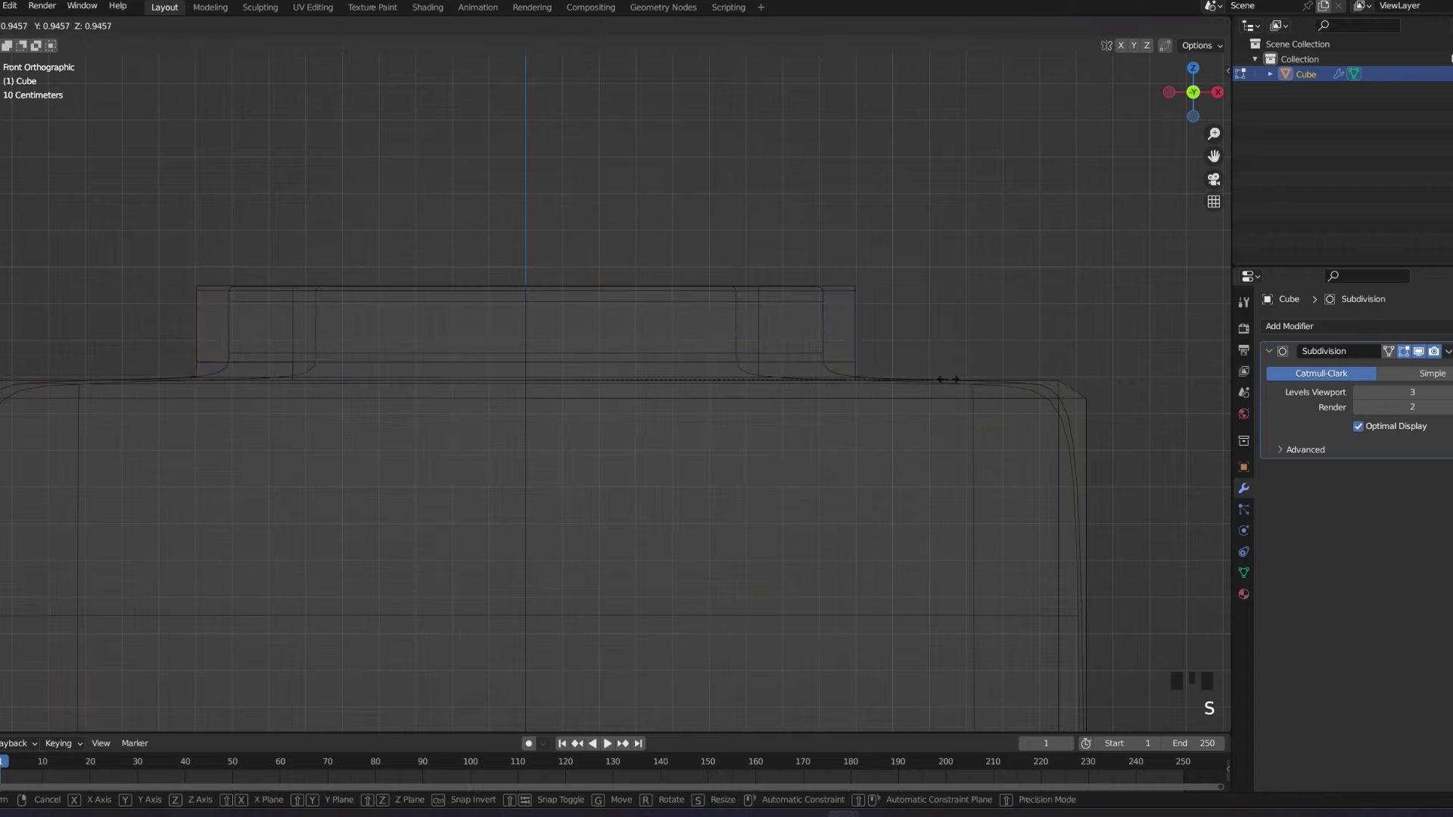
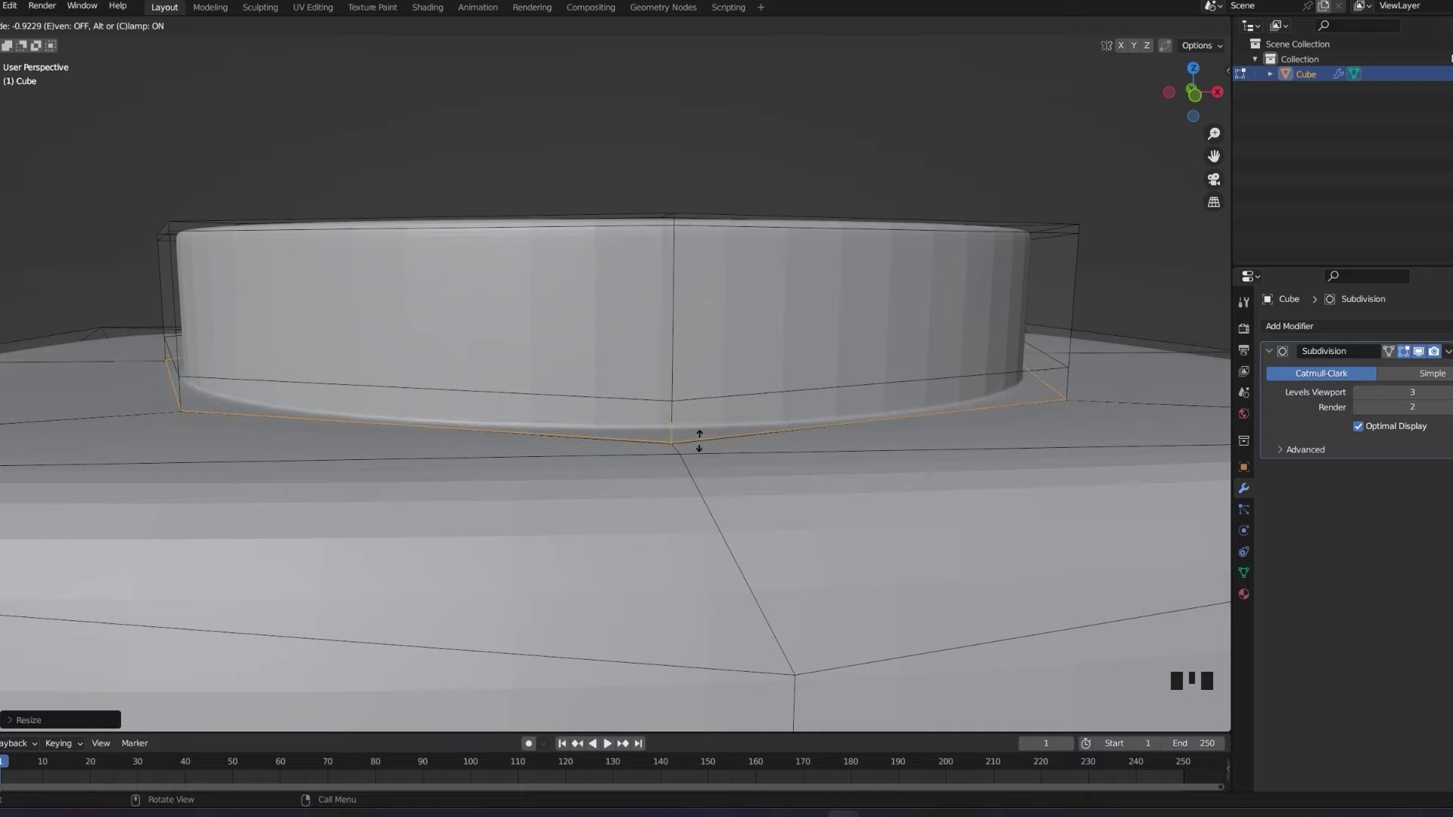
Leave Edit Mode and orbit around the bottle to inspect it before smooth shading.
key("Tab")
scroll("down", 3)
left_click_drag(803, 464, 992, 469)
scroll("down", 3)
middle_click(954, 461)
scroll("up", 3)
left_click_drag(957, 467, 442, 414)
scroll("down", 3)
middle_click(518, 436)
scroll("down", 3)
left_click_drag(589, 446, 581, 446)
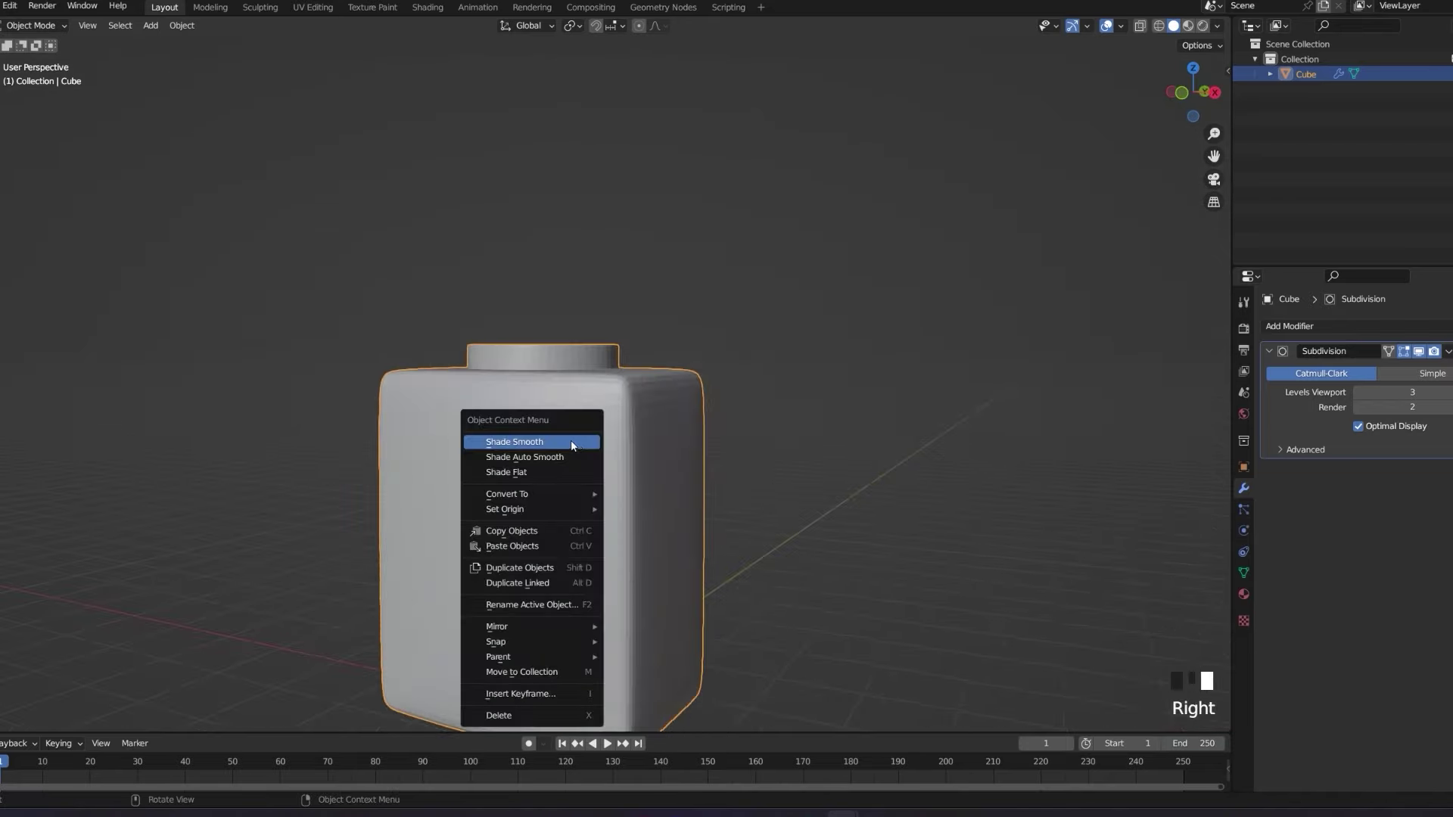
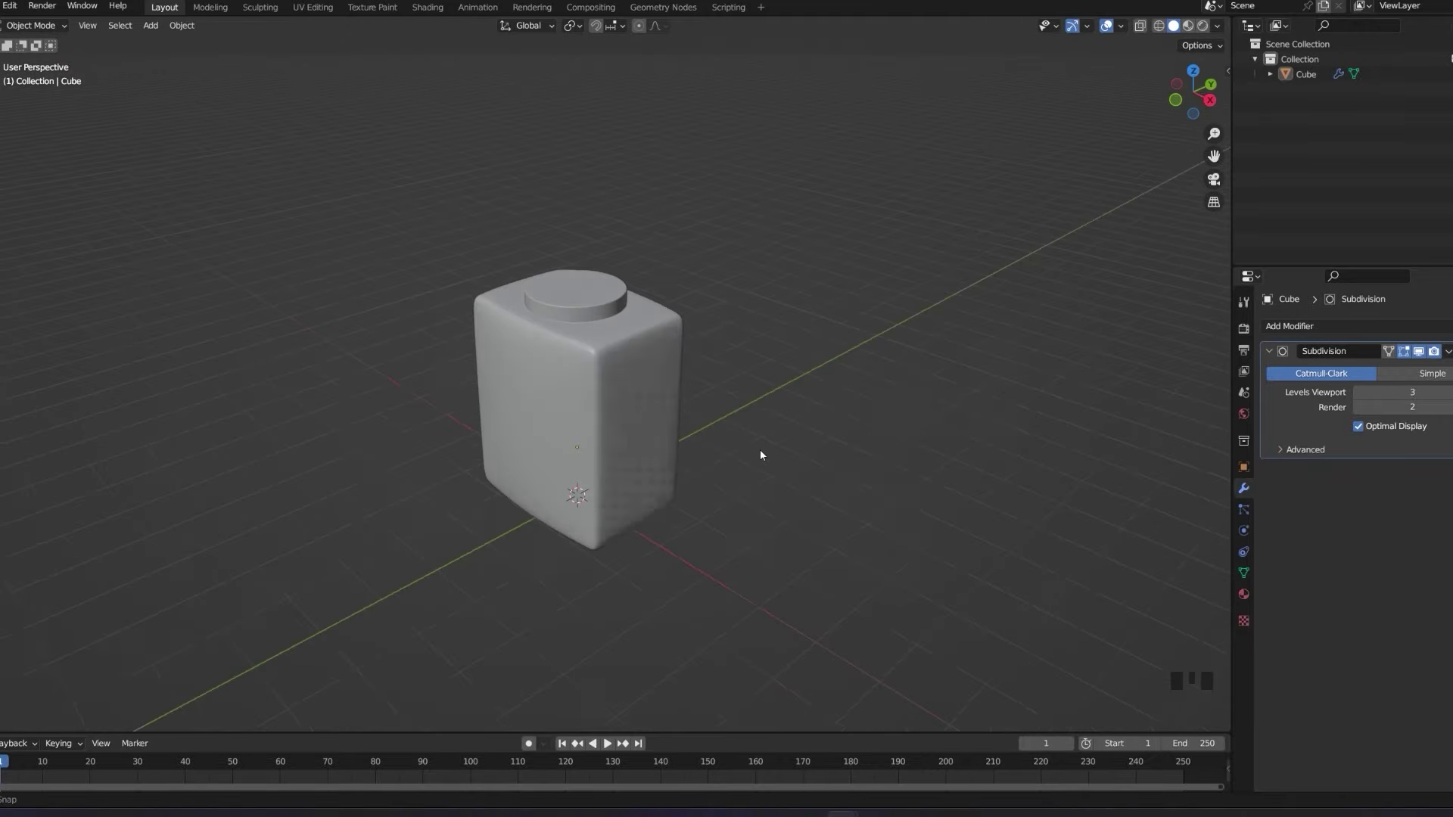
Toggle the sidebar and select the bottle object in the viewport.
key("n")
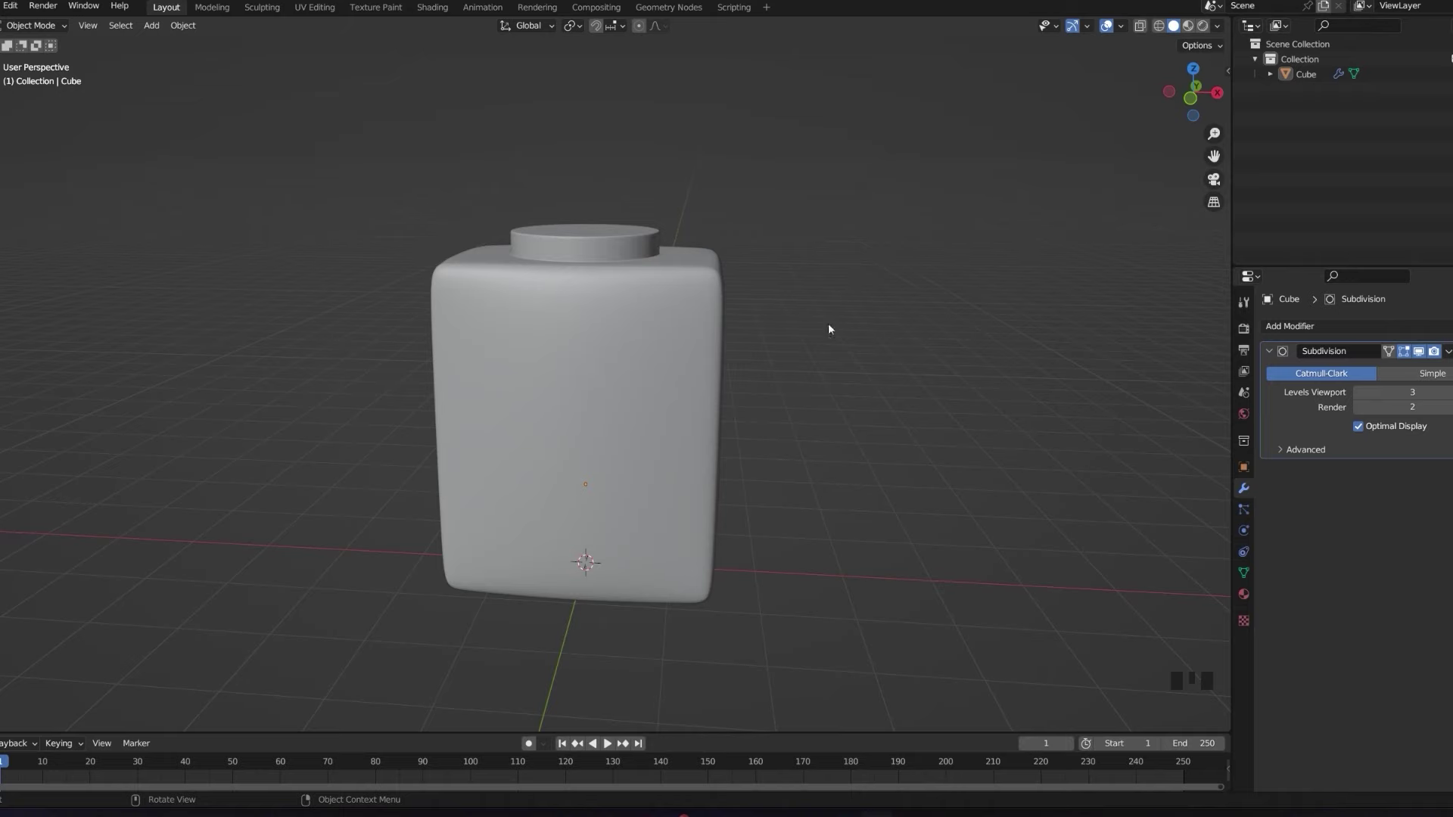
left_click_drag(711, 328, 677, 325)
left_click(677, 325)
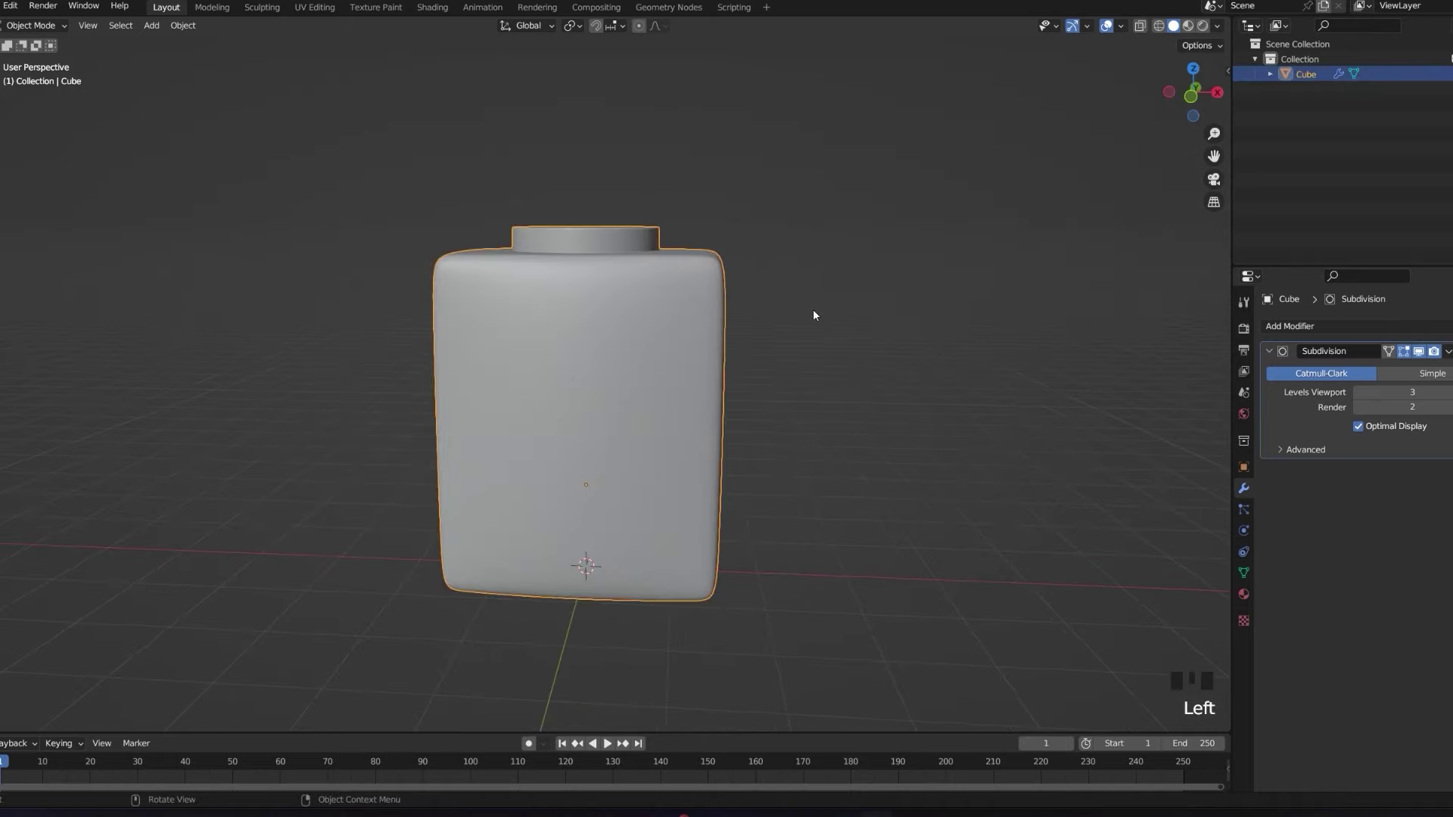
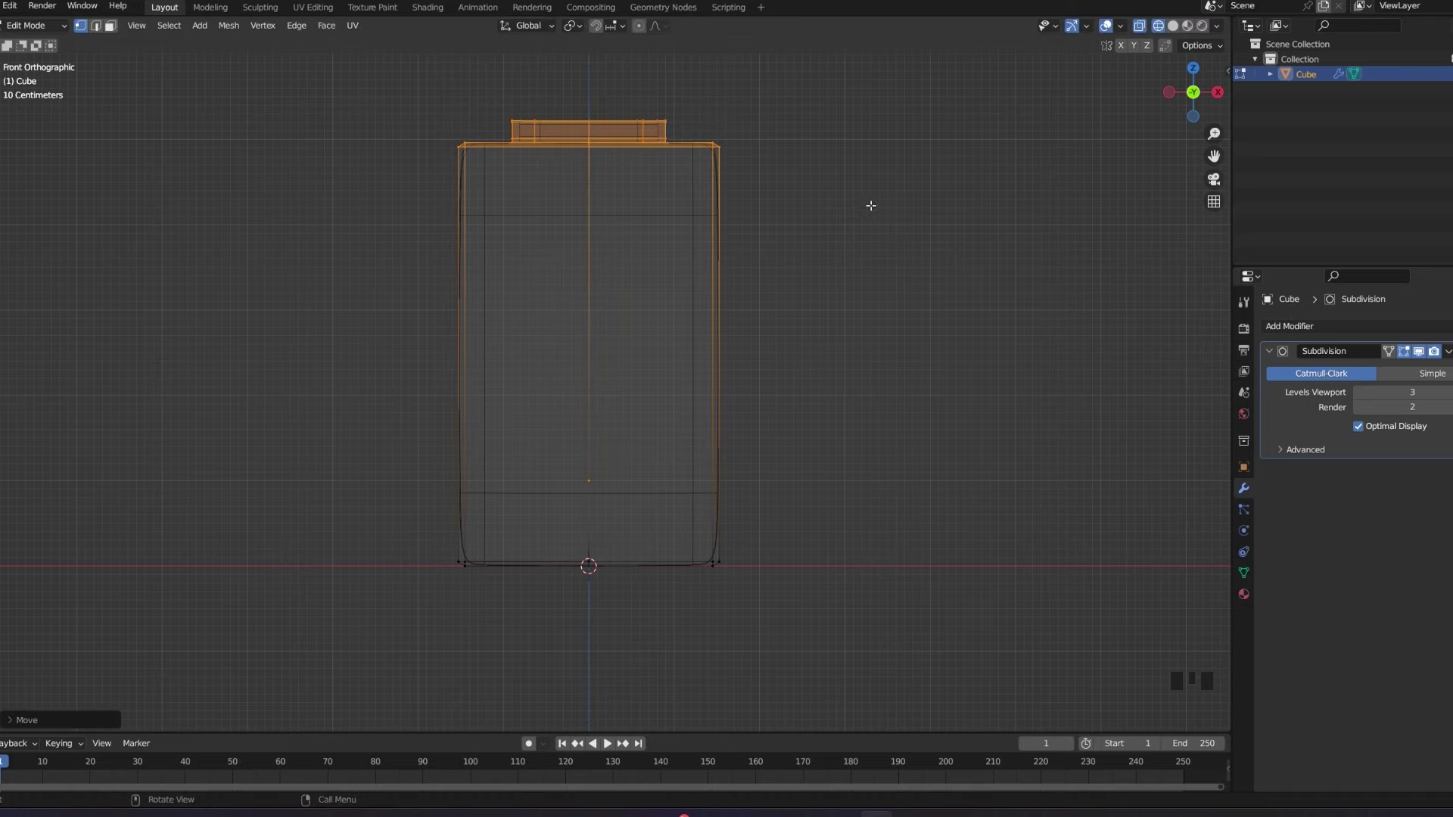
Return to Object Mode, deselect the bottle and orbit to view it from the front.
key("Tab")
left_click_drag(865, 234, 857, 261)
key("t")
key("z")
left_click_drag(958, 268, 887, 312)
left_click(887, 312)
left_click_drag(879, 325, 869, 291)
scroll("down", 3)
left_click_drag(854, 332, 888, 370)
scroll("up", 3)
scroll("up", 3)
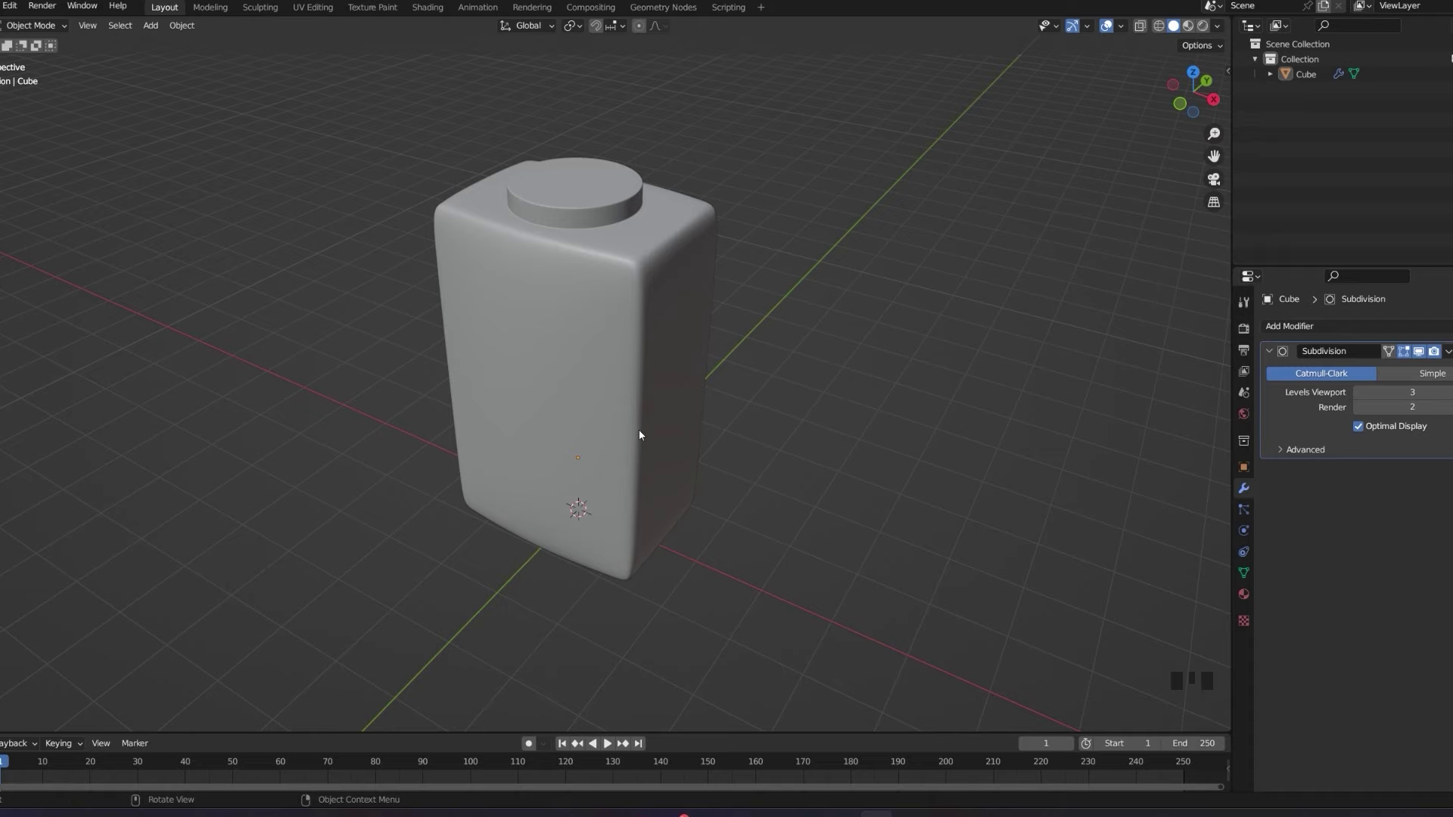
left_click_drag(680, 383, 647, 333)
Select the bottle object in the viewport ready for copying.
left_click(647, 333)
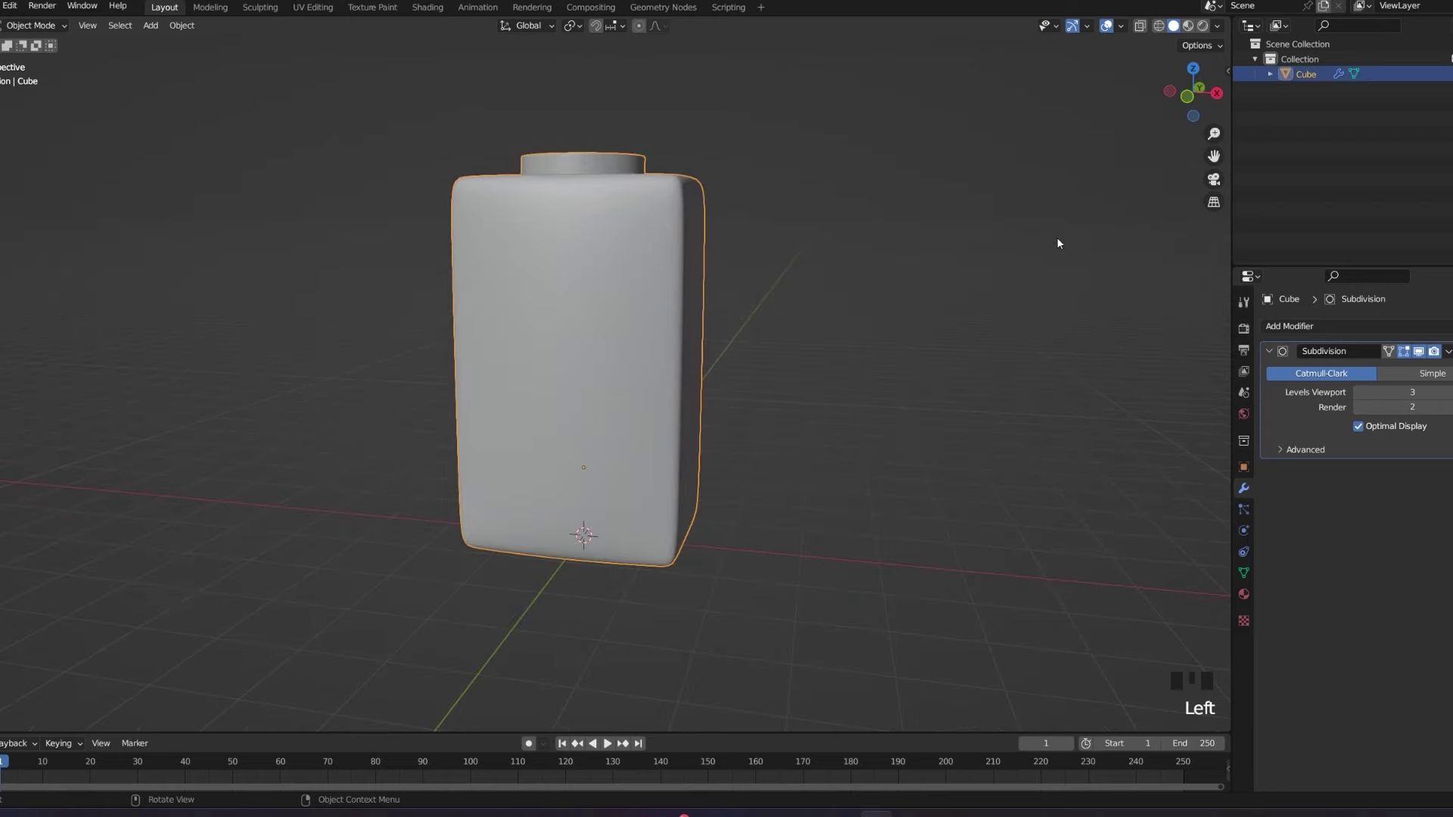
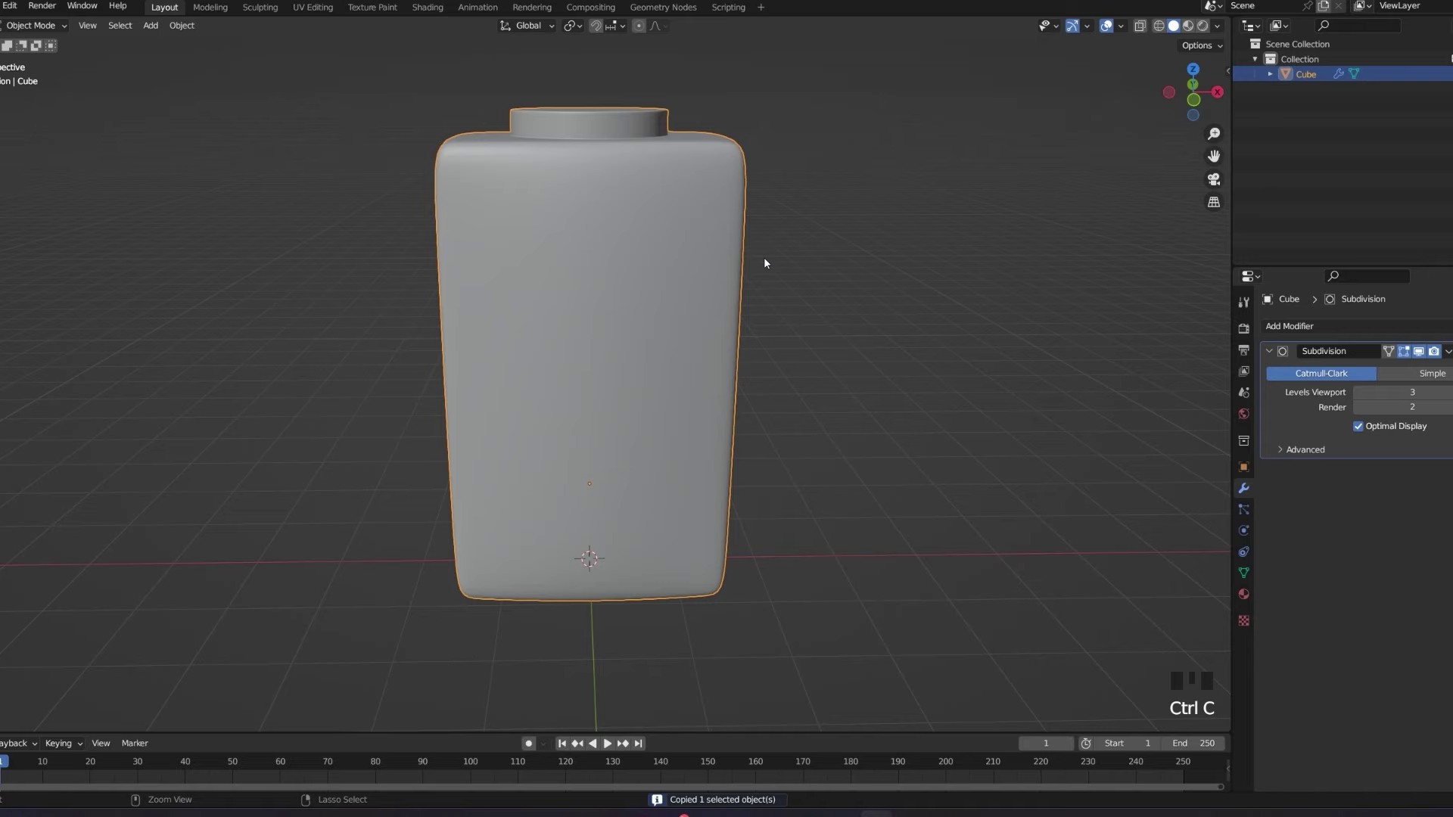
Paste the copied bottle as Cube.001 over the original and view it from the front.
key("ctrl+v")
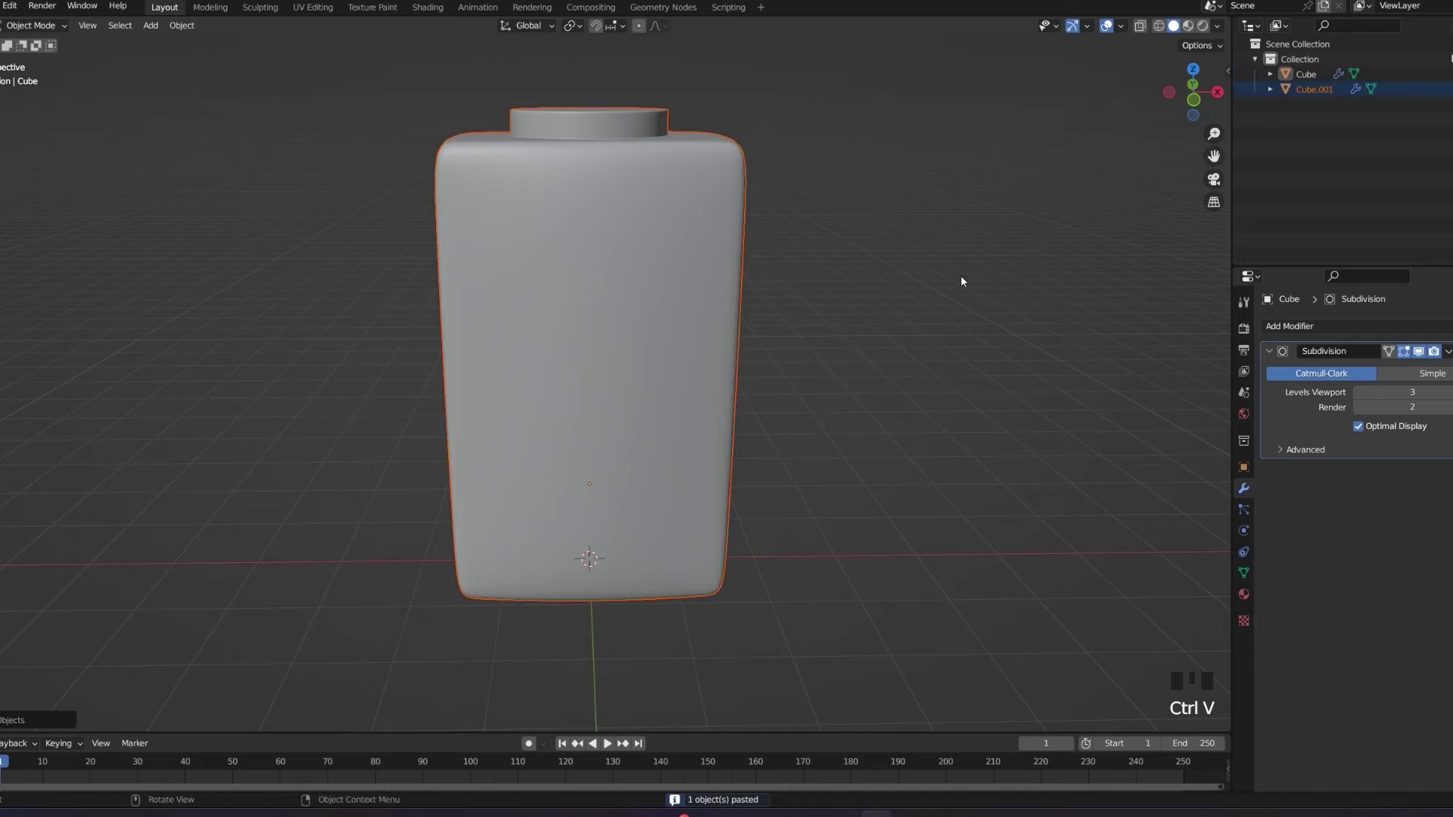
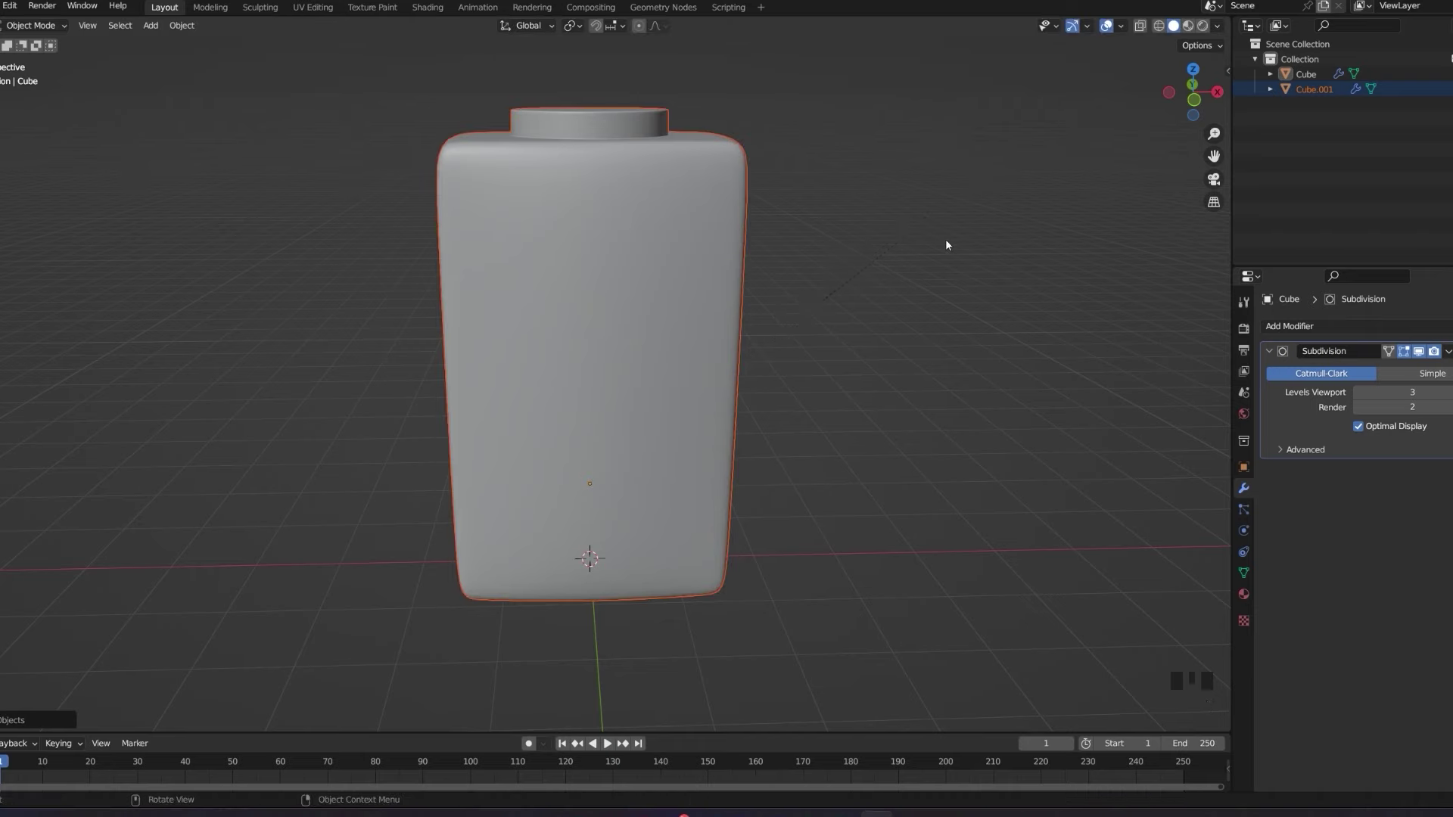
key("alt+z")
left_click_drag(952, 243, 951, 228)
key("KP_1")
scroll("up", 3)
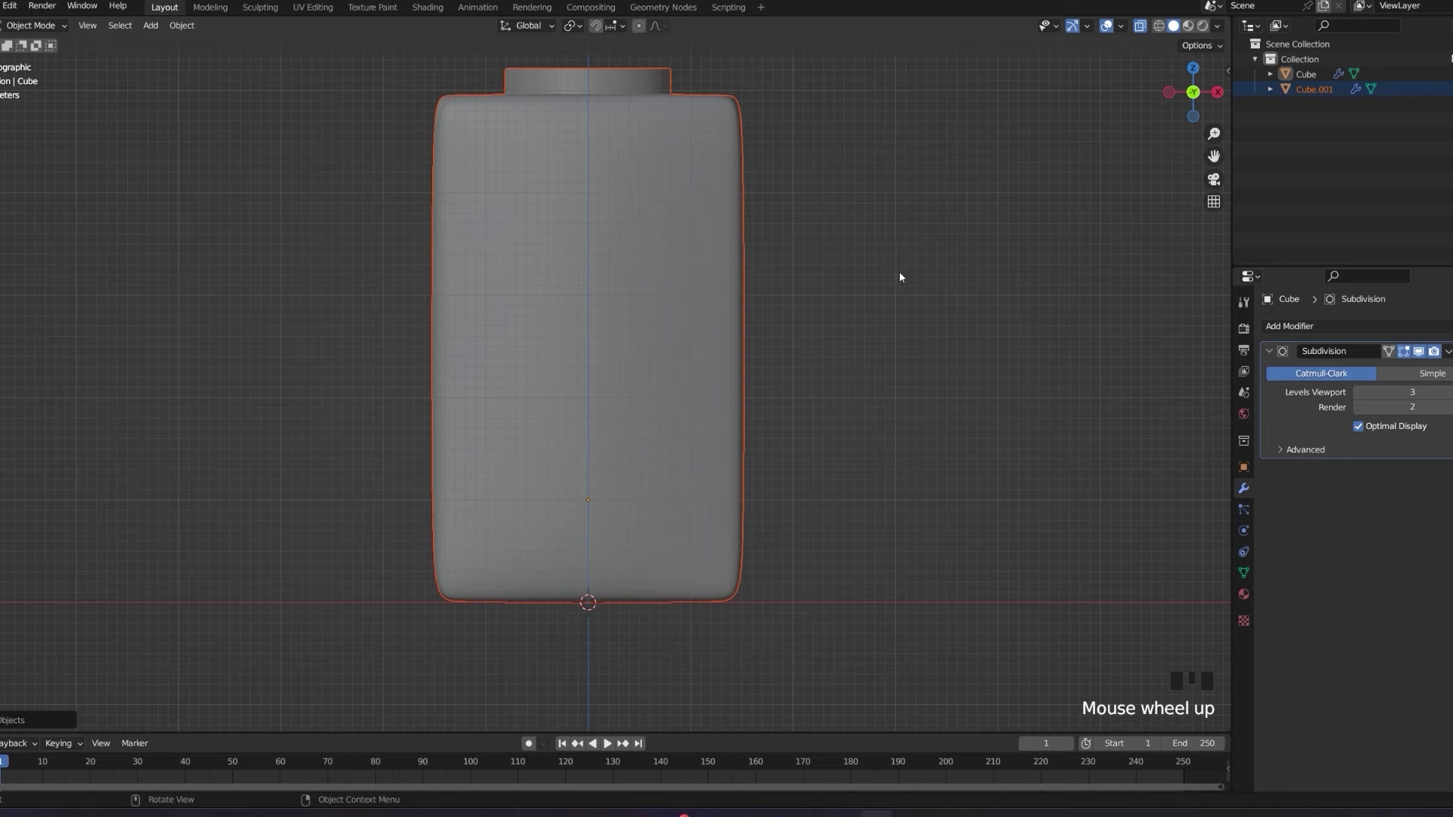
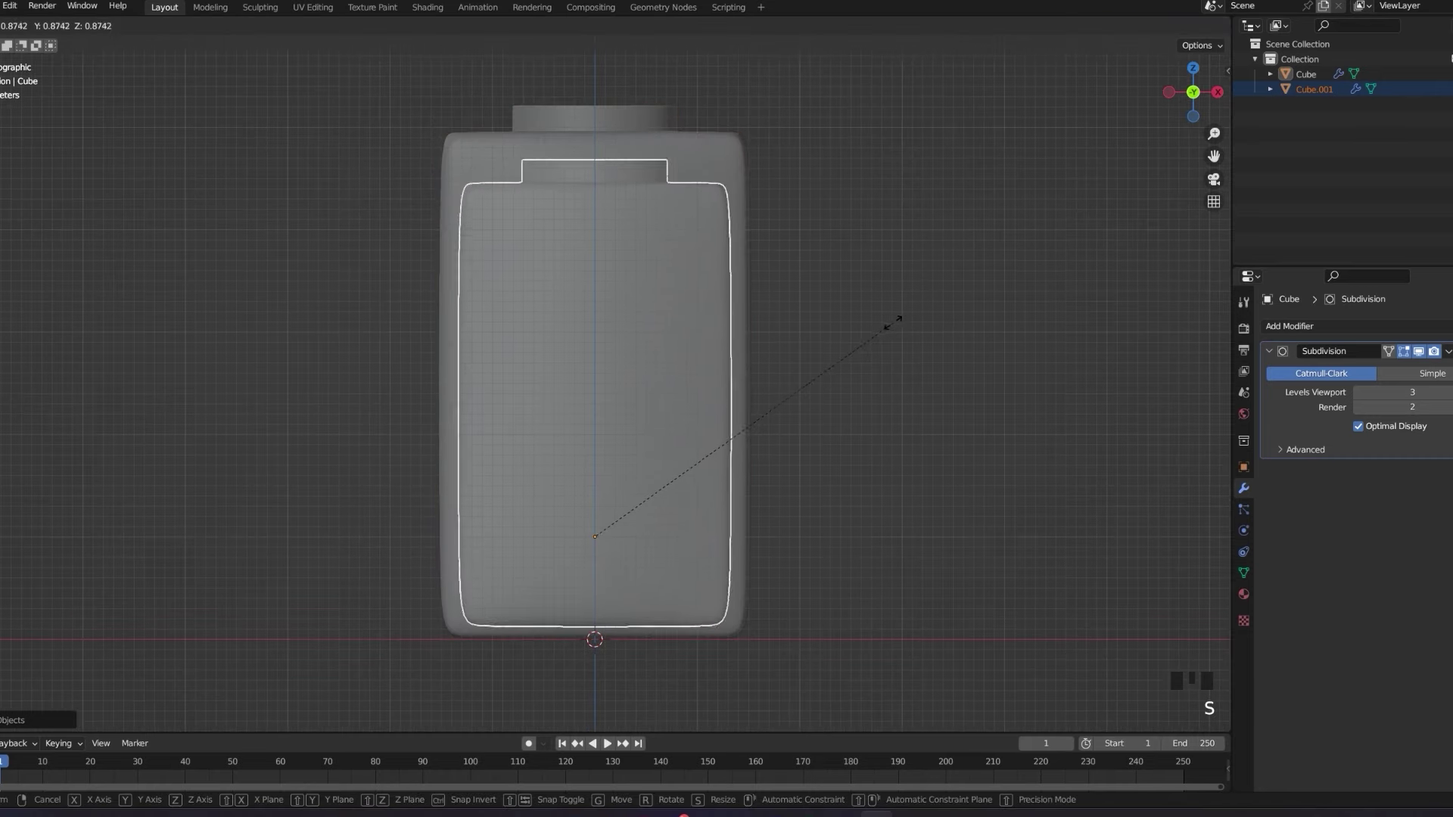
Move the shrunken copy Cube.001 upward inside the outer bottle.
key("g")
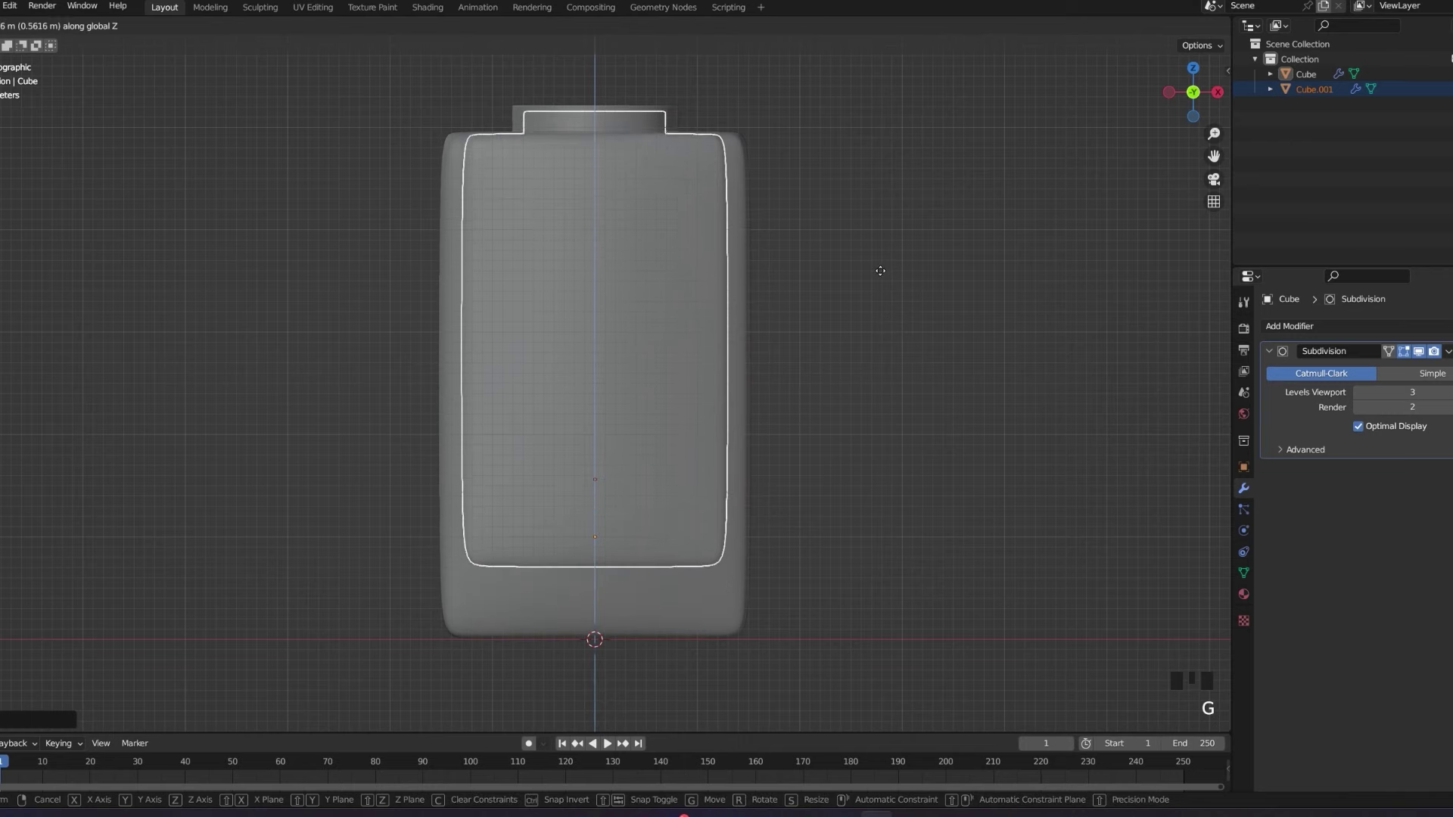
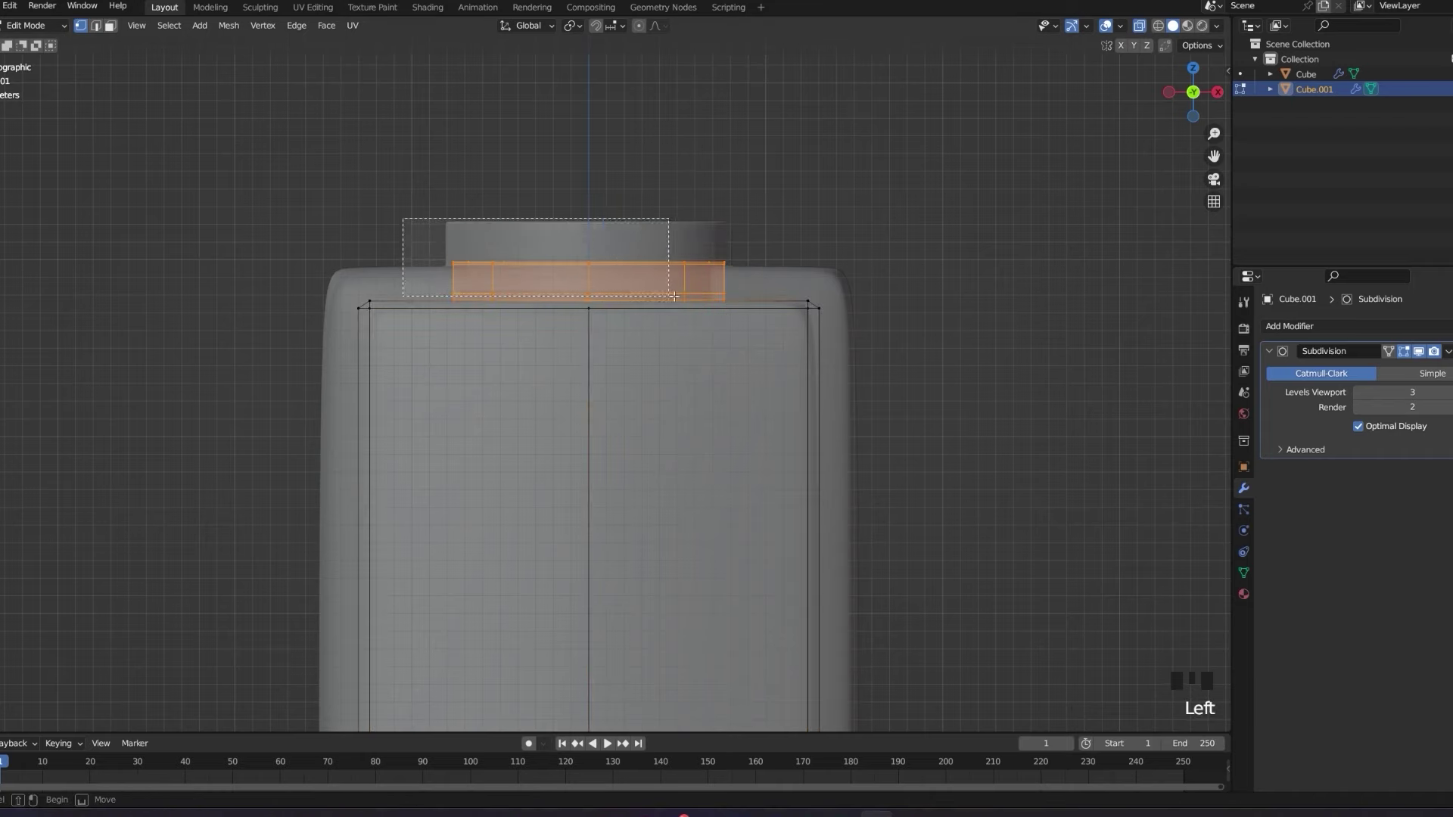
Raise the inner copy's selected neck vertices above the outer bottle's neck.
key("g")
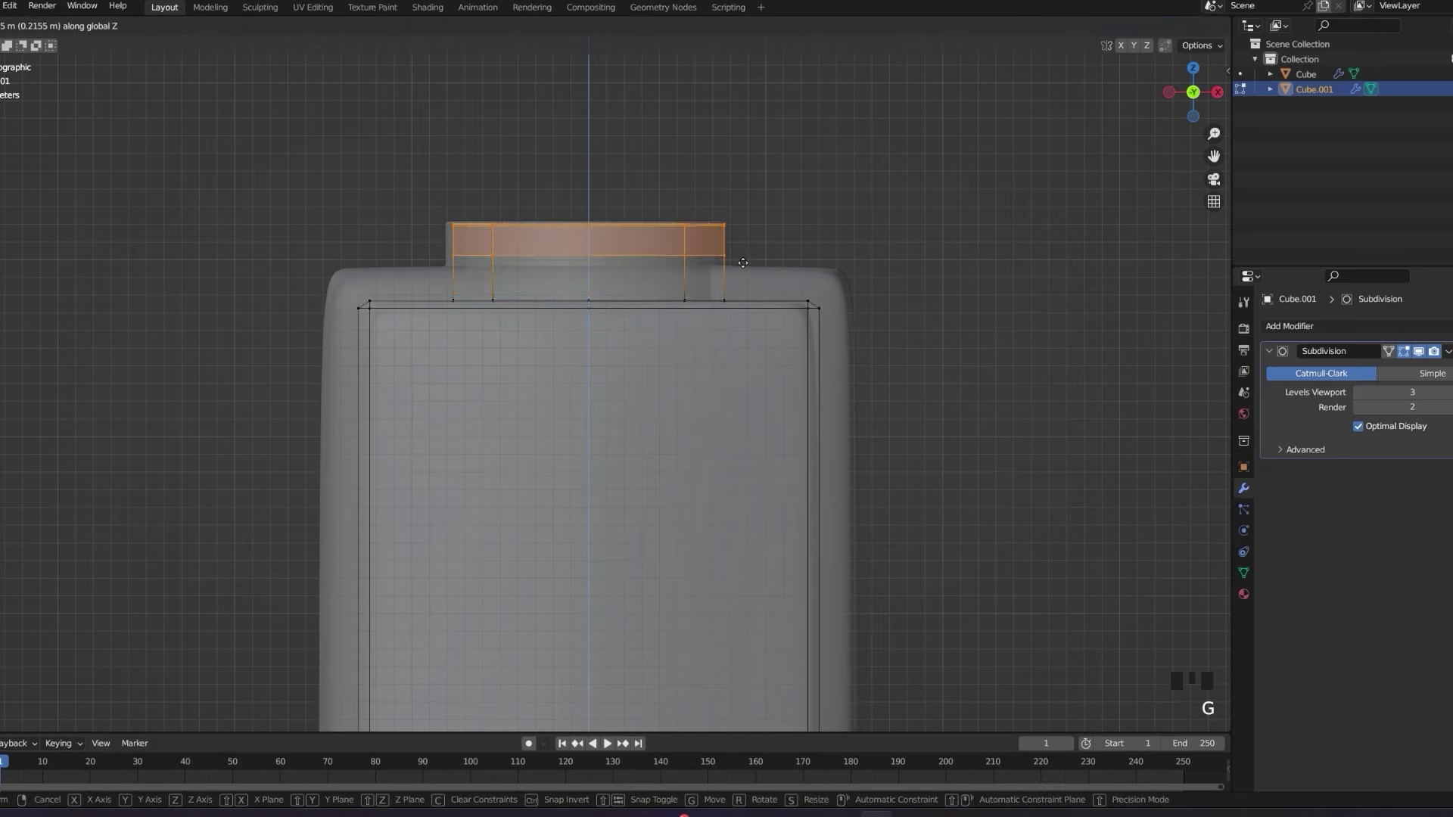
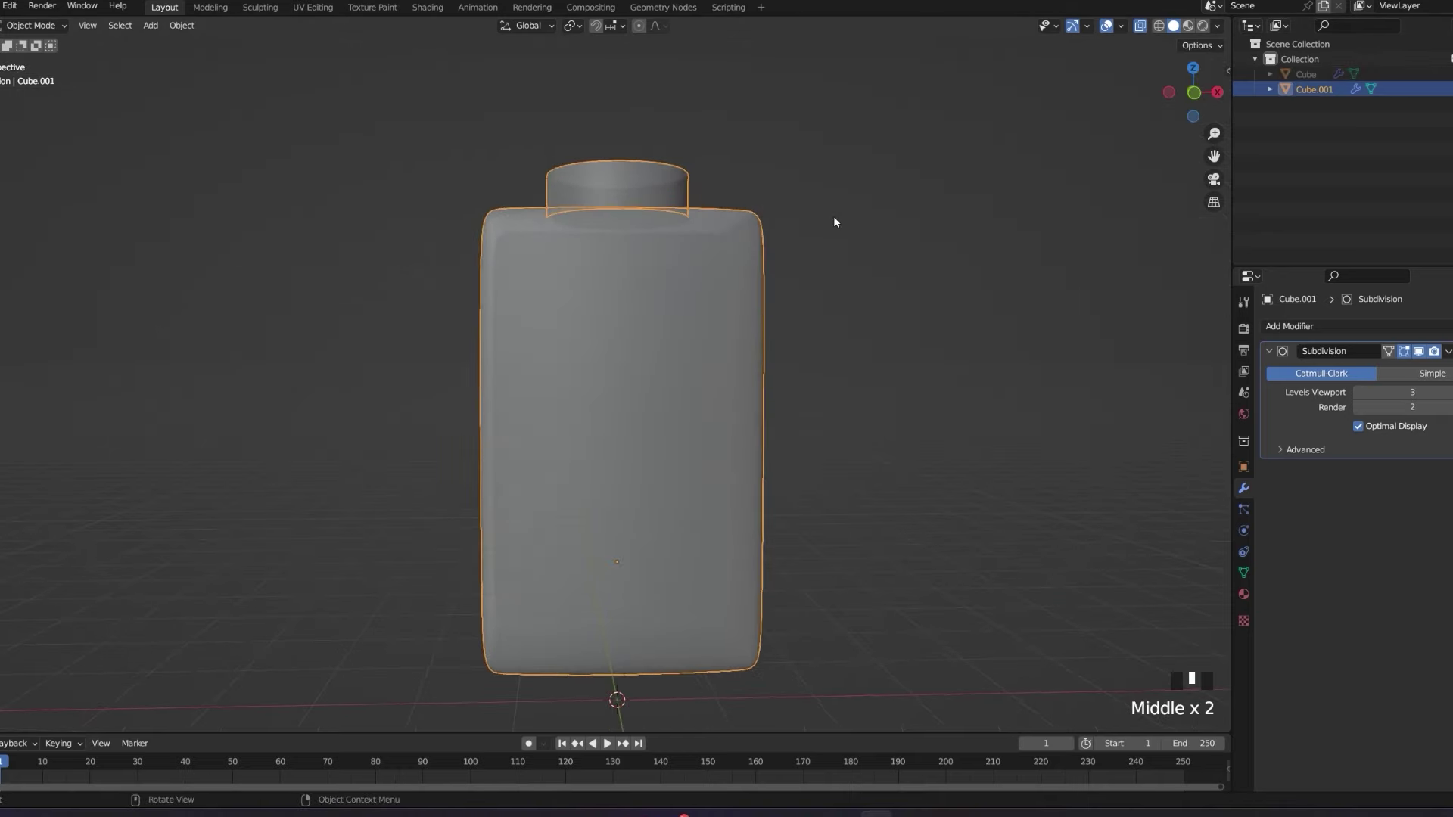
Edit the inner copy's mesh, select the neck top and bring up the viewport overlay options.
key("alt+z")
left_click_drag(814, 222, 688, 292)
key("Tab")
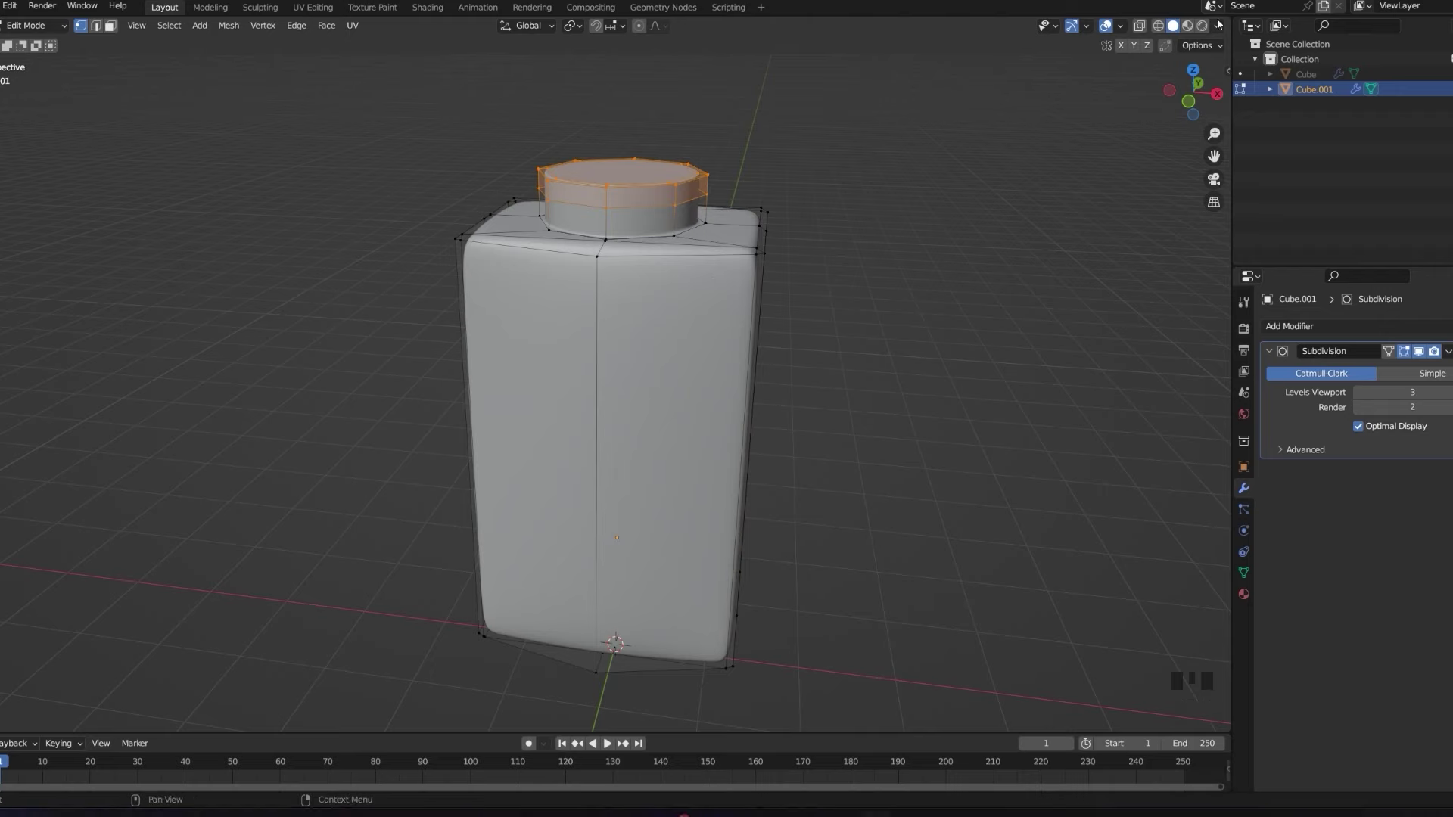
left_click_drag(1222, 23, 1124, 33)
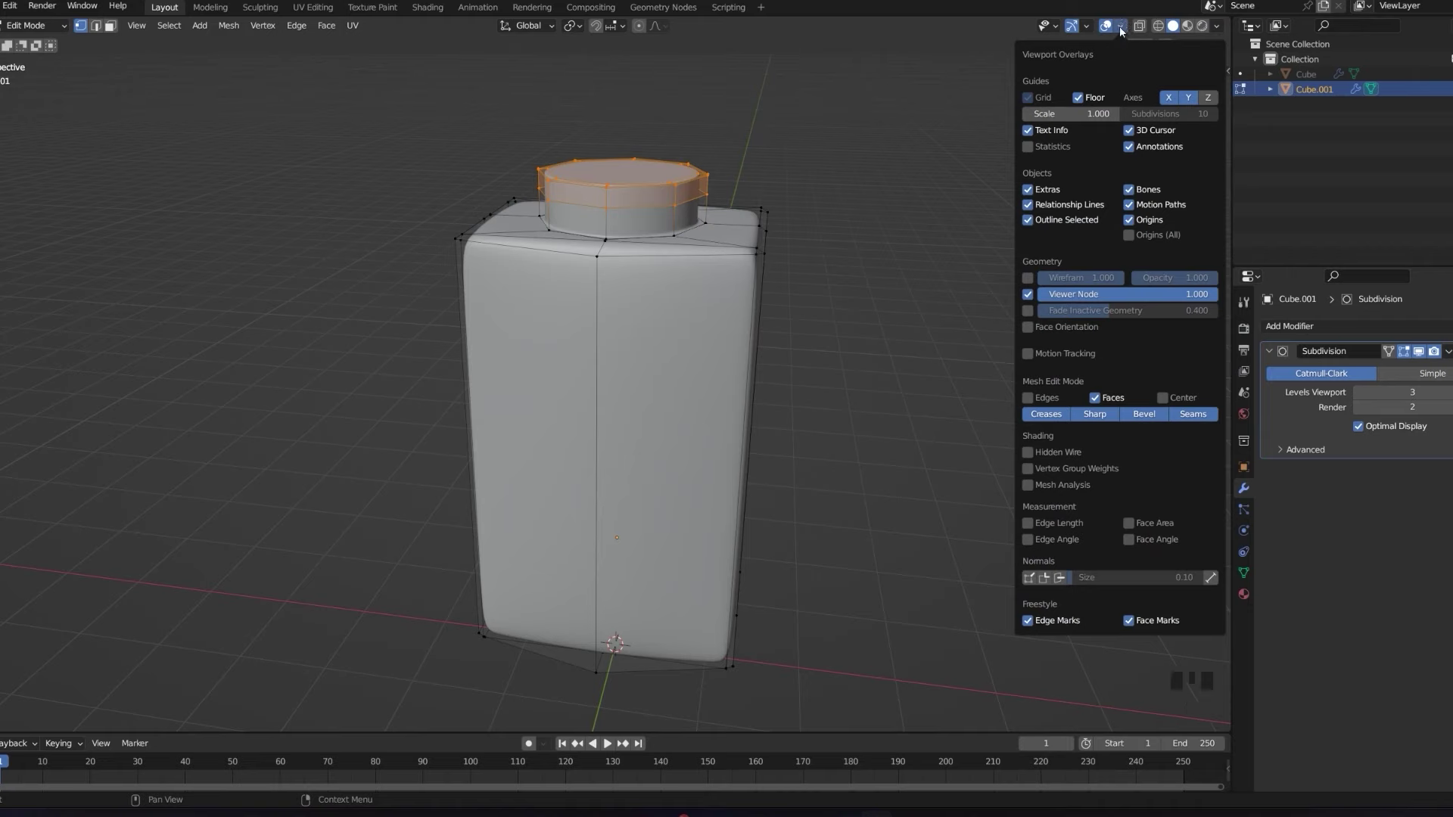
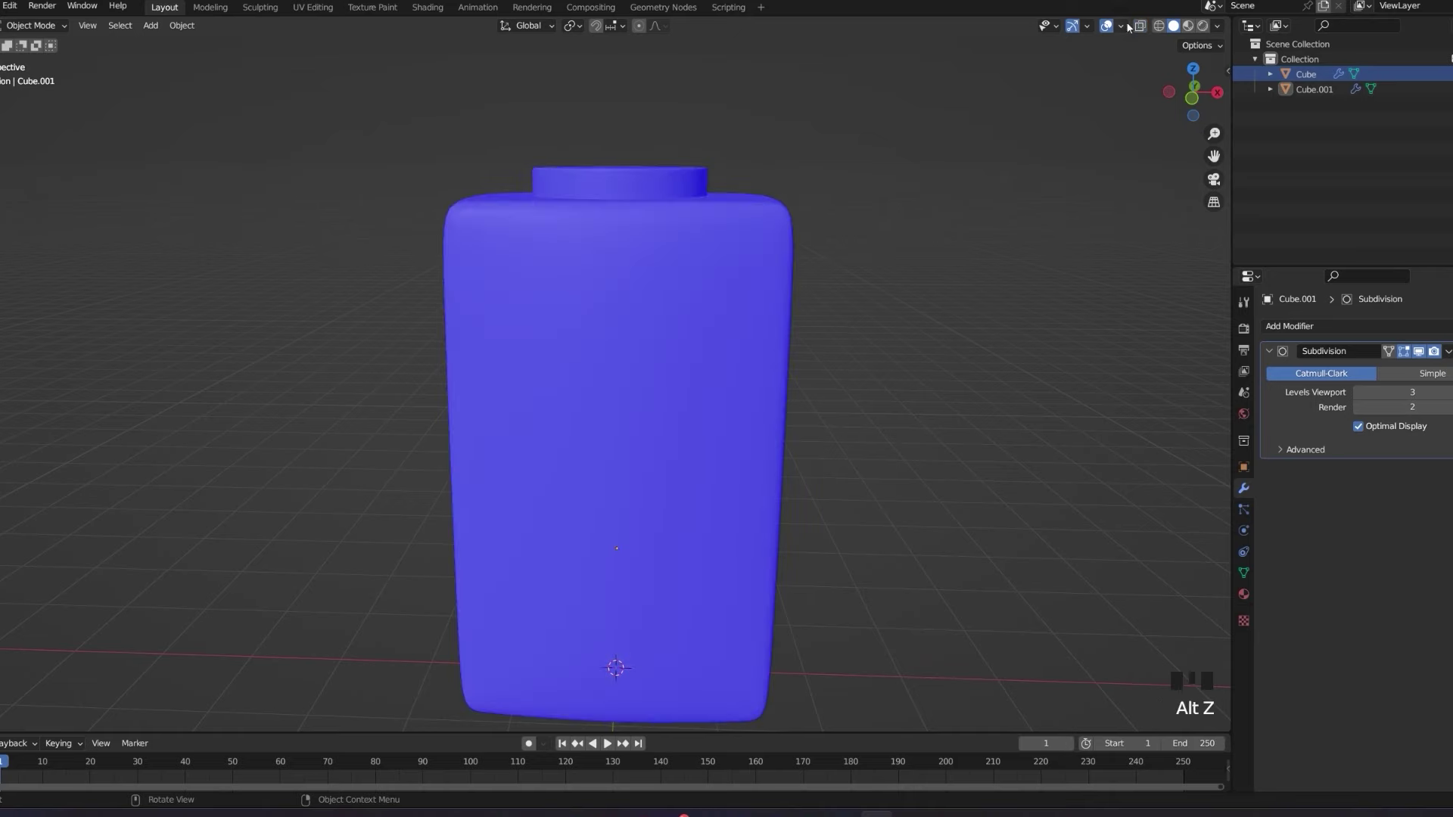
Switch to editing the outer bottle's mesh and turn off the Face Orientation overlay.
left_click_drag(1127, 27, 914, 313)
key("Escape")
key("Tab")
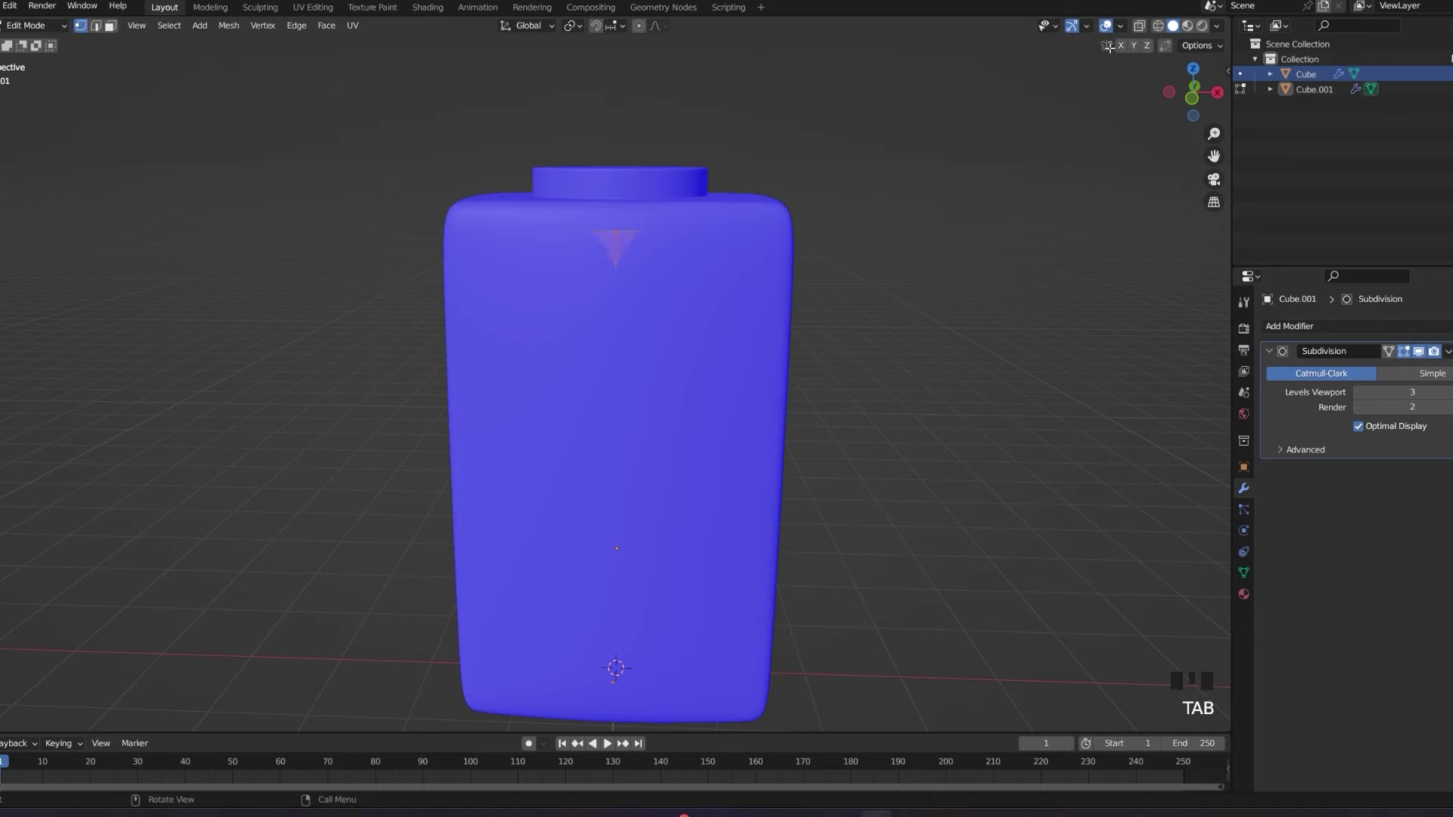
left_click_drag(1124, 32, 1029, 333)
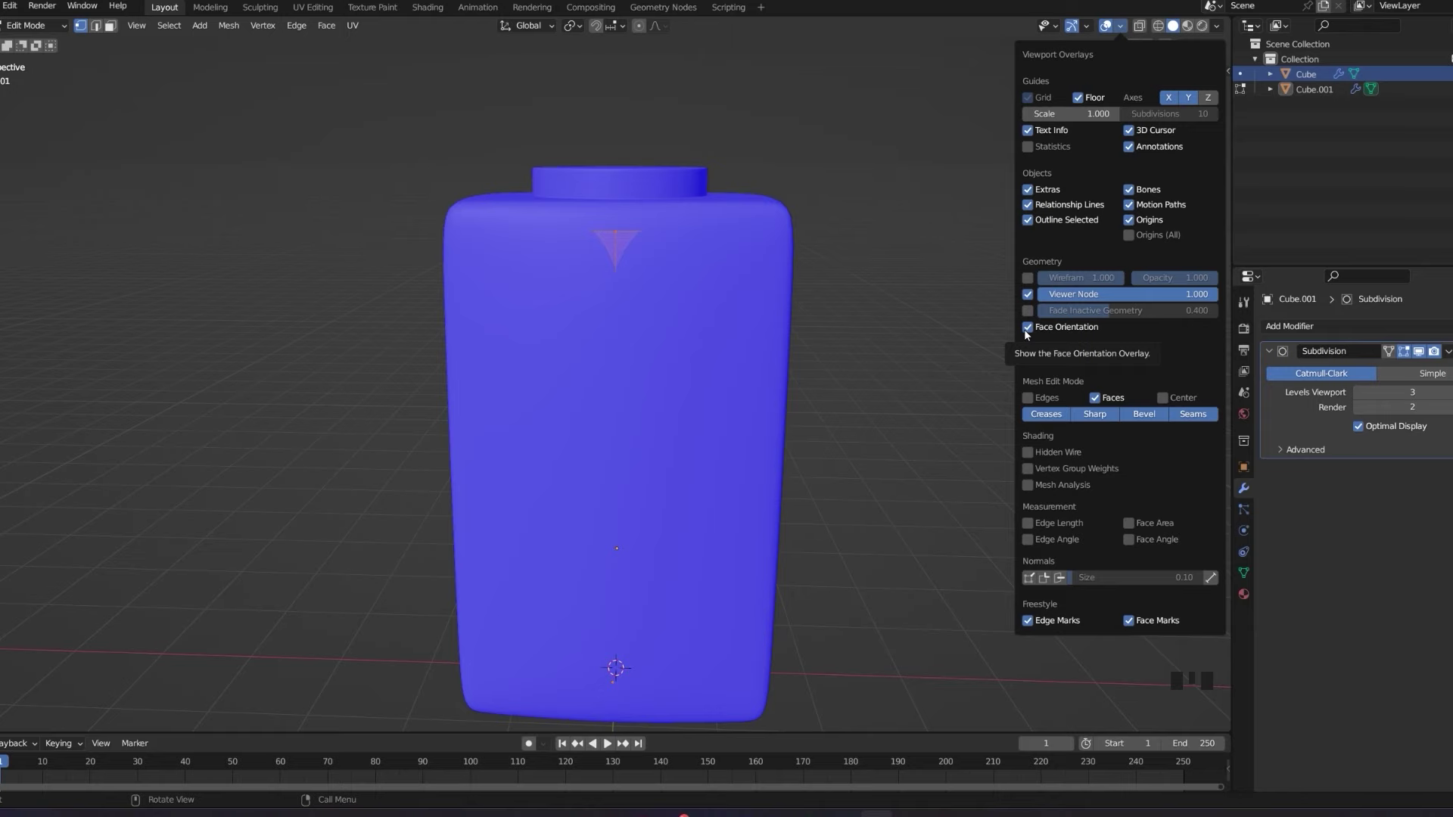
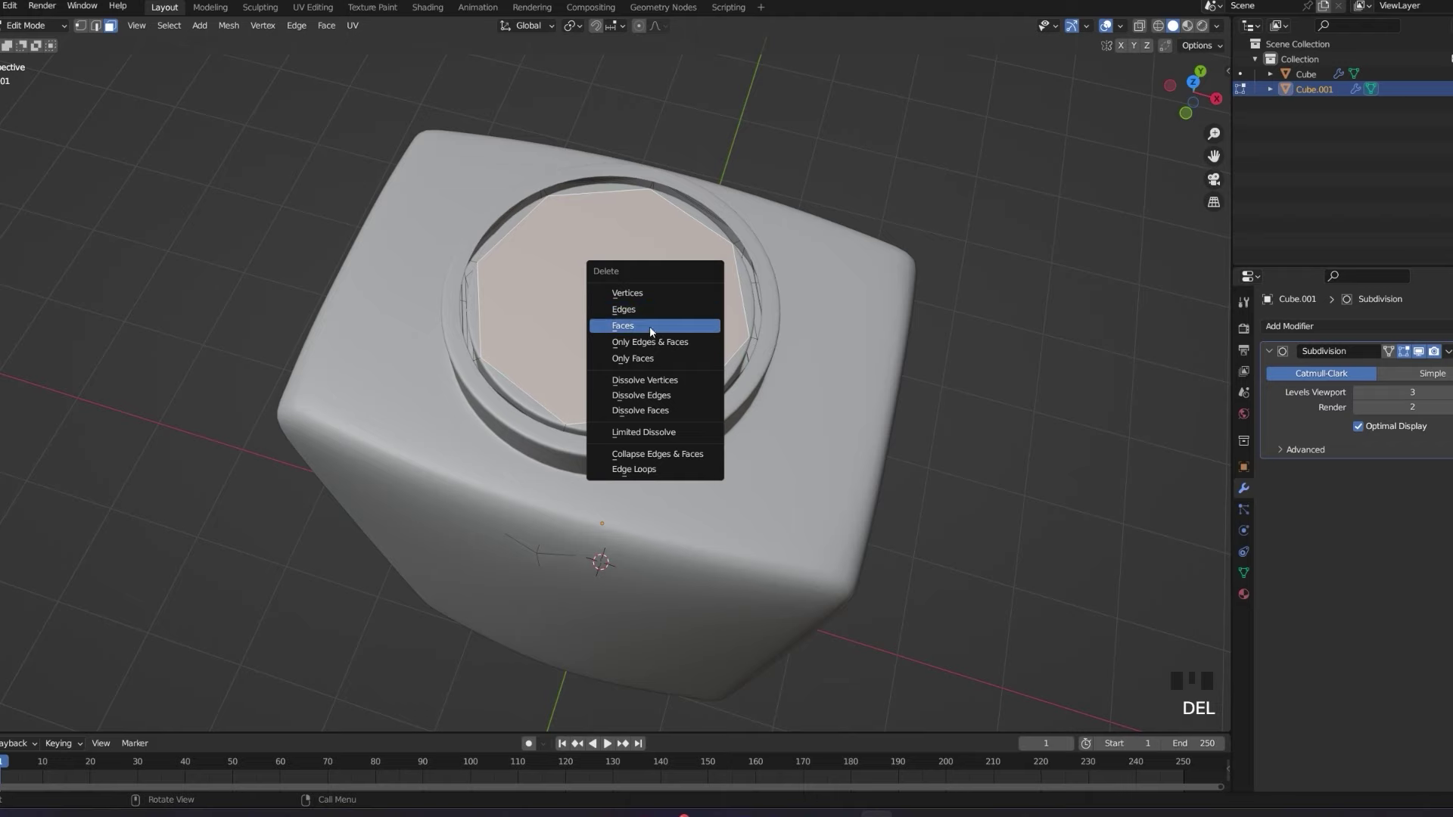
Delete the selected cap faces on the neck, opening the hollow bottle's mouth.
middle_click(740, 276)
scroll("up", 3)
middle_click(731, 272)
key("Tab")
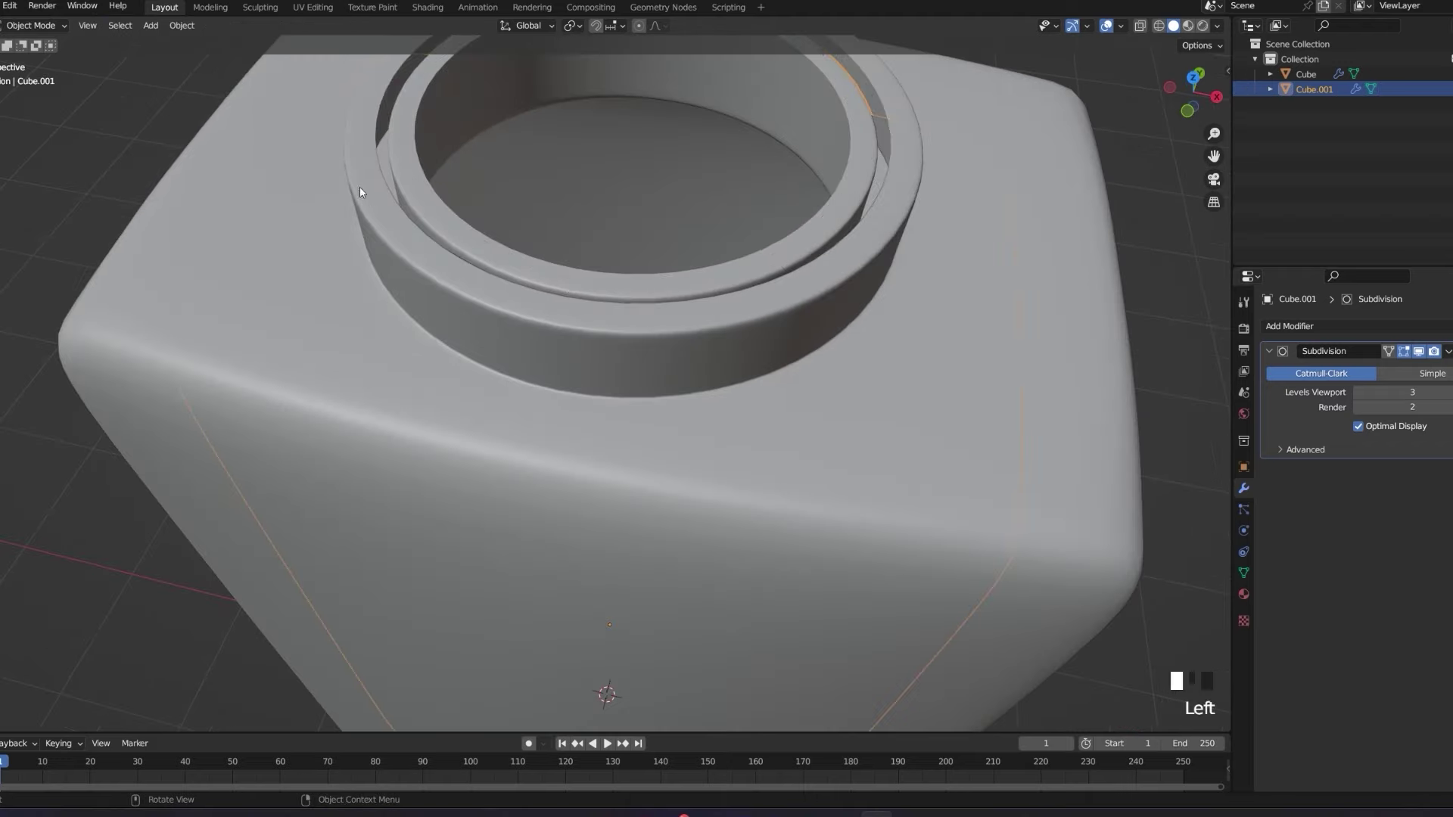
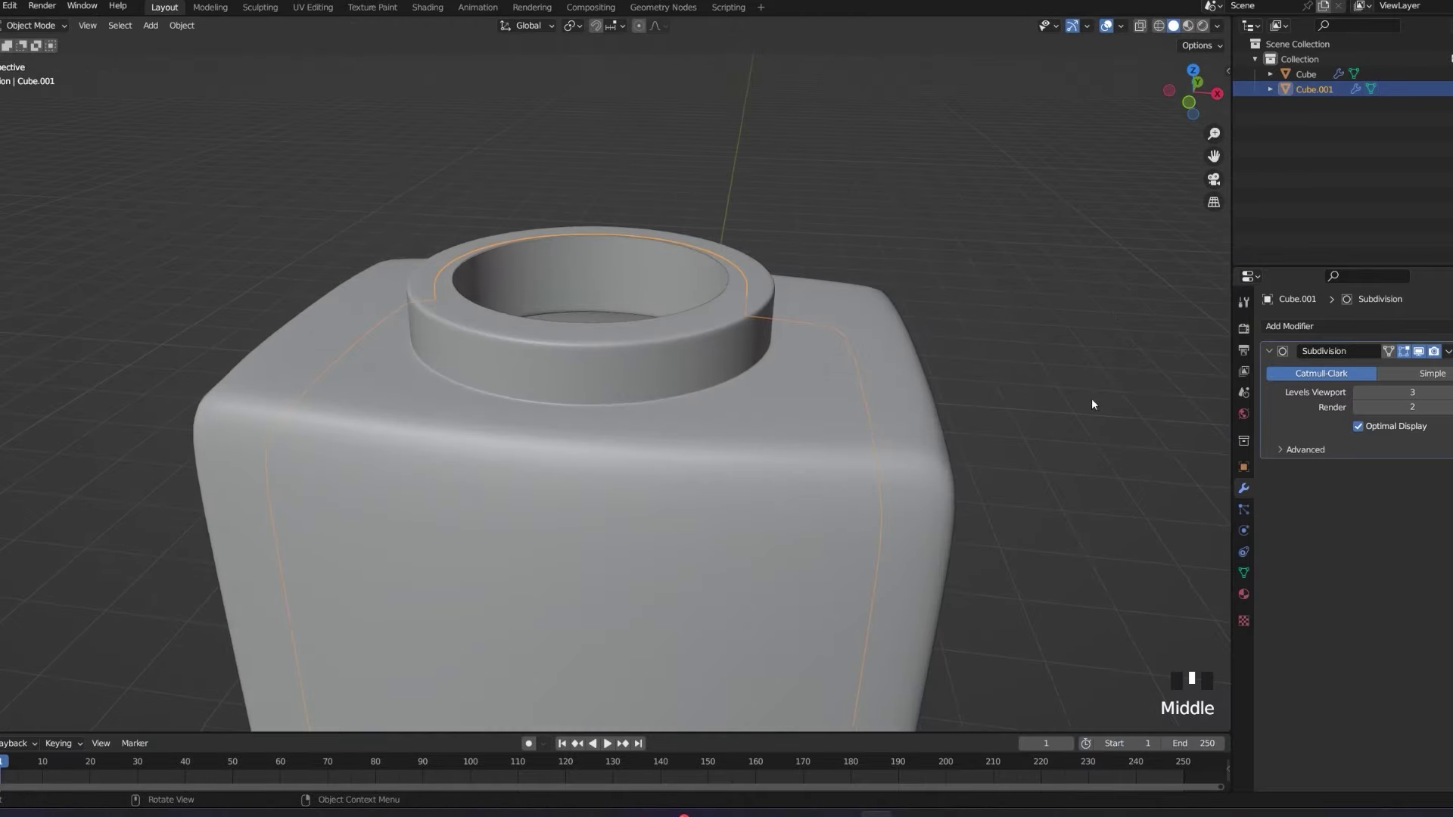
Join the inner shell Cube.001 and outer shell Cube into one object with Ctrl+J.
scroll("down", 3)
left_click(893, 270)
left_click_drag(847, 357, 893, 306)
scroll("up", 3)
left_click_drag(880, 324, 1322, 85)
left_click(1322, 85)
left_click(1319, 96)
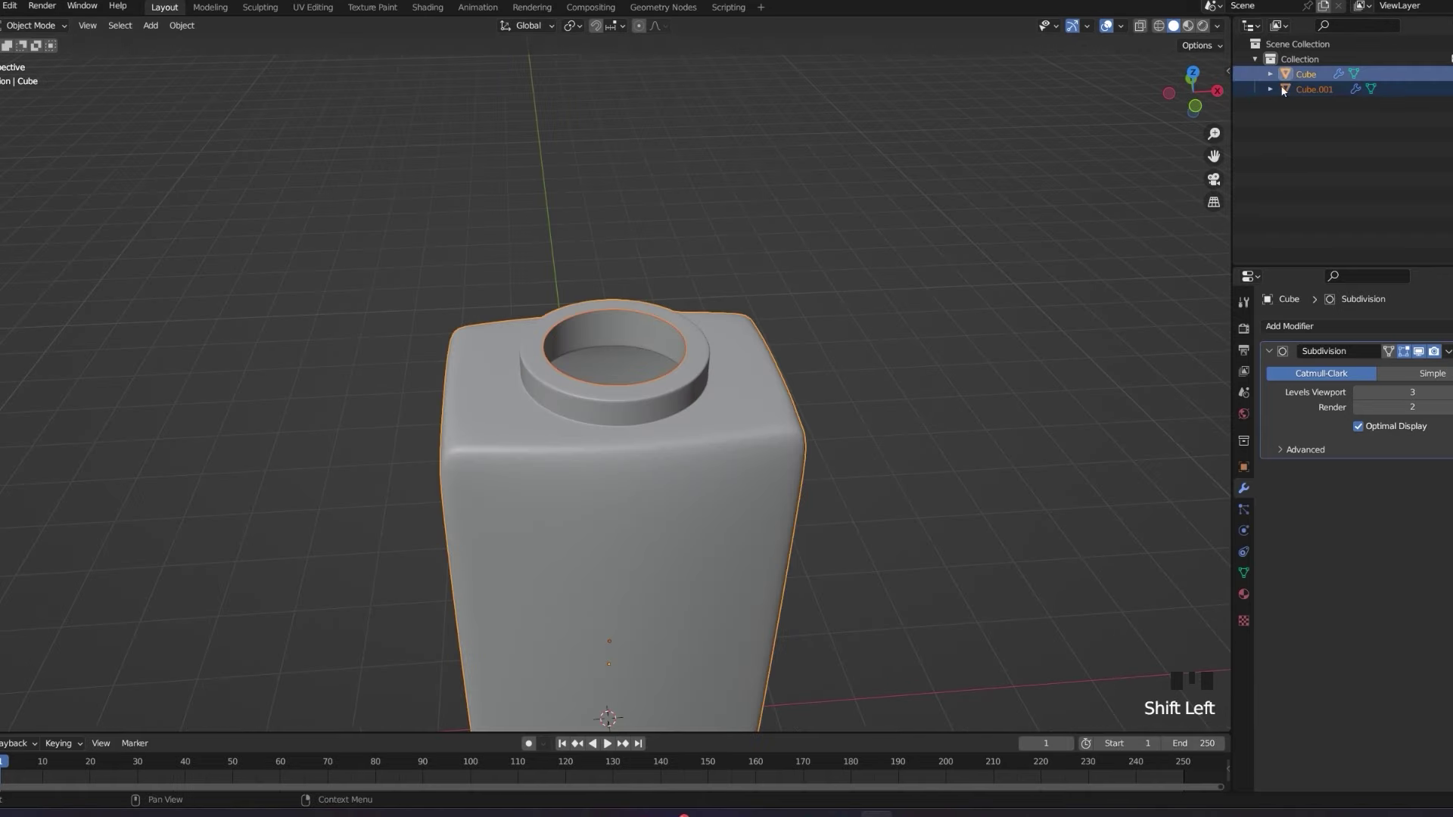
key("ctrl+j")
Inspect the joined hollow bottle and begin renaming it to Bottle.
middle_click(664, 399)
scroll("up", 3)
left_click_drag(660, 329, 614, 349)
scroll("down", 3)
left_click_drag(651, 442, 715, 411)
scroll("down", 3)
key("g")
left_click_drag(934, 422, 997, 280)
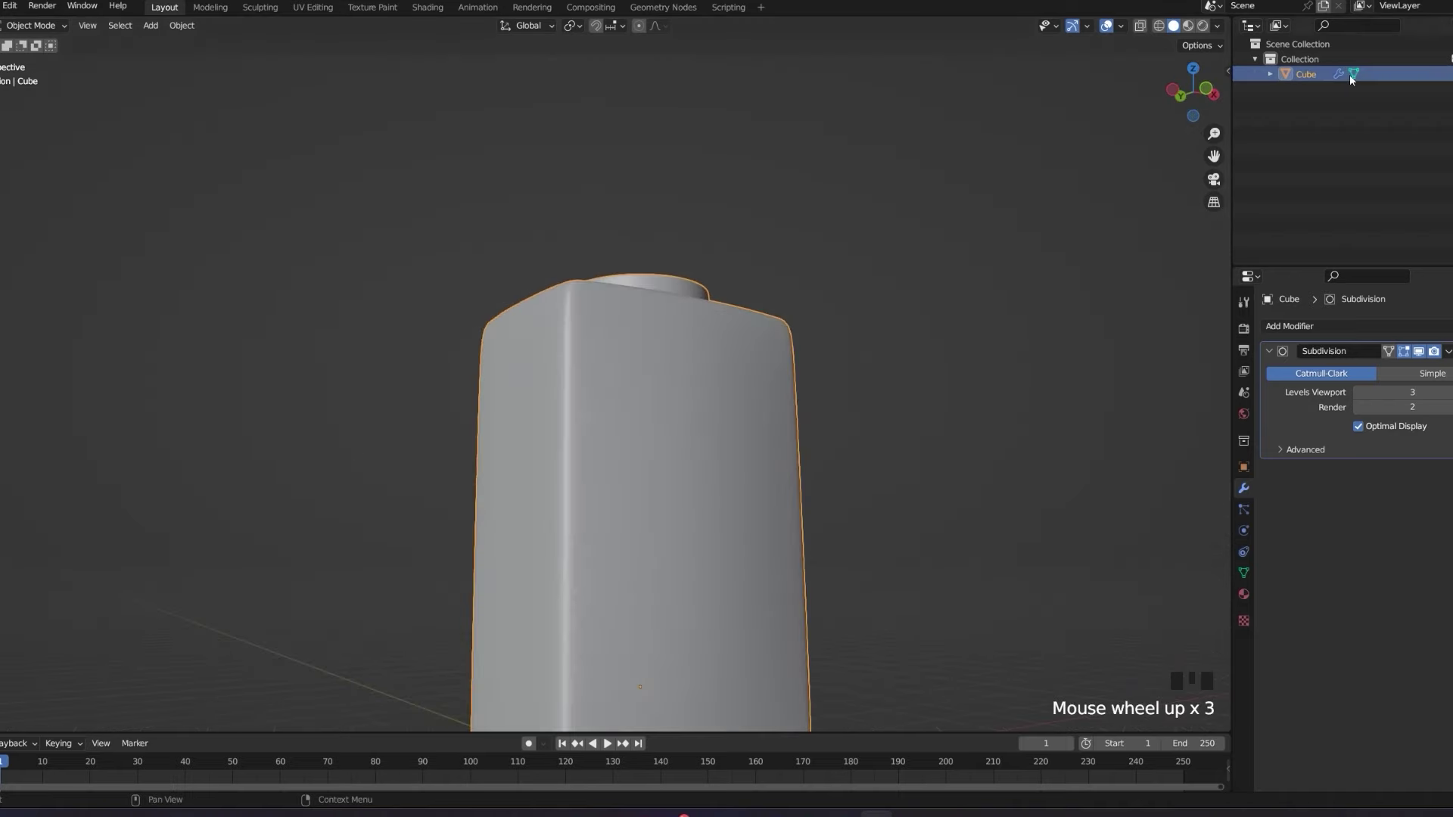
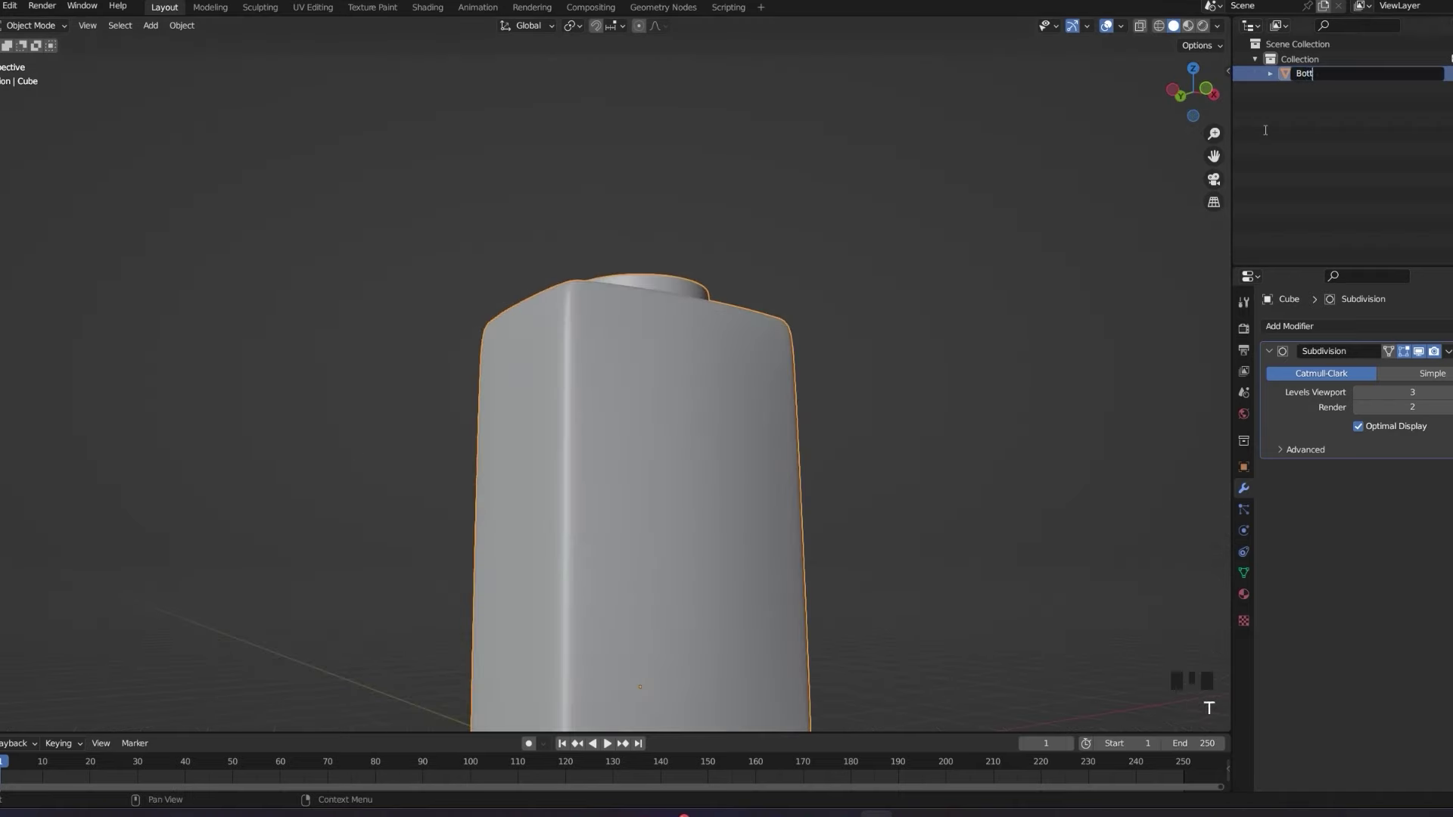
Adjust the ColorRamp gradient feeding Base Color while viewing the Cycles render.
left_click_drag(925, 289, 903, 355)
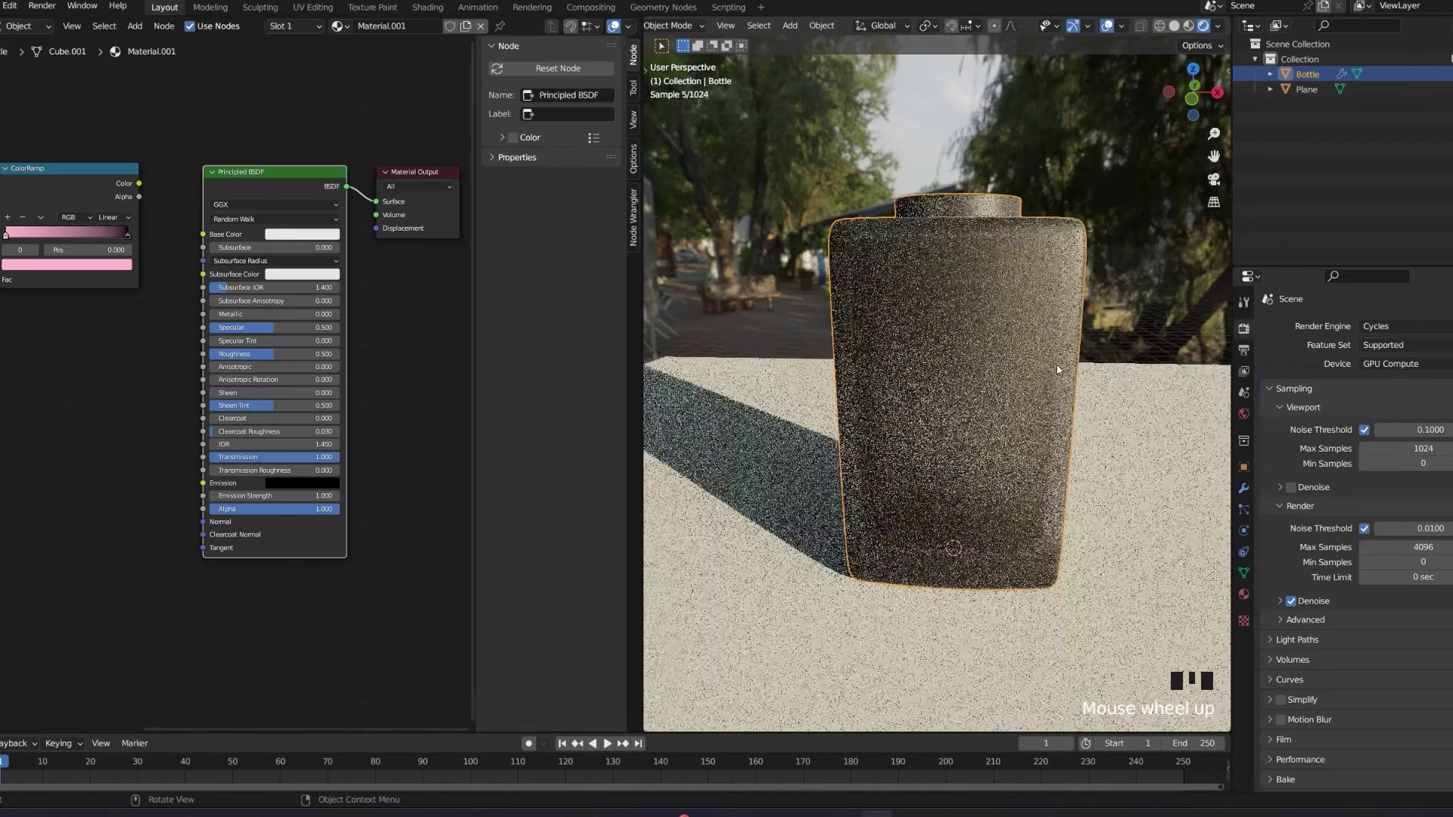
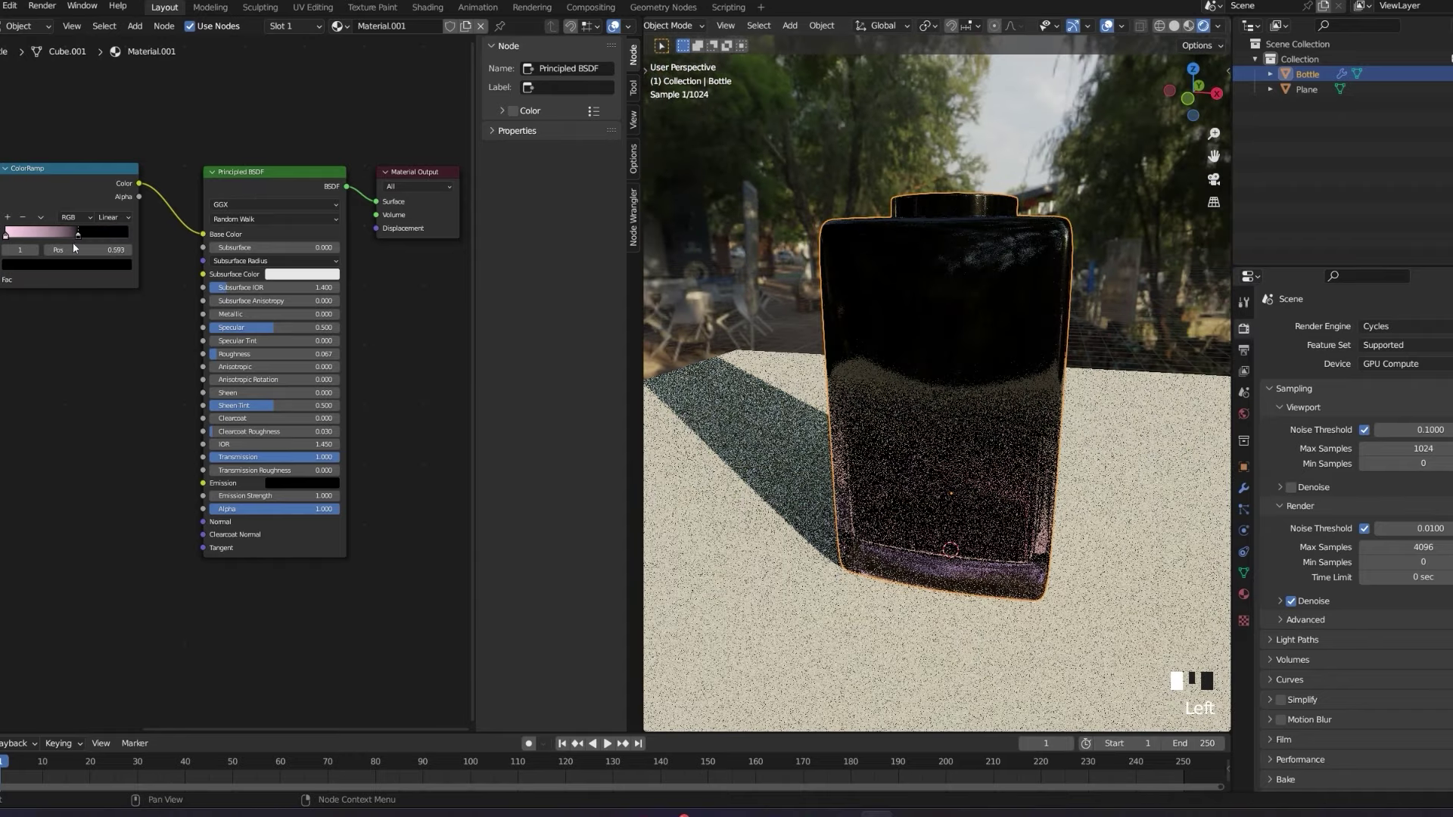
middle_click(1038, 353)
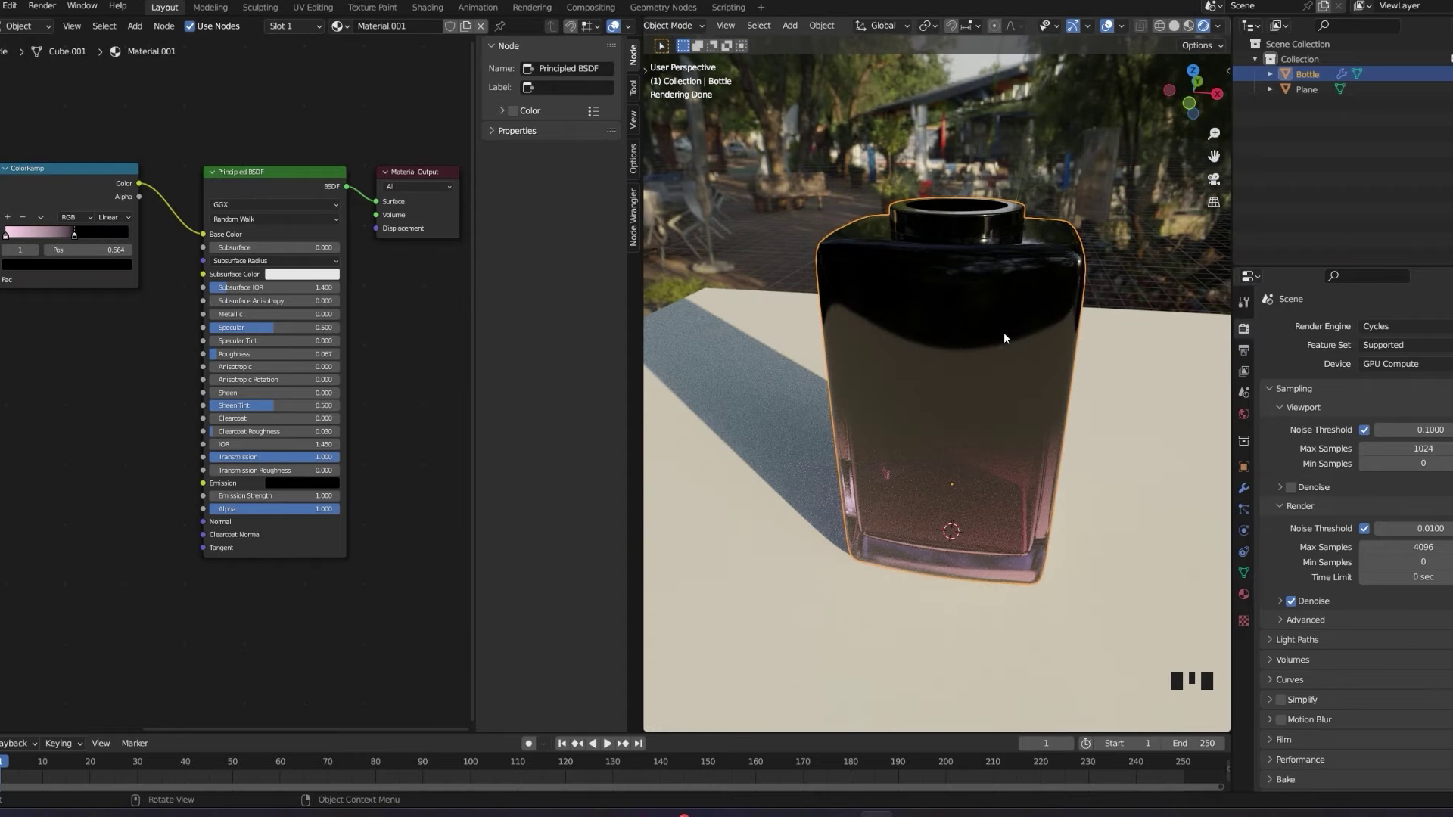